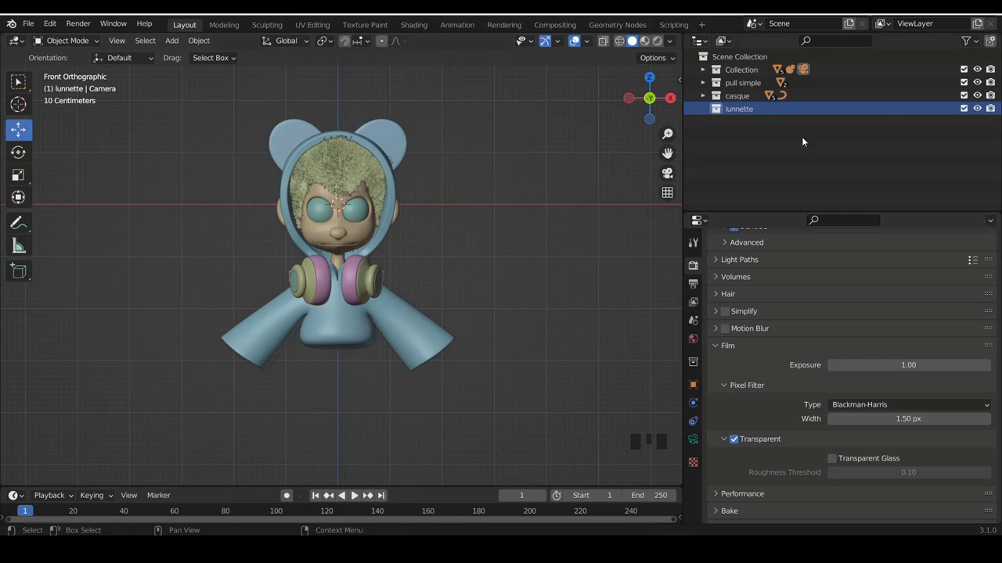
# Hide the pull simple, casque and head Collection so the viewport is empty.
pyautogui.click(985, 94)
pyautogui.click(984, 81)
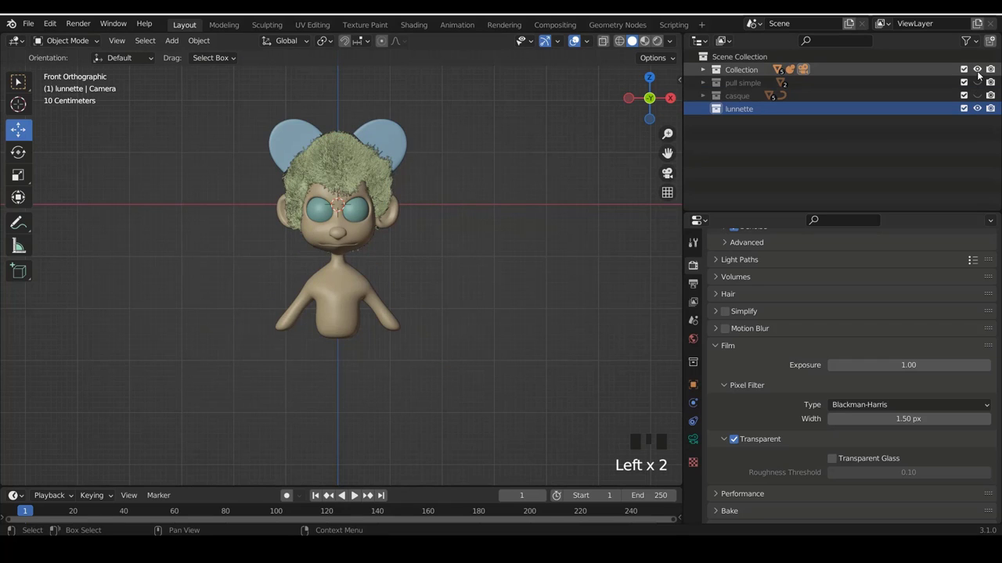
pyautogui.click(979, 73)
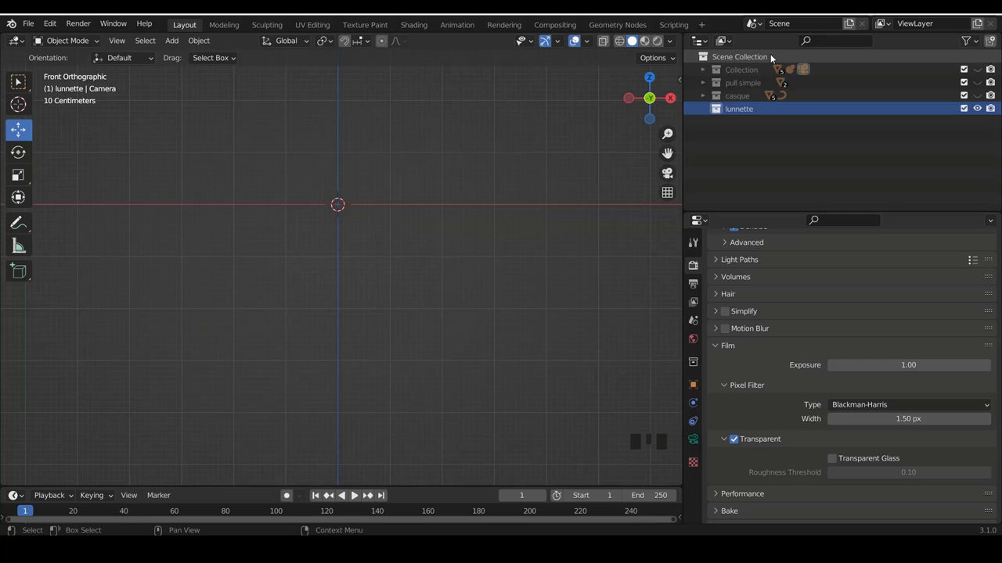
pyautogui.click(745, 110)
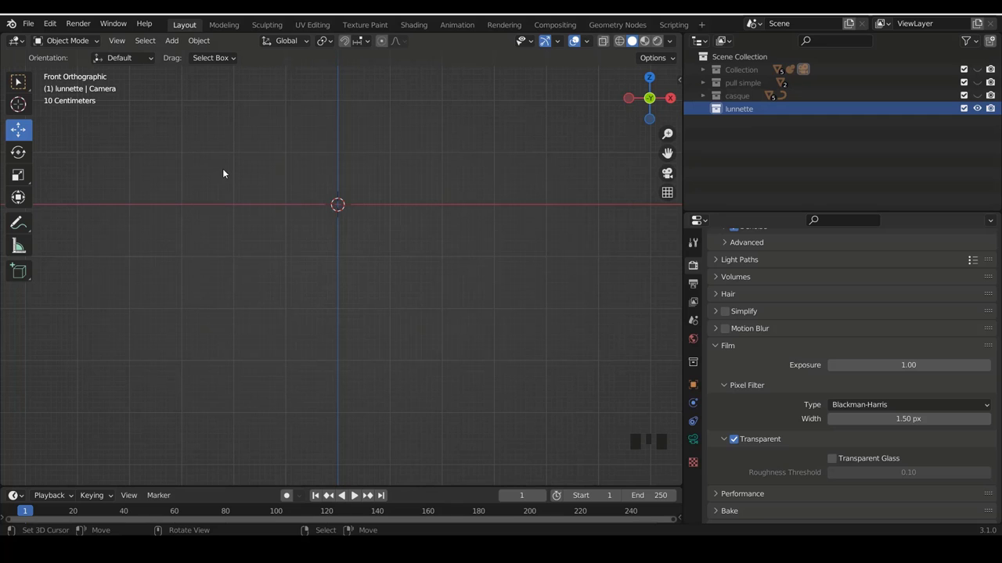
# Add a new plane to the lunnette collection and start editing its geometry.
pyautogui.press('shift+a')
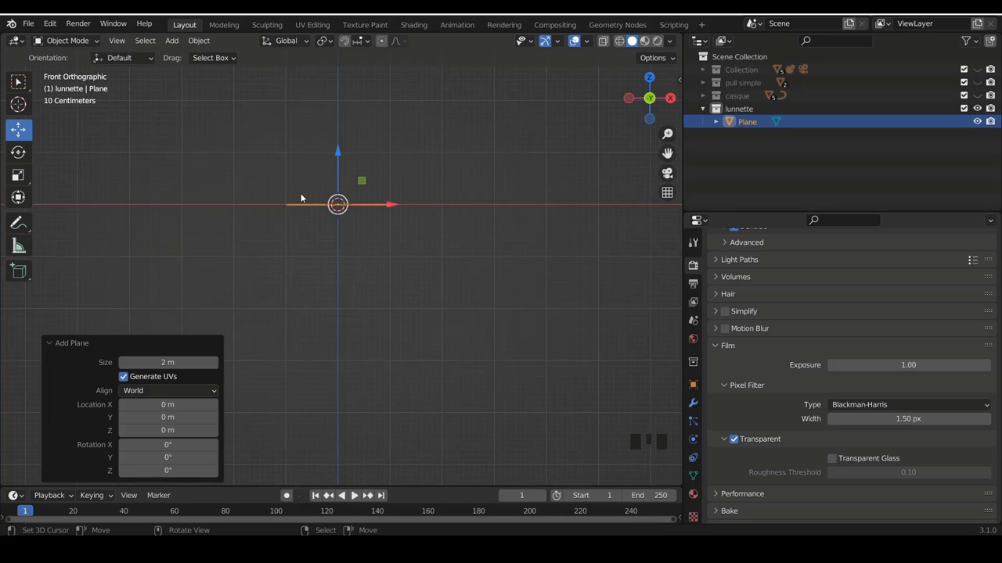
pyautogui.scroll(3)
pyautogui.scroll(3)
pyautogui.press('Tab')
pyautogui.scroll(3)
# Rotate the plane 90° on X so it stands upright facing the front.
pyautogui.press('r')
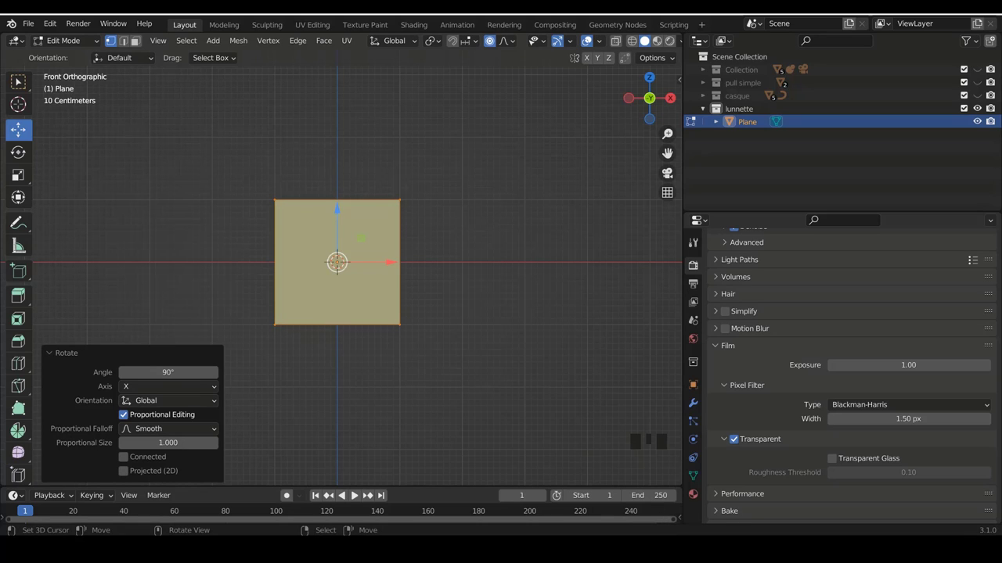
pyautogui.scroll(-3)
pyautogui.scroll(3)
pyautogui.scroll(-3)
pyautogui.scroll(-3)
pyautogui.scroll(3)
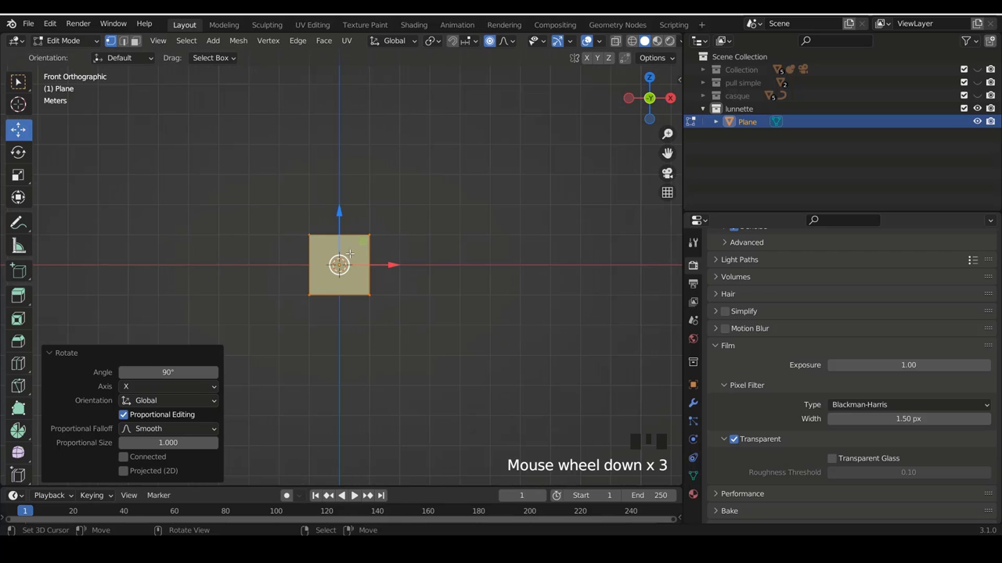
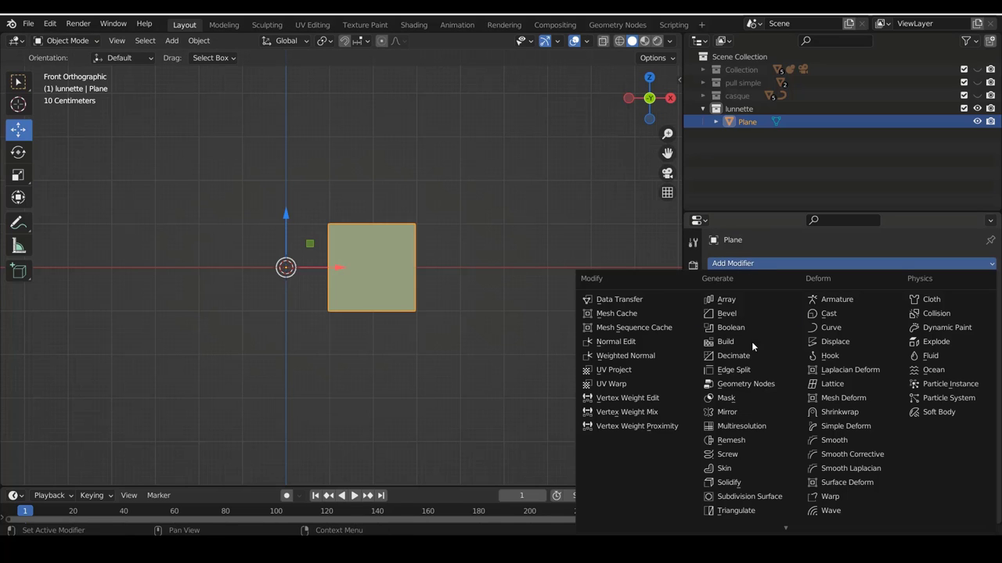
# Add a Subdivision modifier at viewport level 2 and scale the plane's vertices up about 1.8×.
pyautogui.click(747, 501)
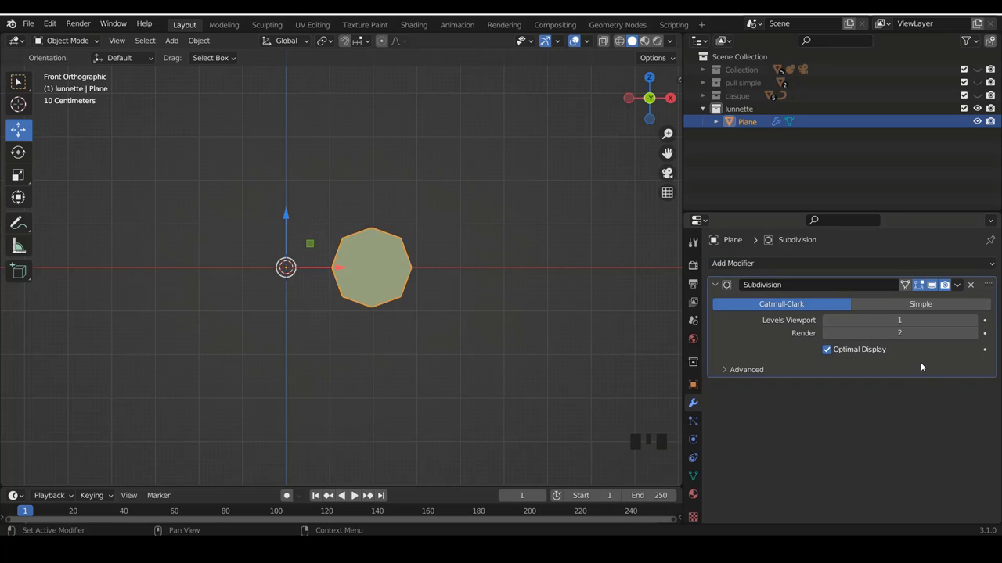
pyautogui.moveTo(979, 320); pyautogui.dragTo(873, 353)
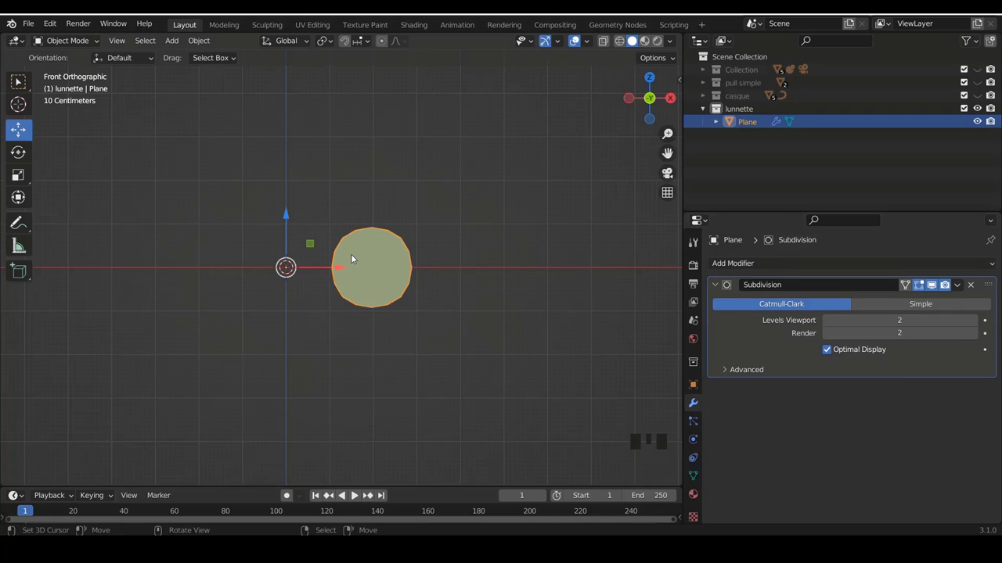
pyautogui.press('Tab')
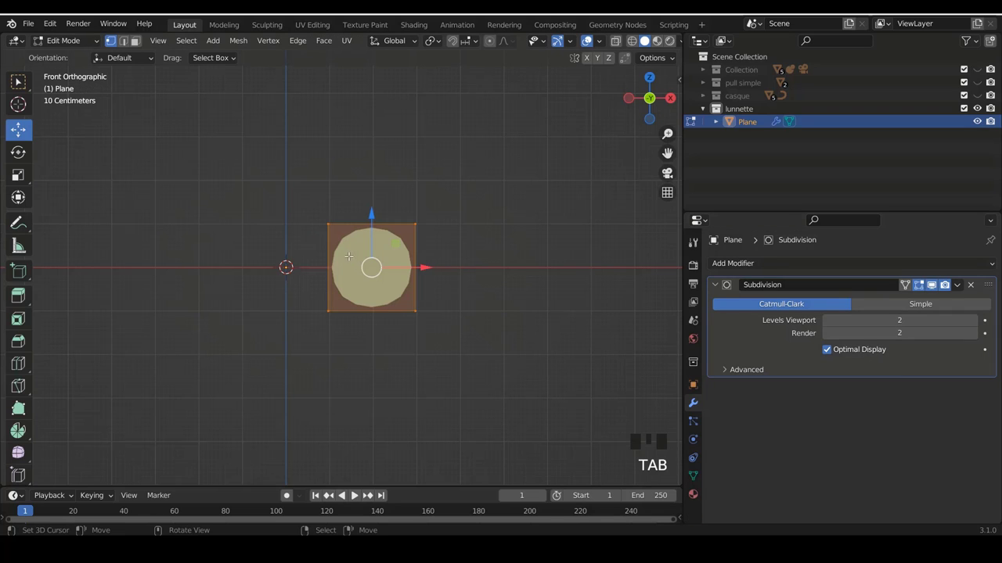
pyautogui.scroll(-3)
pyautogui.scroll(3)
pyautogui.press('s')
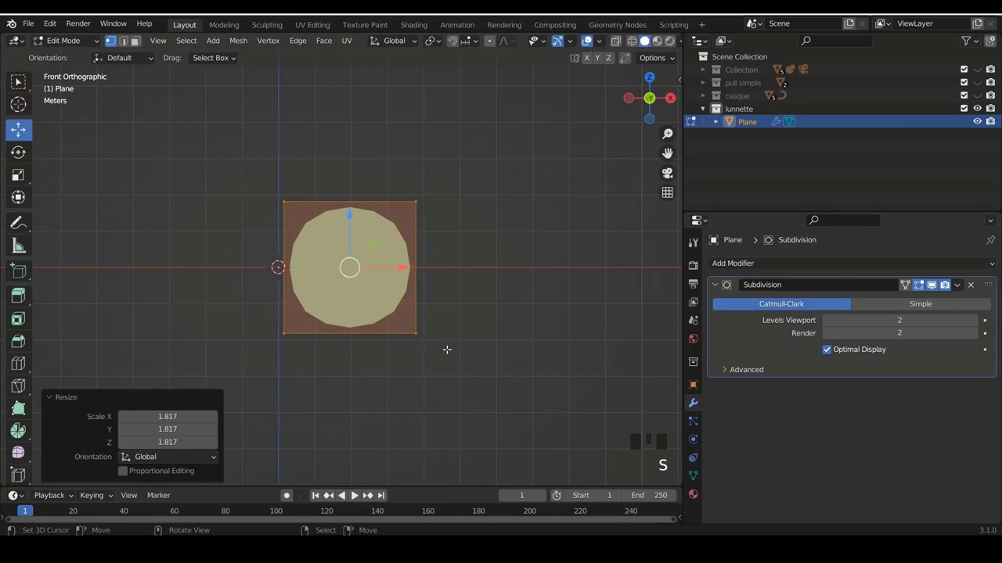
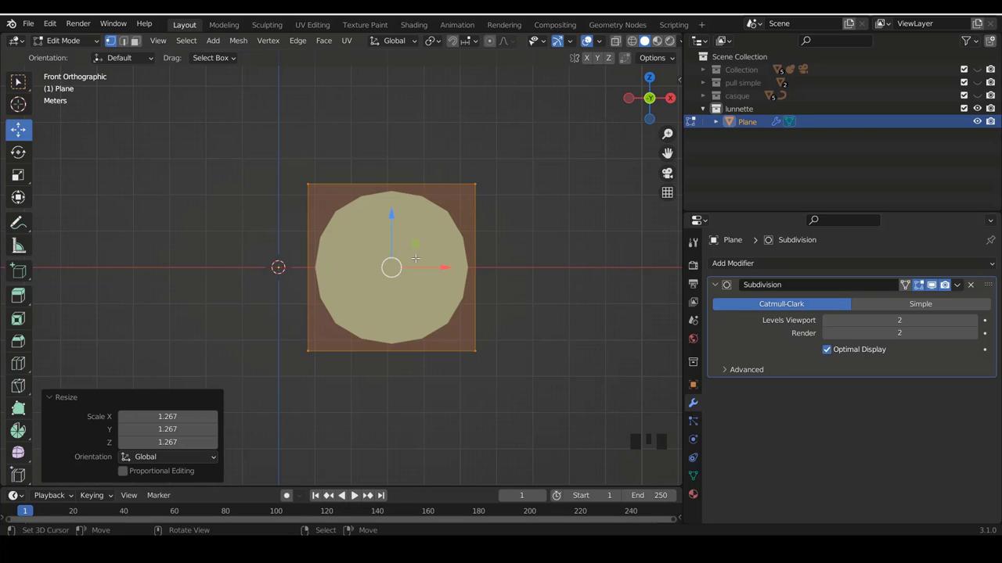
# Cut two edge loops across the plane to give the lens more control points.
pyautogui.press('ctrl+r')
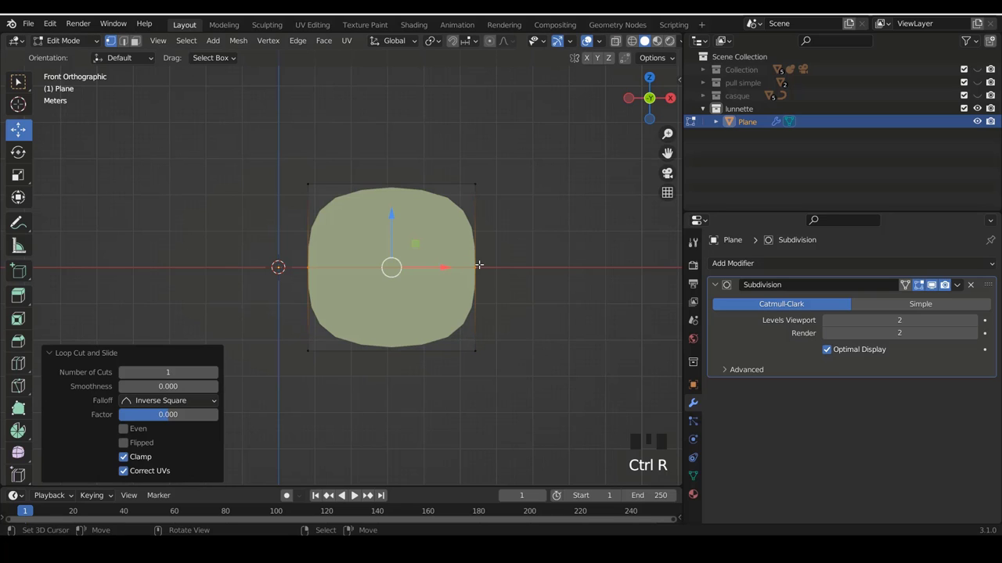
pyautogui.press('ctrl+r')
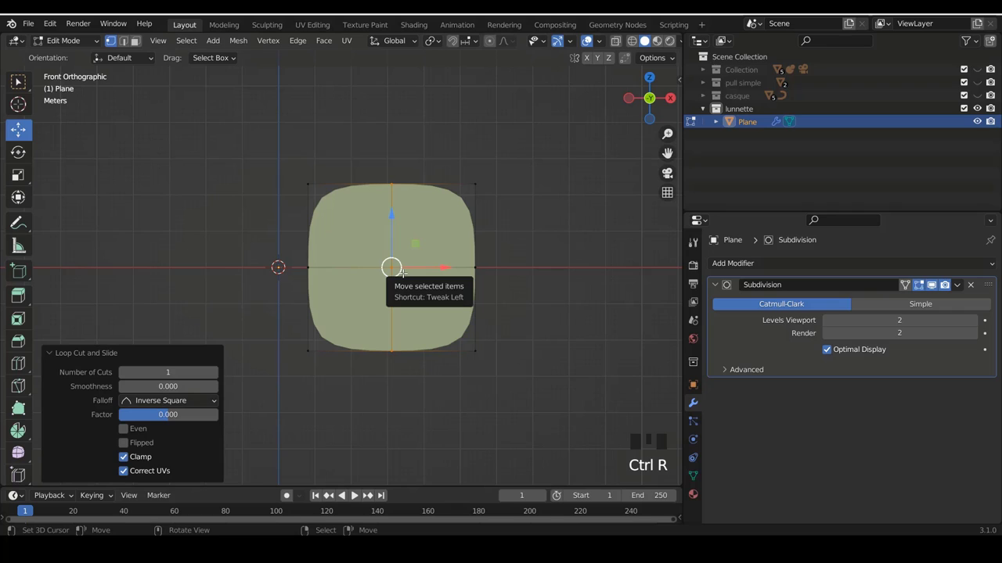
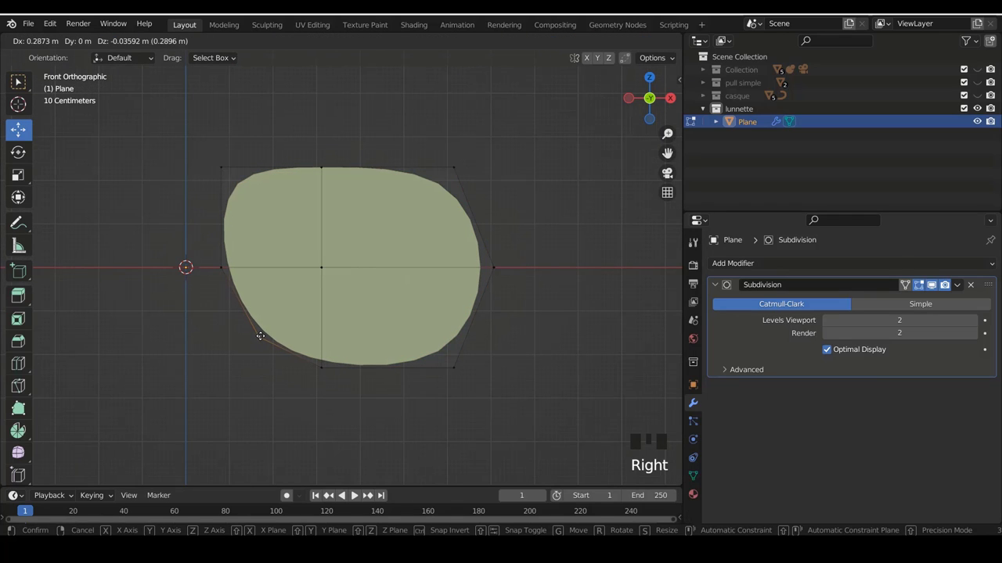
pyautogui.press('Tab')
pyautogui.scroll(-3)
pyautogui.scroll(-3)
# Drag vertices into a wide lens outline and view it from the front in object mode.
pyautogui.scroll(3)
pyautogui.scroll(3)
pyautogui.scroll(-3)
pyautogui.moveTo(547, 255); pyautogui.dragTo(513, 267)
pyautogui.press('KP_1')
pyautogui.scroll(3)
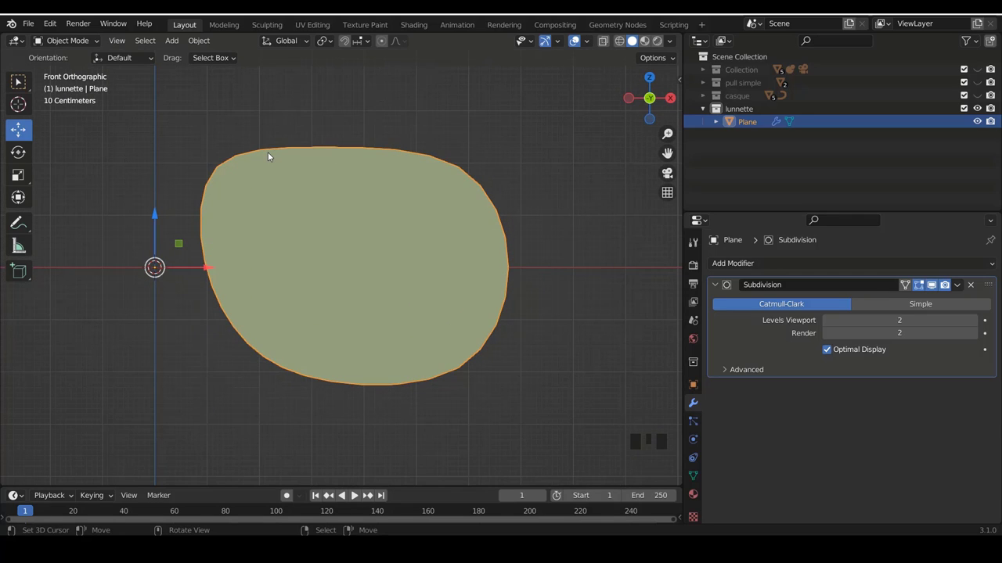
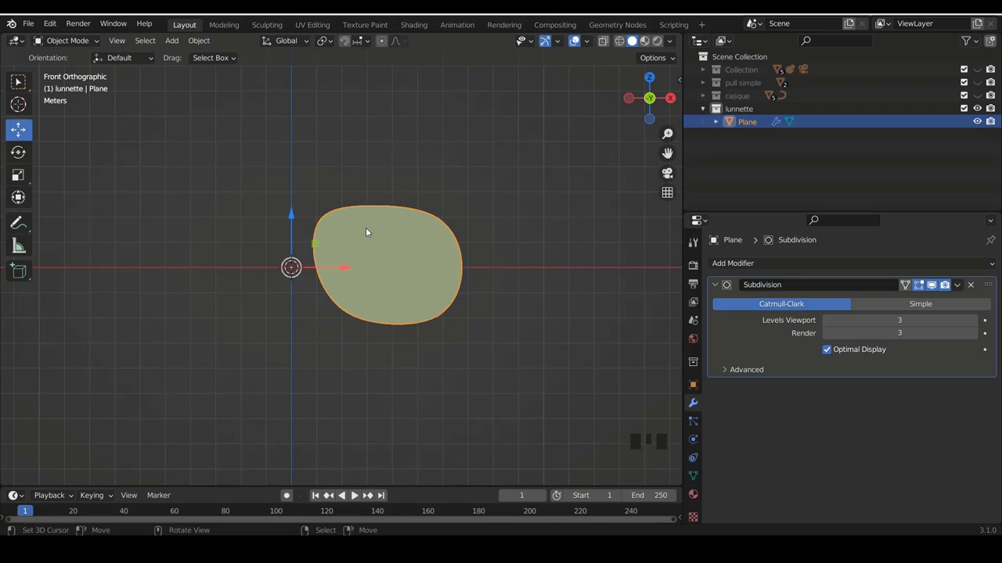
# Collapse the Subdivision panel and add a Mirror modifier to the lens.
pyautogui.moveTo(718, 286); pyautogui.dragTo(725, 265)
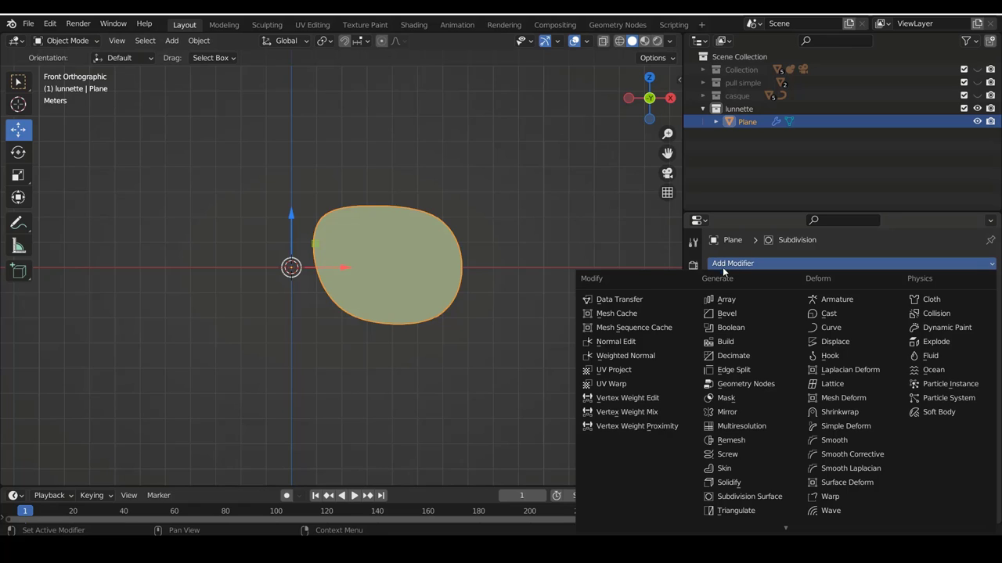
pyautogui.click(741, 414)
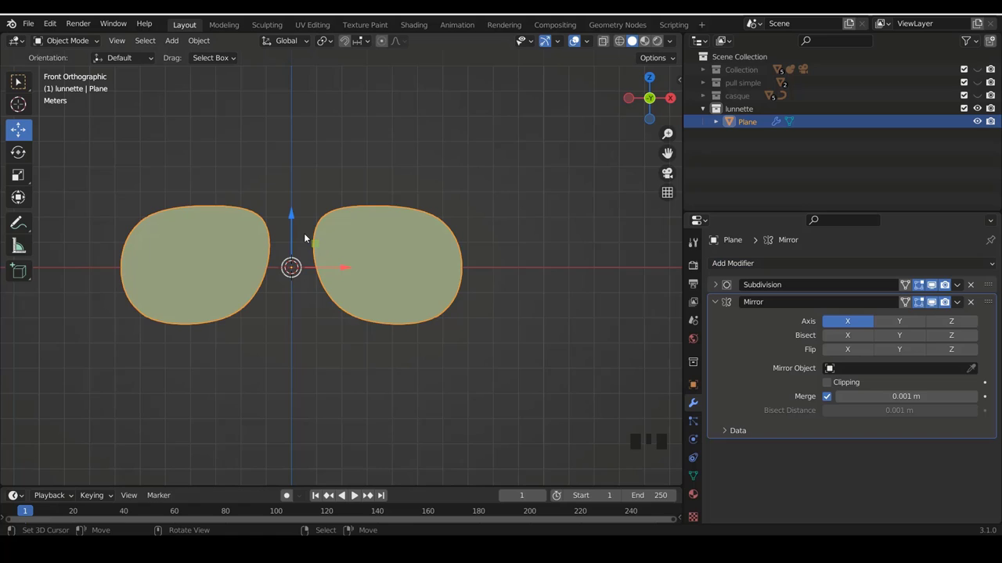
pyautogui.scroll(-3)
pyautogui.scroll(-3)
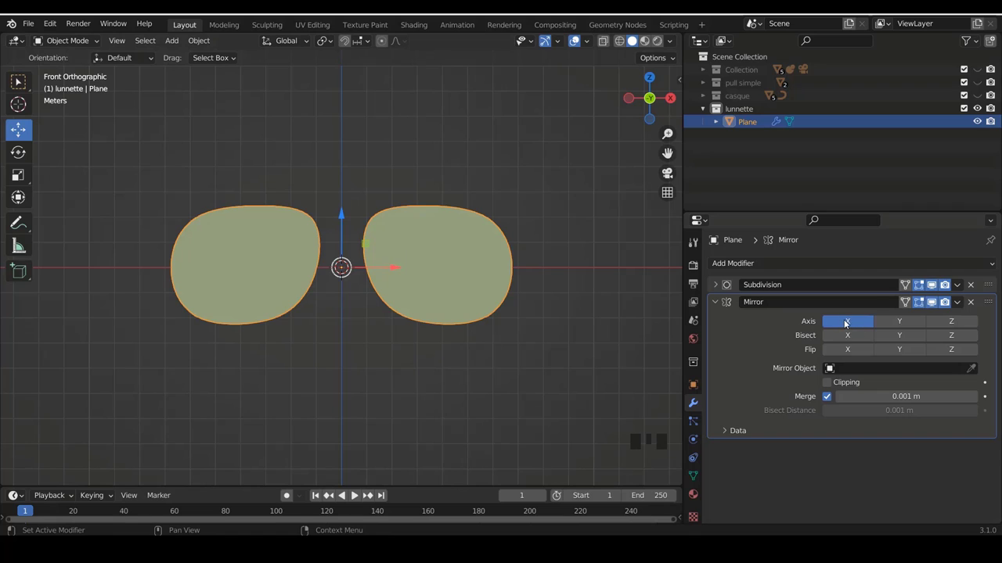
# Keep the Mirror on axis X so a matching second lens appears, then collapse its panel.
pyautogui.click(862, 320)
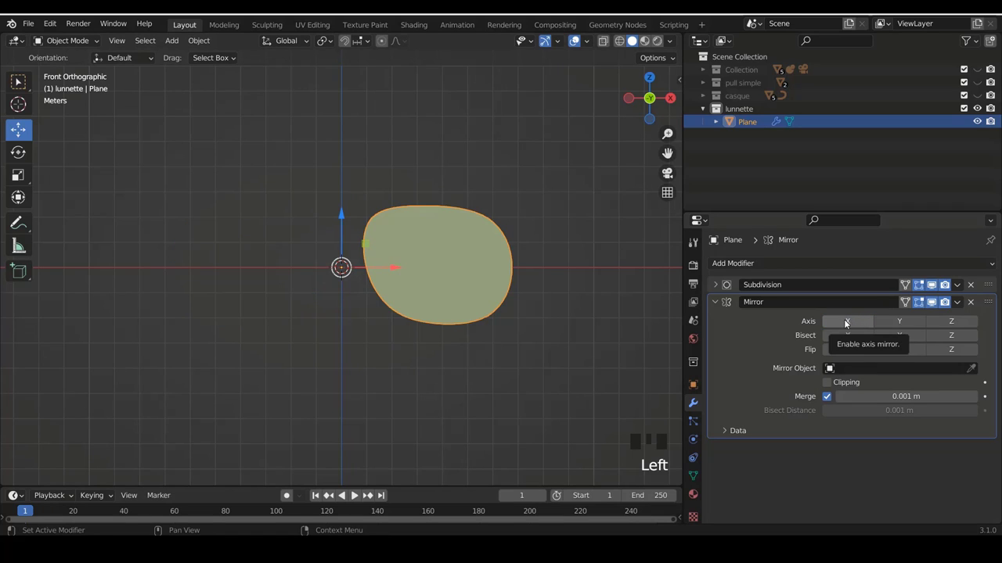
pyautogui.click(850, 321)
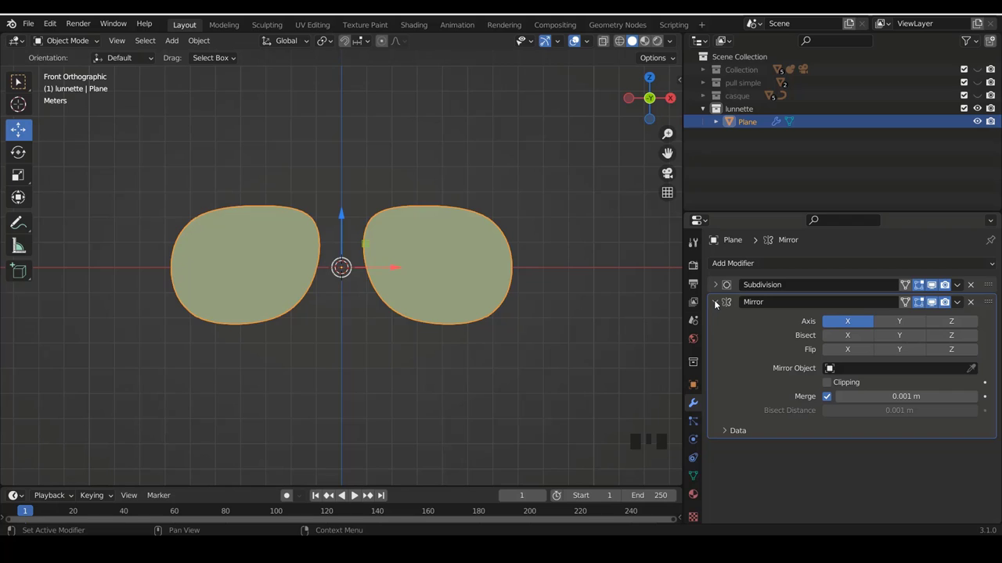
pyautogui.moveTo(716, 303); pyautogui.dragTo(355, 263)
pyautogui.scroll(3)
pyautogui.scroll(3)
# Duplicate the lens geometry in place and separate it into a new object, Plane.001.
pyautogui.press('Tab')
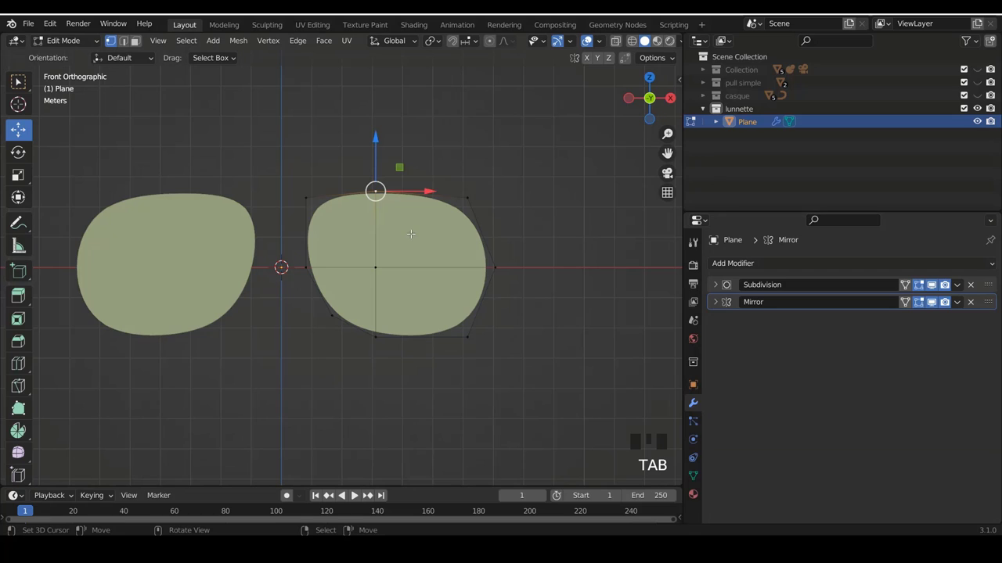
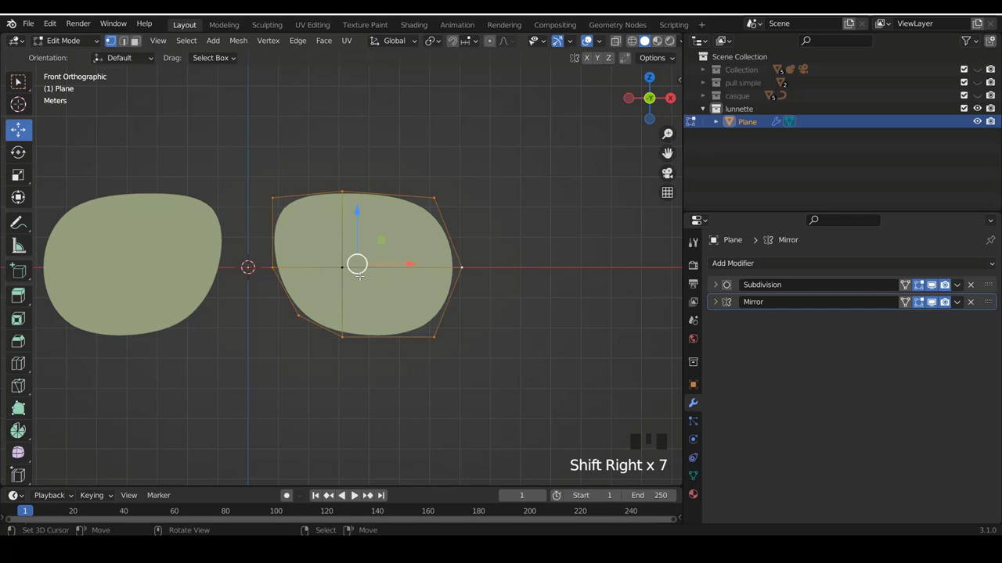
pyautogui.press('shift+d')
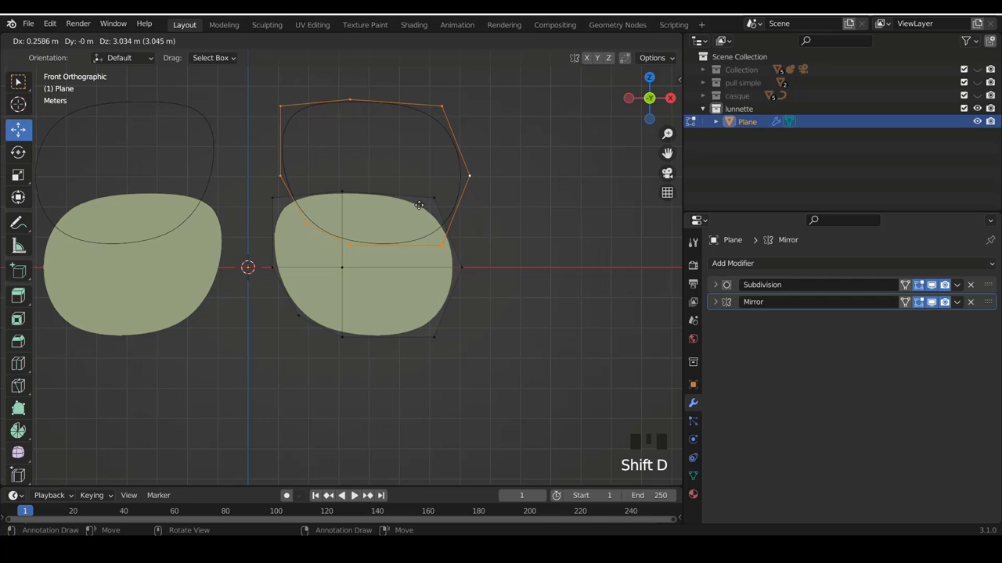
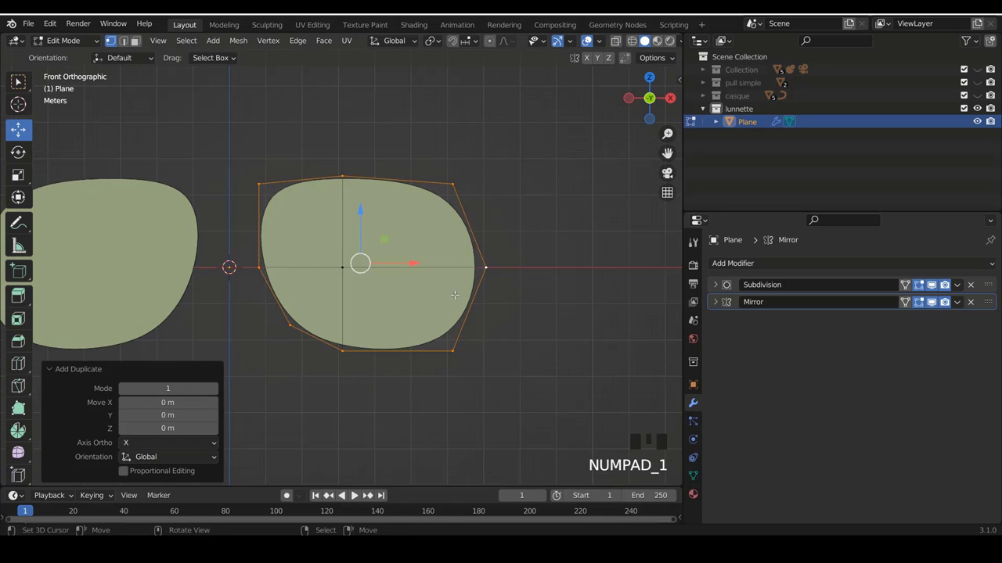
pyautogui.press('g')
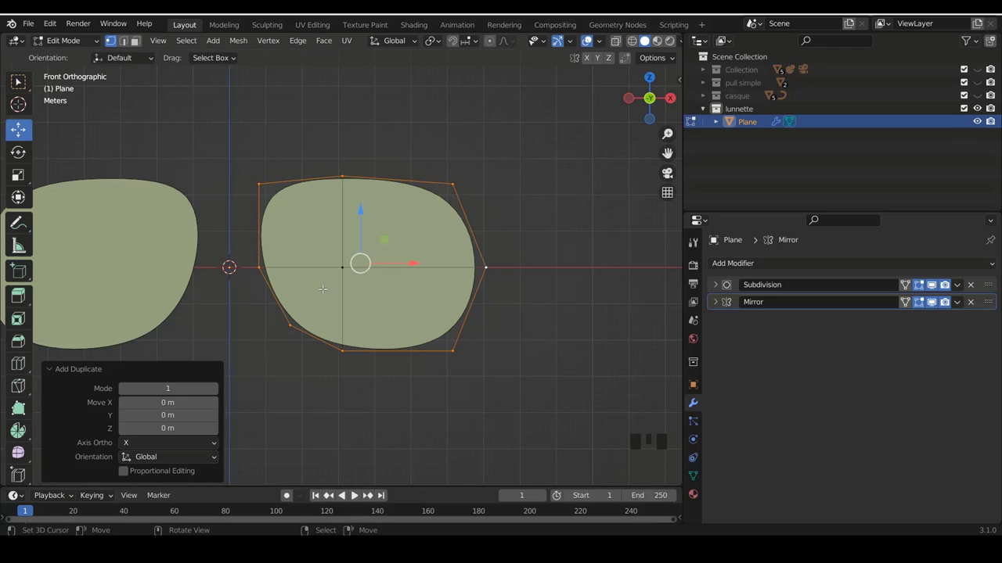
pyautogui.press('p')
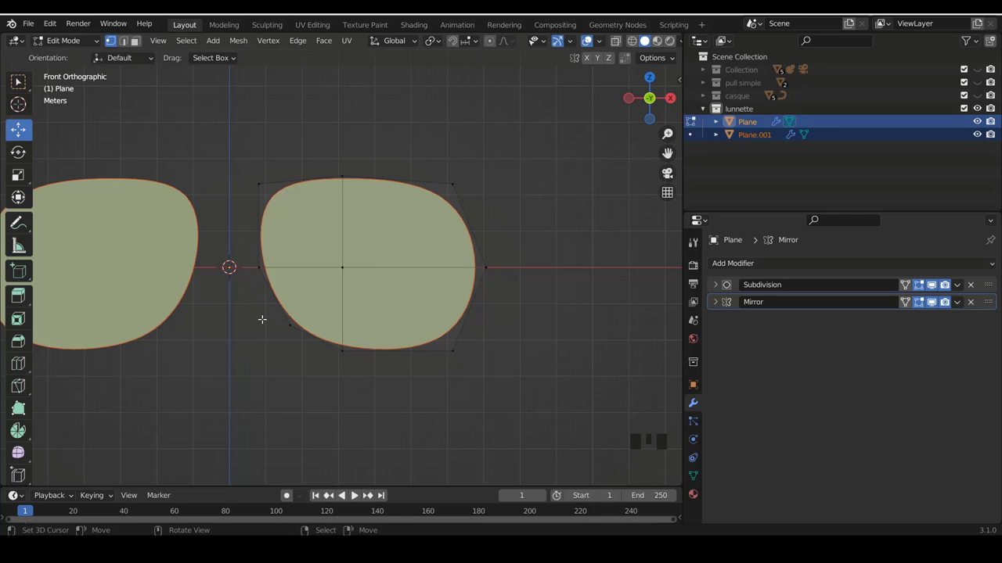
# Return to object mode and select the new Plane.001 copy.
pyautogui.press('Tab')
pyautogui.rightClick(421, 343)
pyautogui.rightClick(422, 348)
pyautogui.press('g')
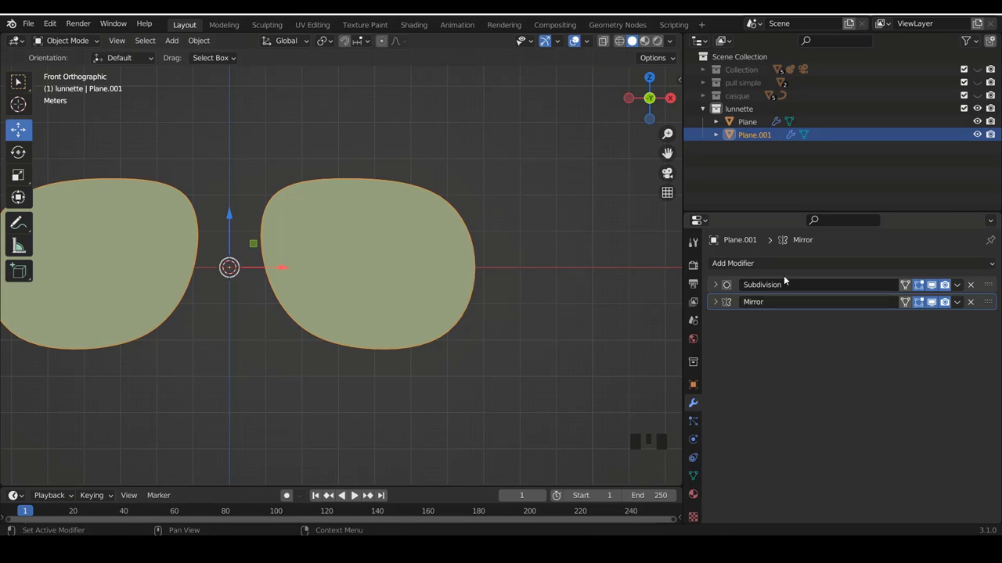
# Remove Plane.001's Subdivision modifier, leaving only the Mirror in its stack.
pyautogui.moveTo(720, 286); pyautogui.dragTo(829, 323)
pyautogui.moveTo(829, 323); pyautogui.dragTo(501, 300)
pyautogui.scroll(3)
pyautogui.moveTo(962, 289); pyautogui.dragTo(736, 302)
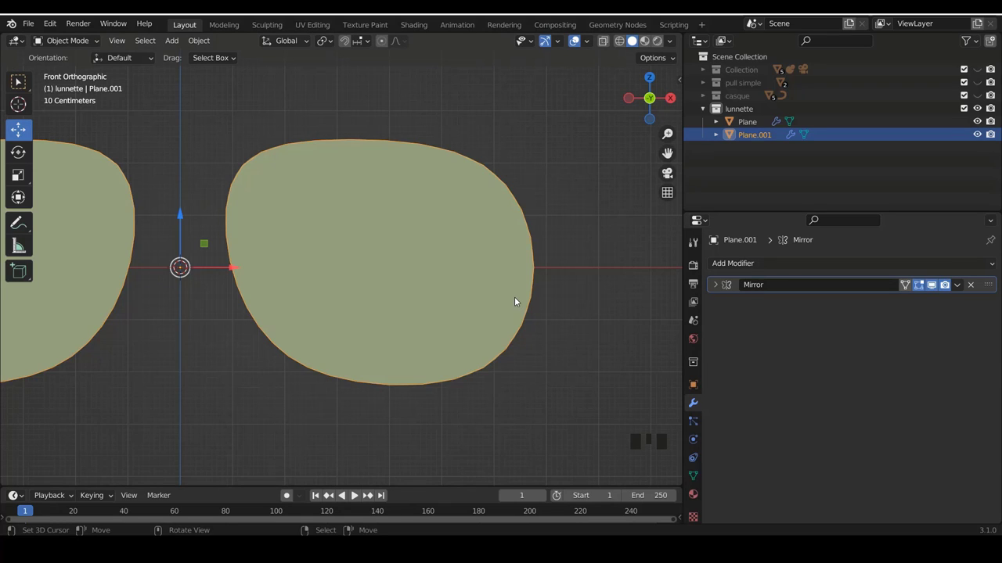
# Edit Plane.001 in local view as a single outline ring, seen straight from the front.
pyautogui.press('Tab')
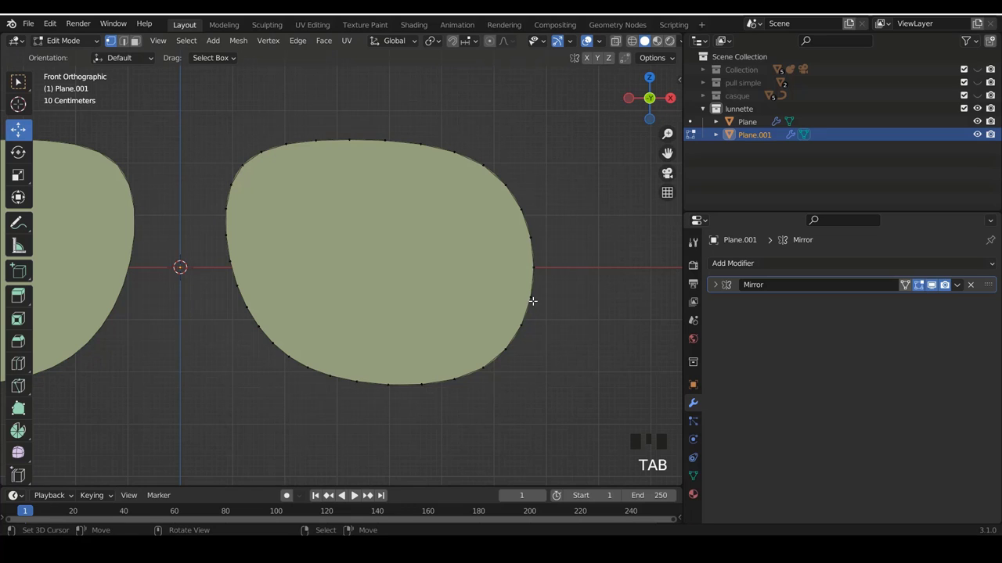
pyautogui.press('KP_Divide')
pyautogui.scroll(3)
pyautogui.scroll(3)
pyautogui.scroll(-3)
pyautogui.scroll(3)
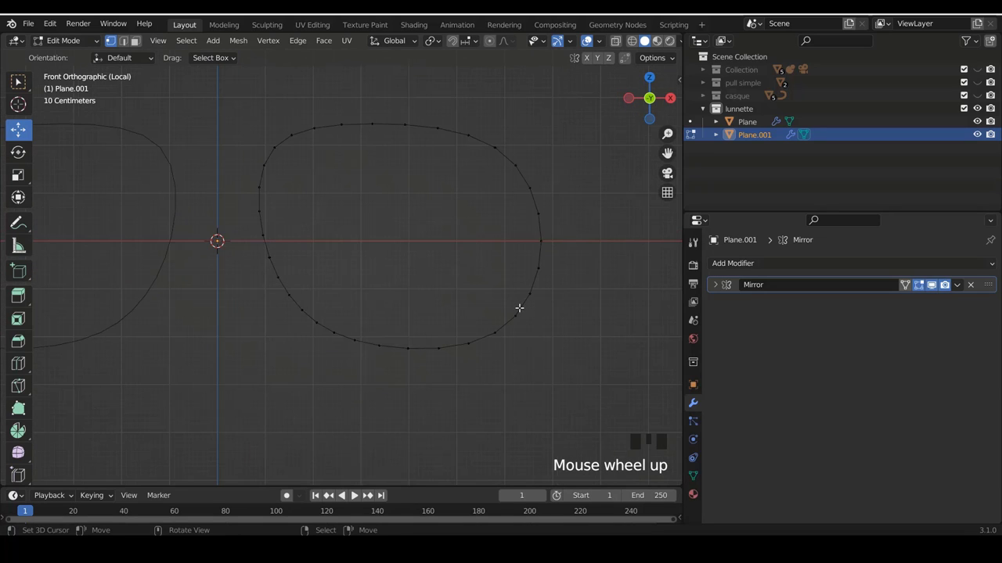
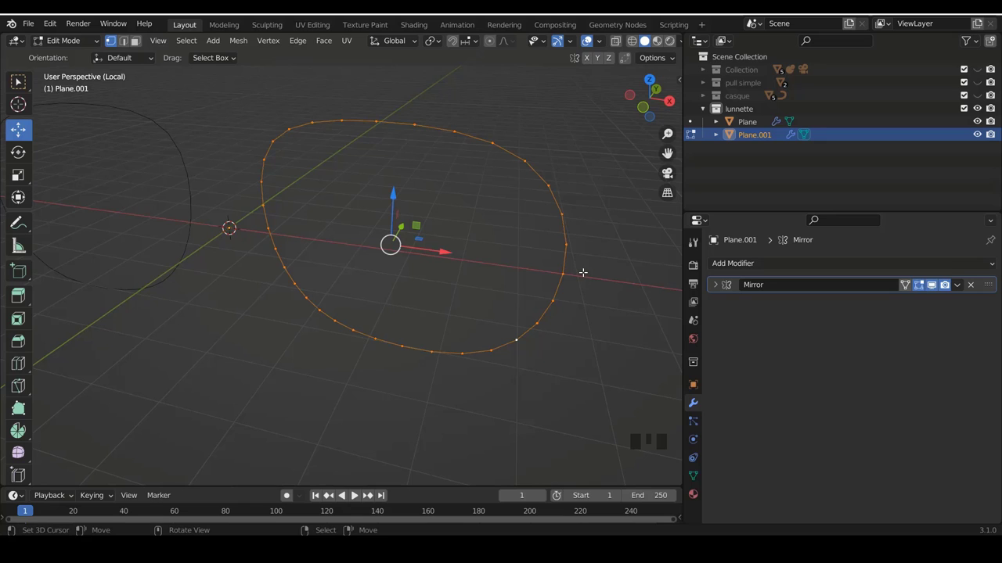
pyautogui.press('KP_1')
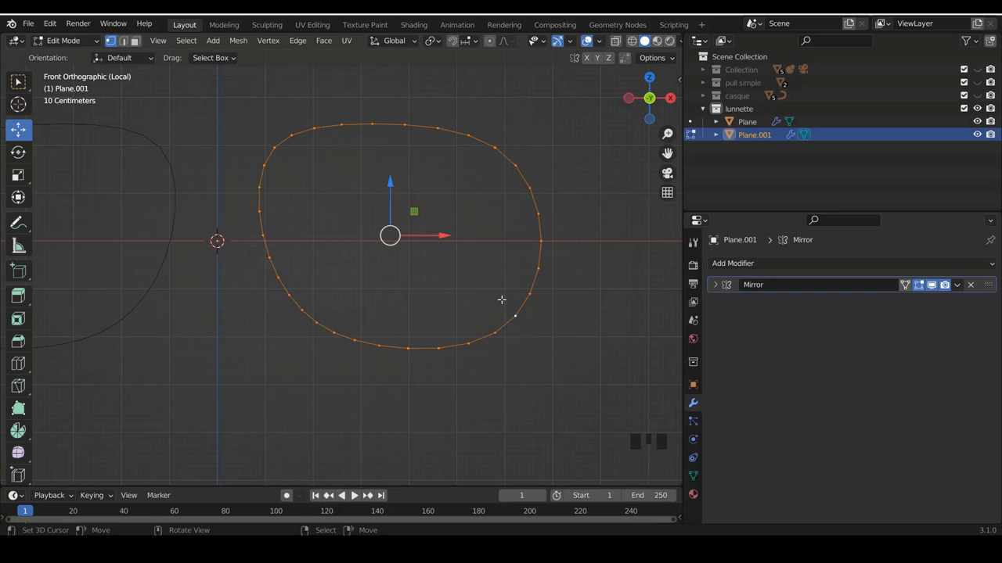
# Extrude the outline edge loop into a narrow band forming the frame rim.
pyautogui.press('e')
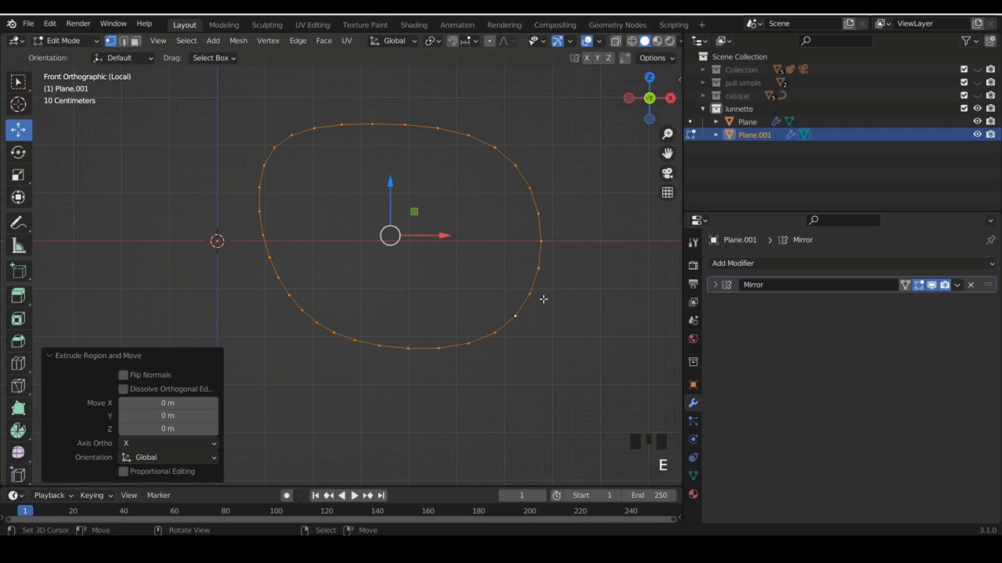
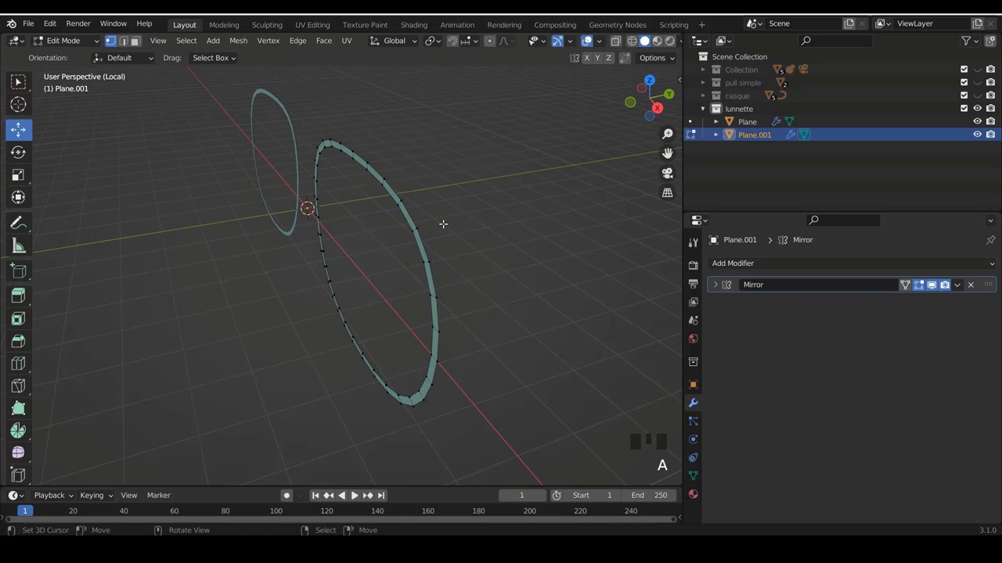
# Select the whole rim band ready to extrude it backward for thickness.
pyautogui.press('a')
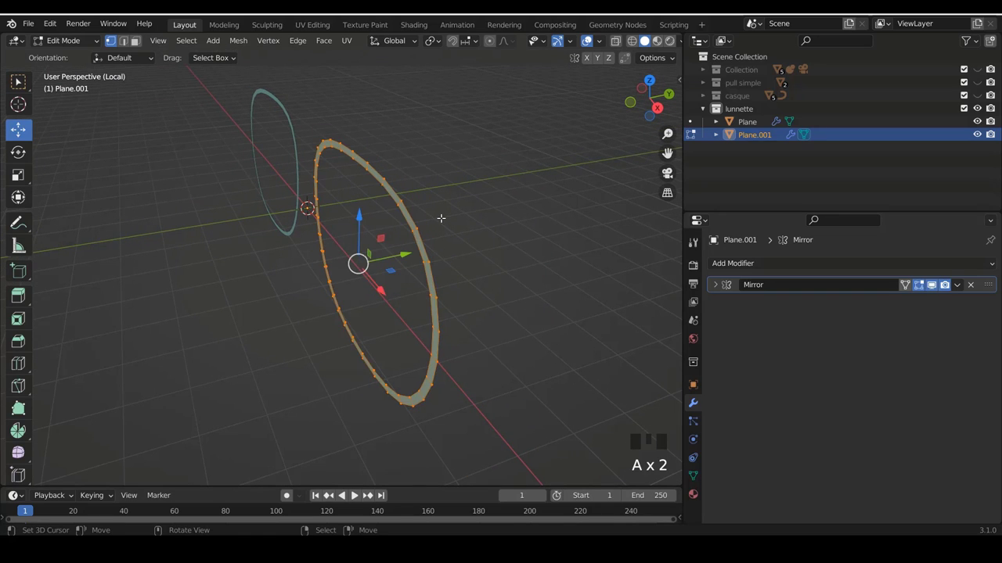
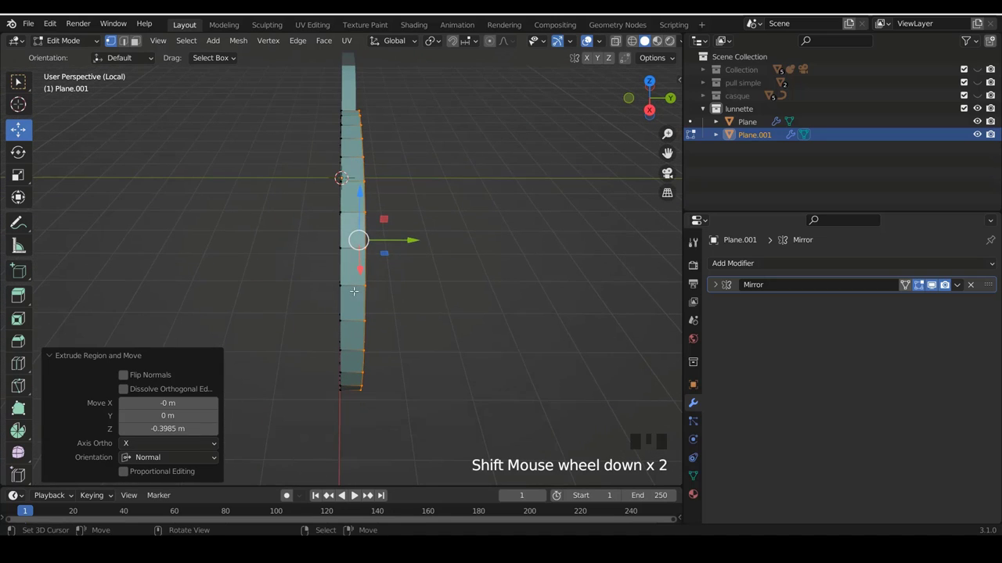
# Add two edge loops along the rim's thickness slid toward its edges, then leave edit mode to front view.
pyautogui.press('ctrl+r')
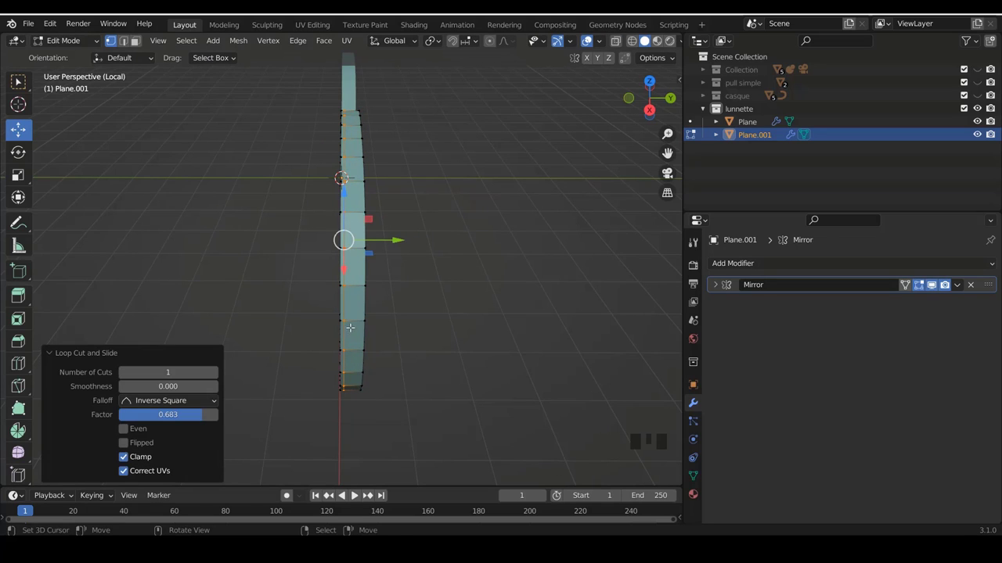
pyautogui.press('ctrl+r')
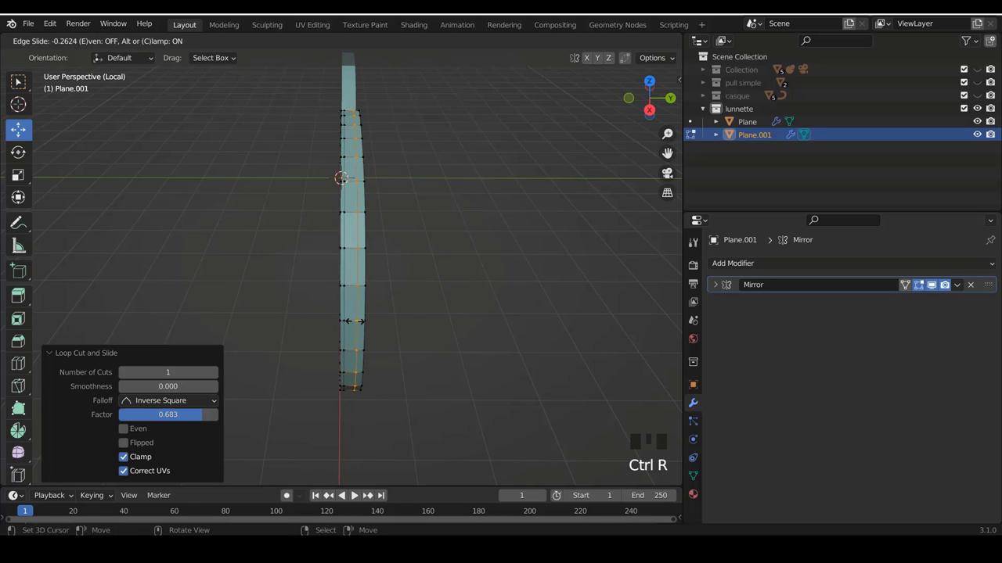
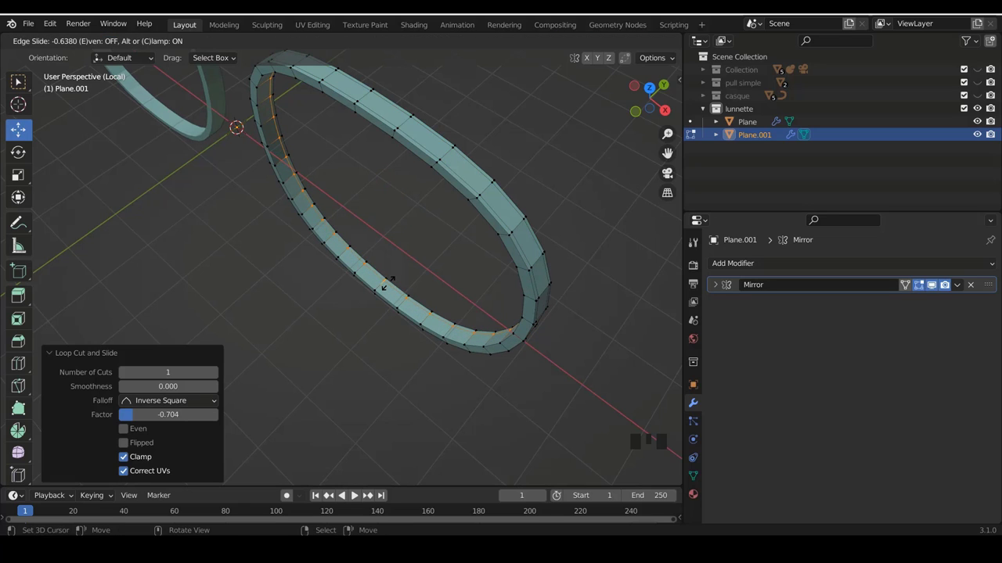
pyautogui.press('ctrl+r')
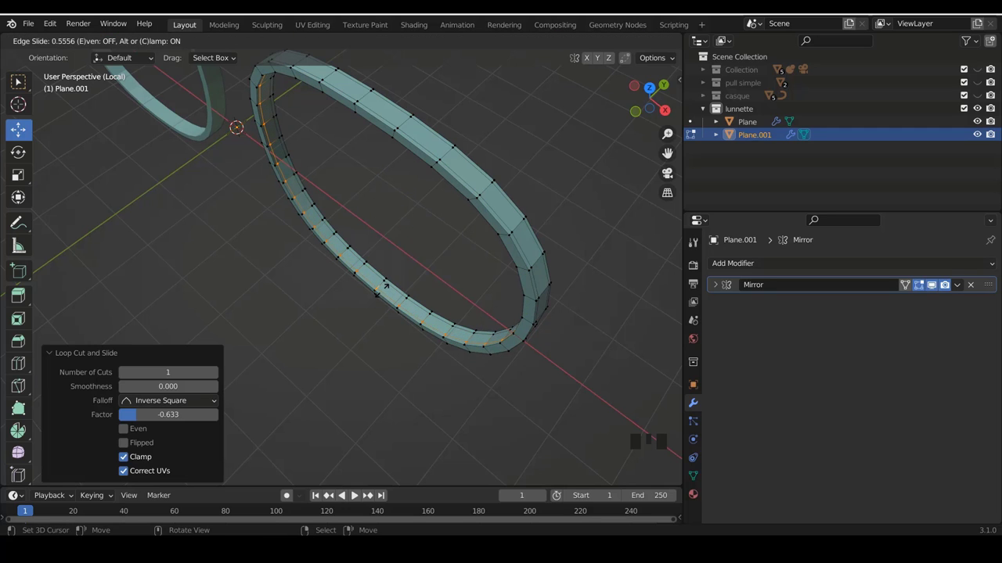
pyautogui.press('Tab')
pyautogui.scroll(-3)
pyautogui.moveTo(402, 287); pyautogui.dragTo(424, 255)
pyautogui.press('KP_1')
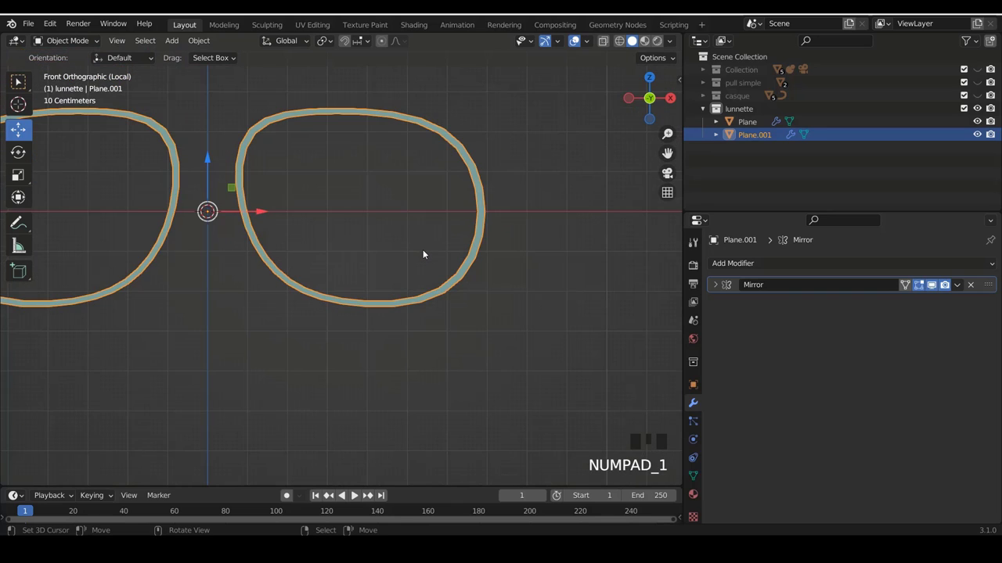
# Exit local view and give Plane.001 a Subdivision Surface modifier at viewport level 2.
pyautogui.press('KP_Divide')
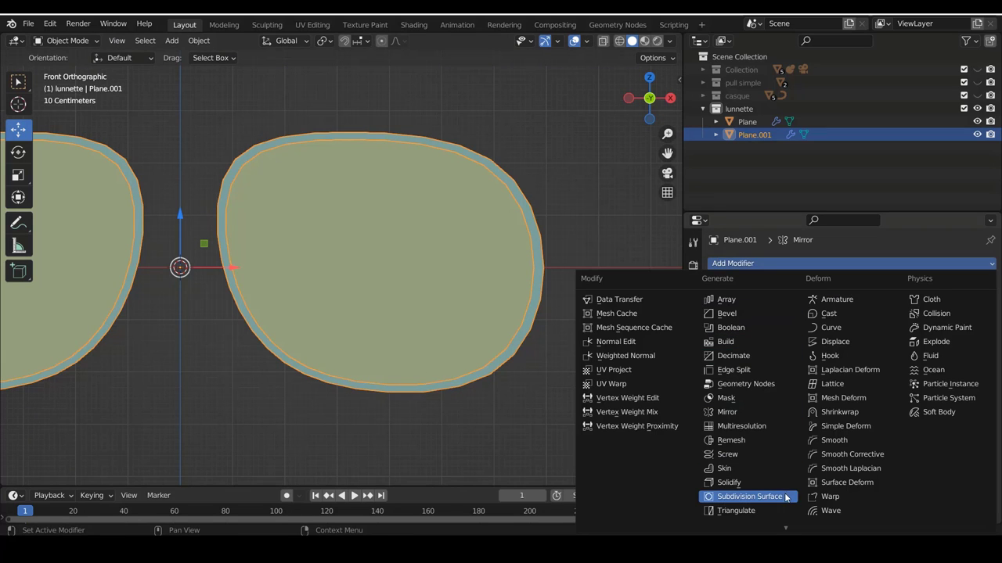
pyautogui.click(782, 497)
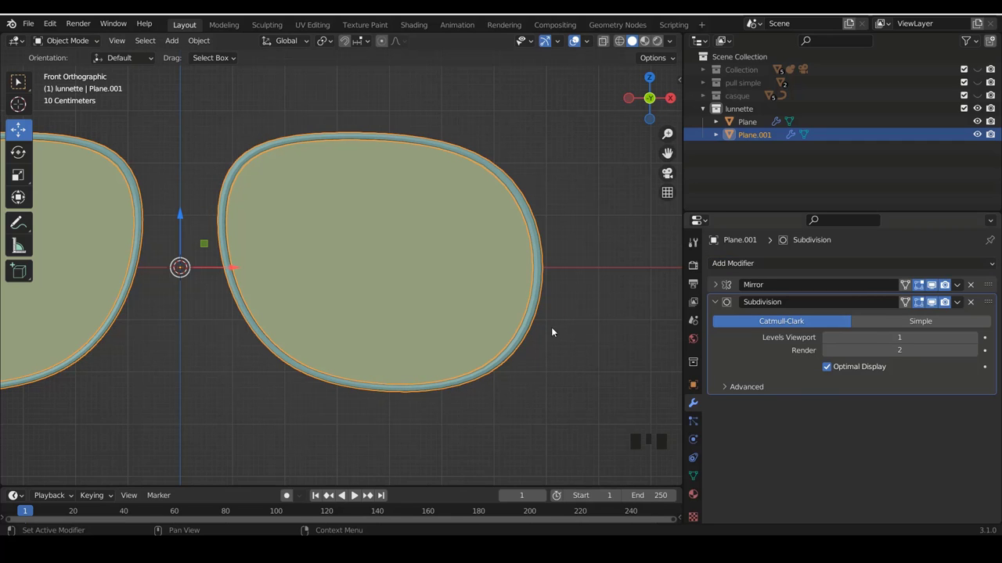
pyautogui.scroll(-3)
pyautogui.moveTo(508, 246); pyautogui.dragTo(491, 272)
pyautogui.scroll(3)
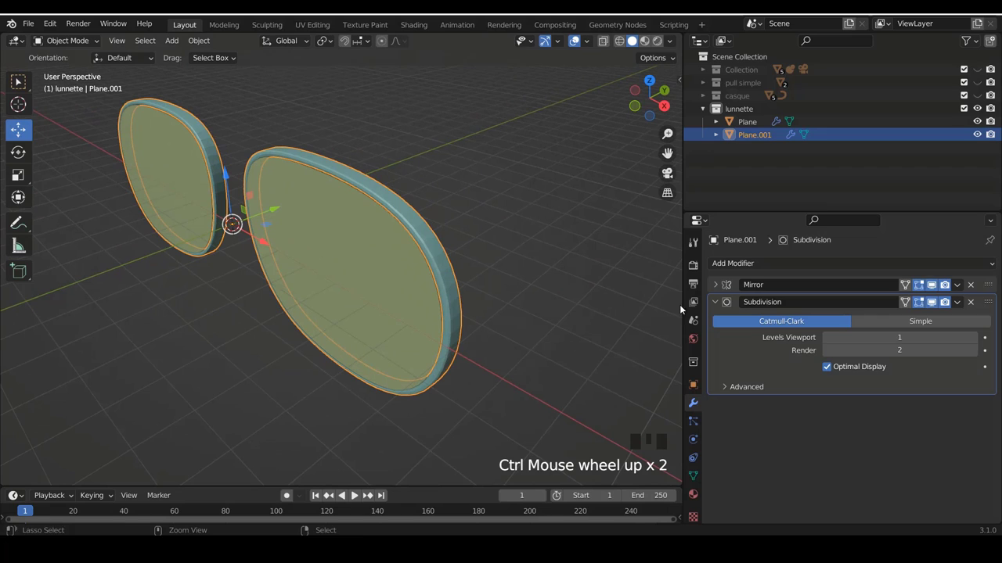
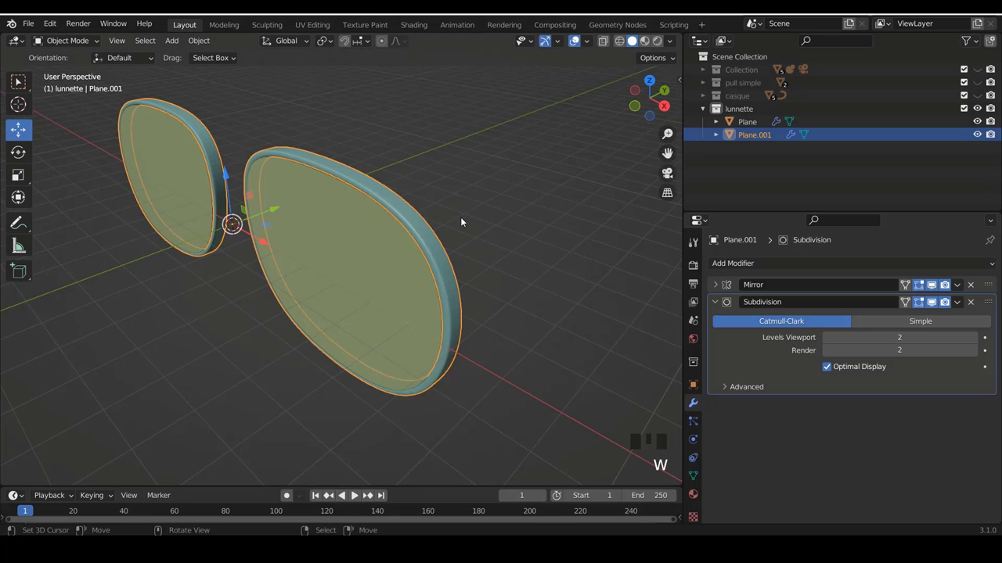
pyautogui.press('a')
pyautogui.moveTo(440, 264); pyautogui.dragTo(515, 257)
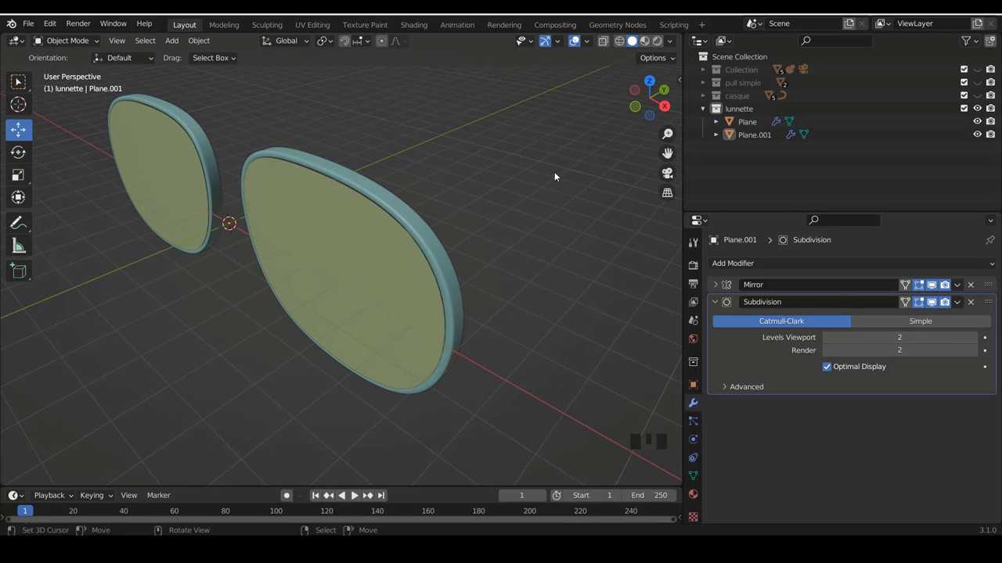
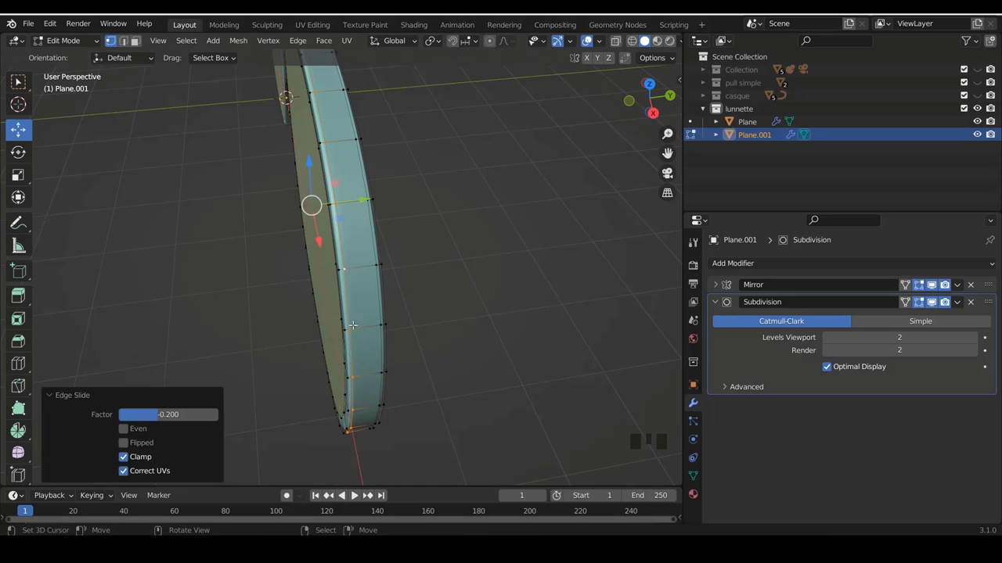
# Confirm the -0.2 edge slide on the rim, then select the lens object Plane and enter edit mode.
pyautogui.press('Tab')
pyautogui.press('a')
pyautogui.moveTo(314, 253); pyautogui.dragTo(326, 244)
pyautogui.scroll(-3)
pyautogui.moveTo(329, 239); pyautogui.dragTo(345, 225)
pyautogui.rightClick(344, 226)
pyautogui.moveTo(375, 239); pyautogui.dragTo(357, 242)
pyautogui.scroll(3)
pyautogui.press('Tab')
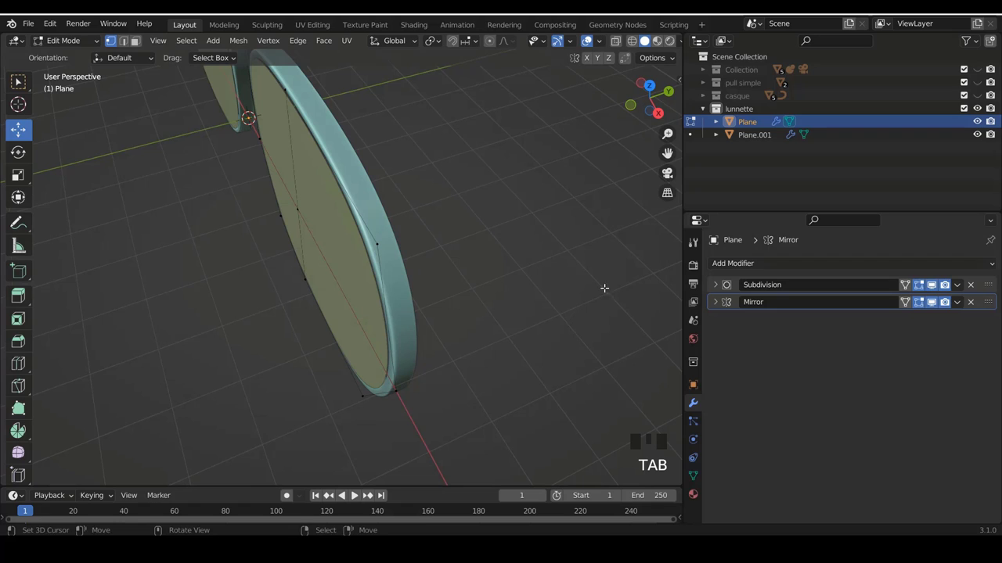
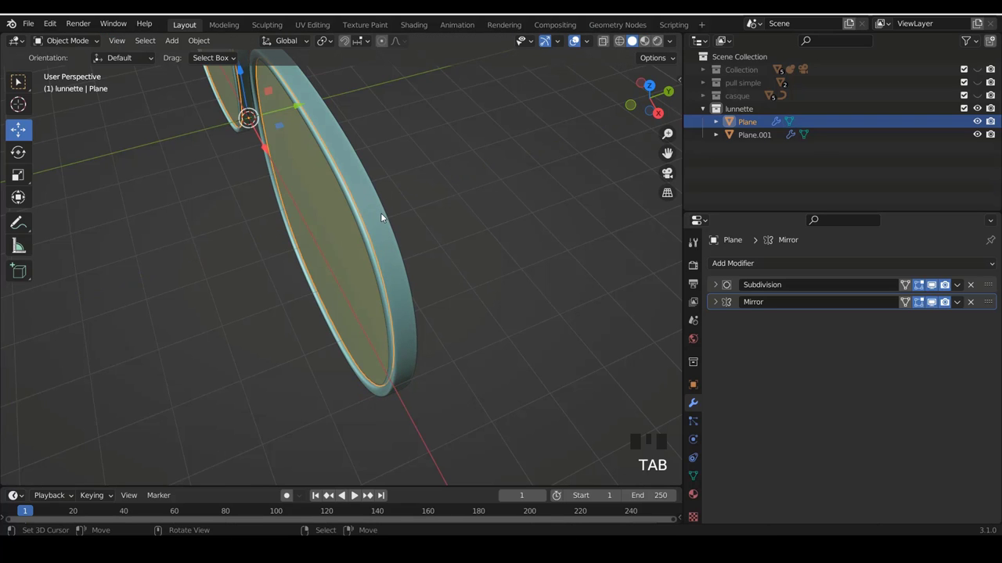
pyautogui.scroll(-3)
pyautogui.moveTo(362, 224); pyautogui.dragTo(475, 182)
pyautogui.press('KP_1')
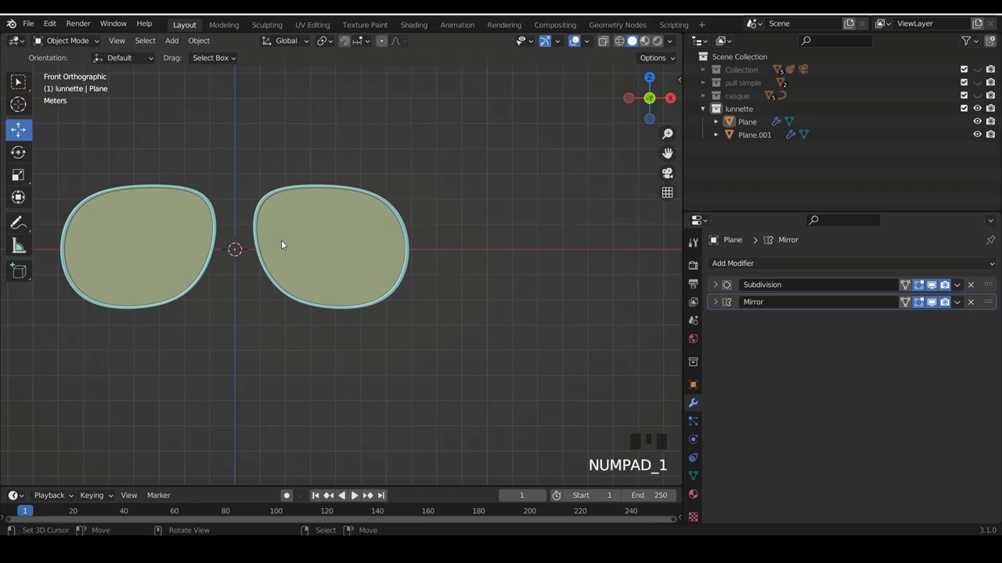
pyautogui.moveTo(395, 188); pyautogui.dragTo(331, 233)
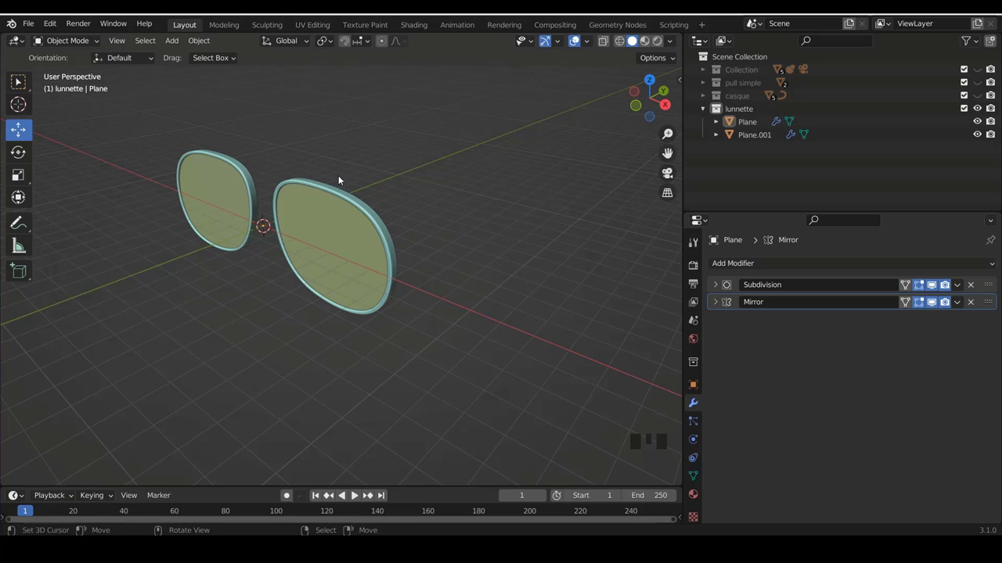
pyautogui.moveTo(336, 225); pyautogui.dragTo(431, 282)
pyautogui.scroll(-3)
pyautogui.scroll(3)
pyautogui.rightClick(431, 154)
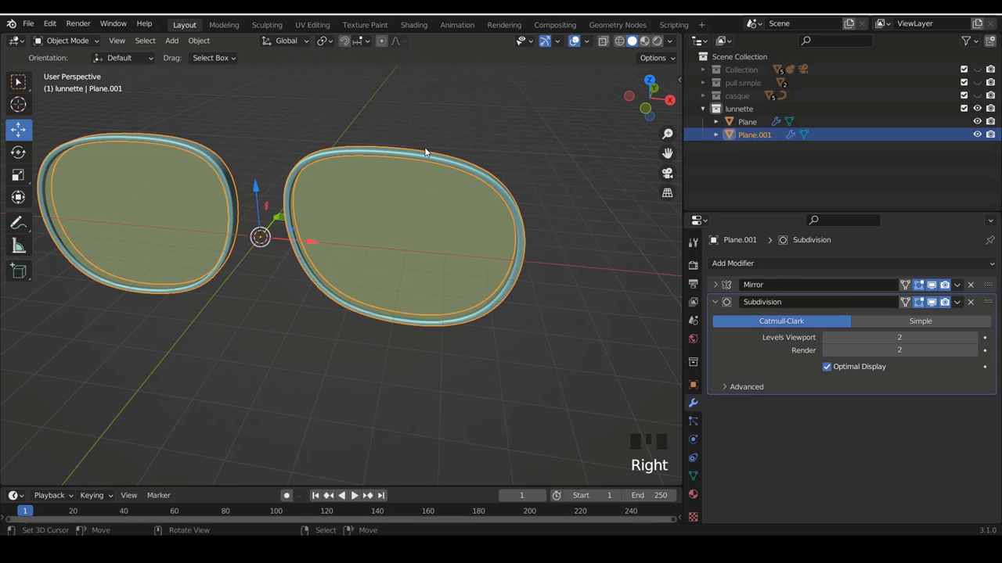
# Enter edit mode on Plane.001 in front view and bring up the Shift+A add-mesh menu.
pyautogui.press('Tab')
pyautogui.press('KP_1')
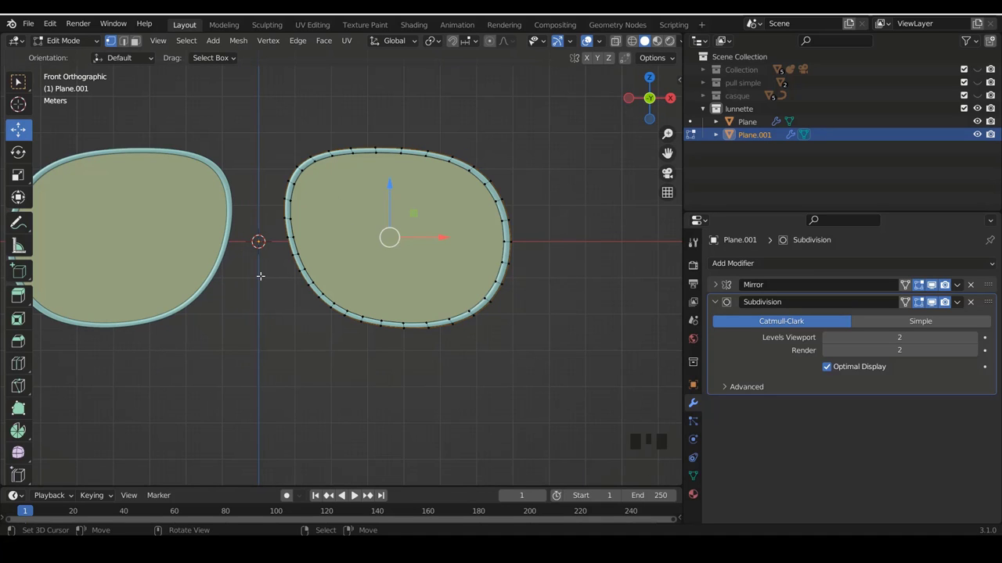
pyautogui.scroll(-3)
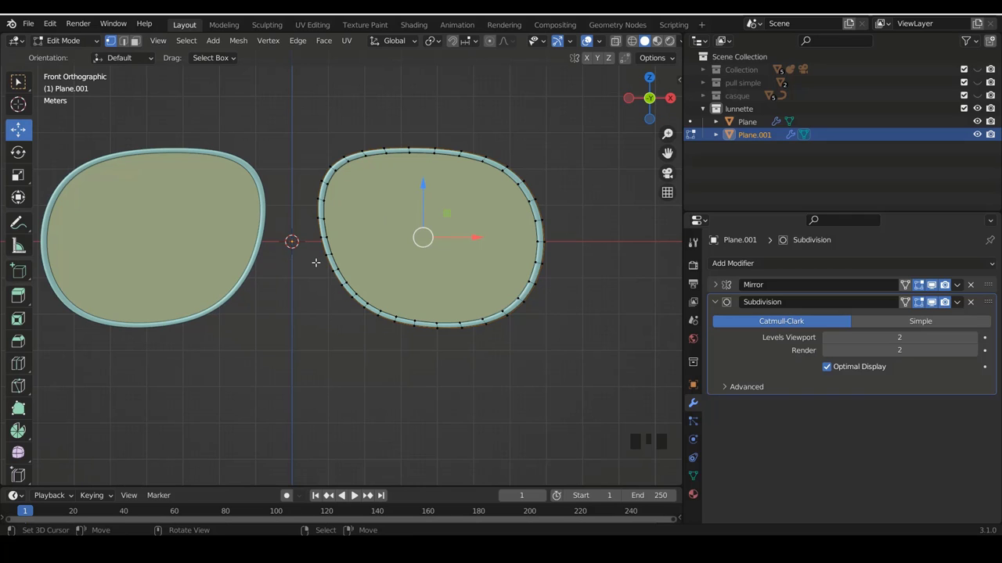
pyautogui.press('shift+a')
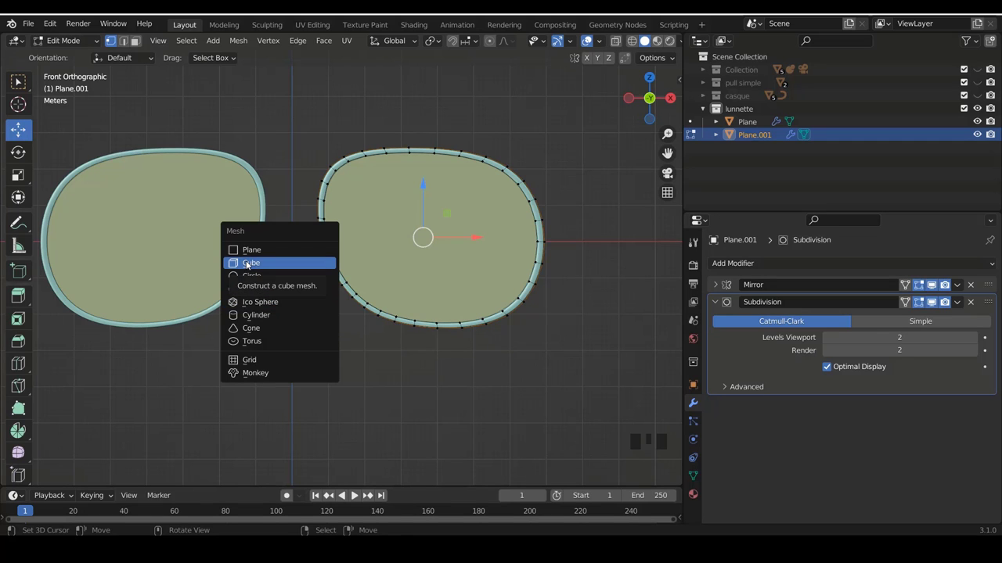
# Zoom in and out on the newly added cube sitting between the two lenses.
pyautogui.scroll(3)
pyautogui.scroll(-3)
pyautogui.scroll(3)
pyautogui.scroll(-3)
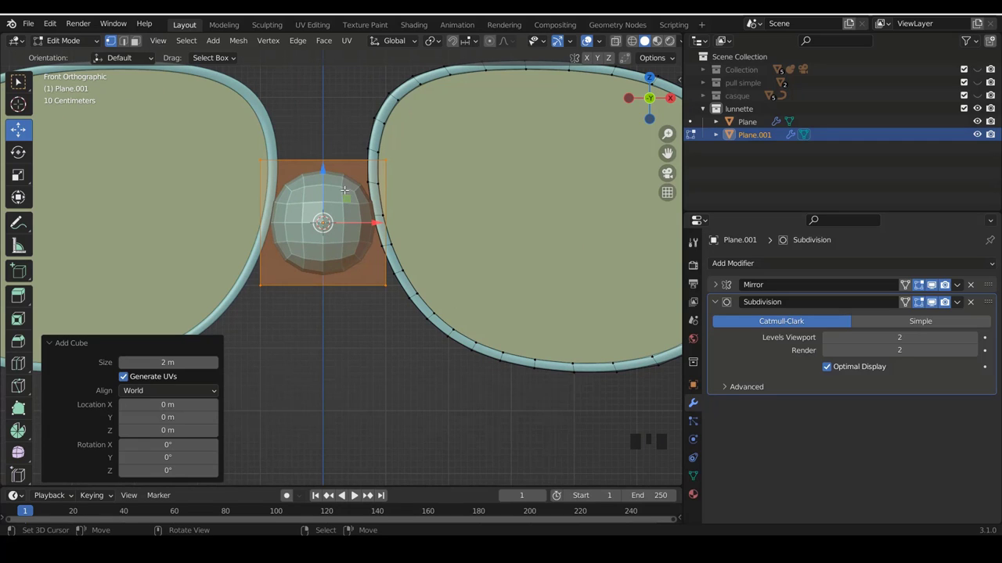
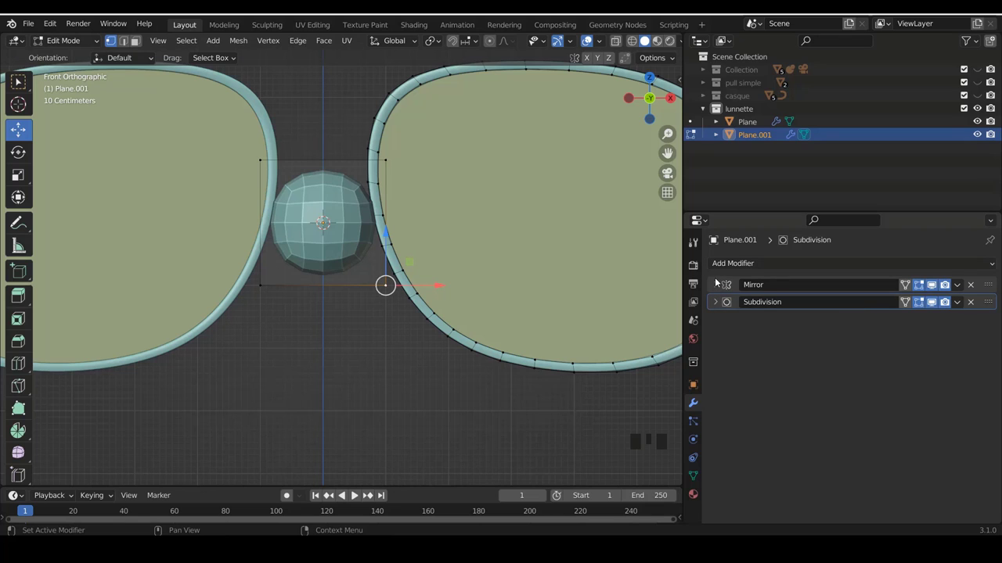
# Collapse the Mirror modifier panel so both modifiers show as compact entries.
pyautogui.moveTo(722, 283); pyautogui.dragTo(835, 368)
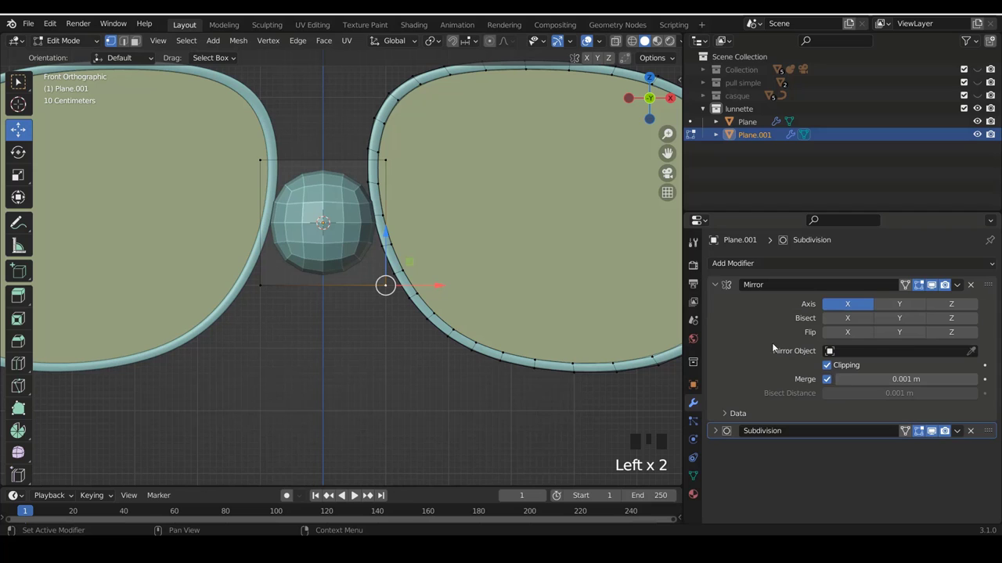
pyautogui.click(723, 286)
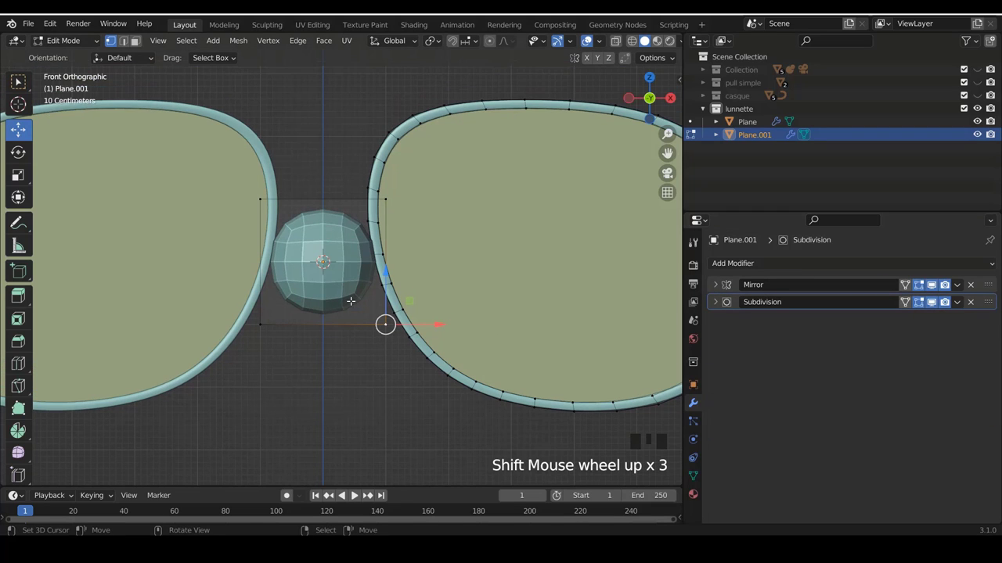
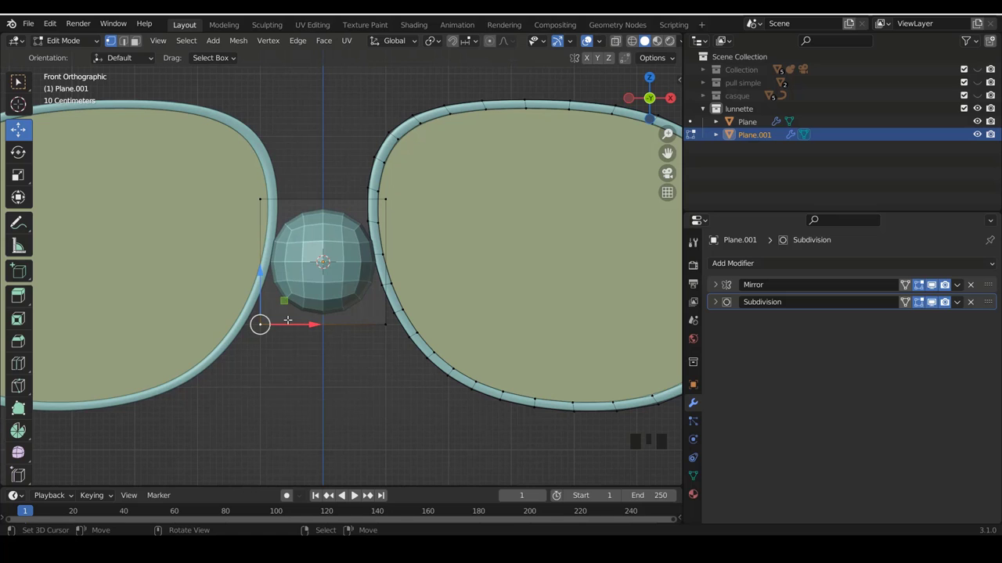
# Select the blob's linked geometry and scale it down to 0.277, viewed from the front.
pyautogui.press('l')
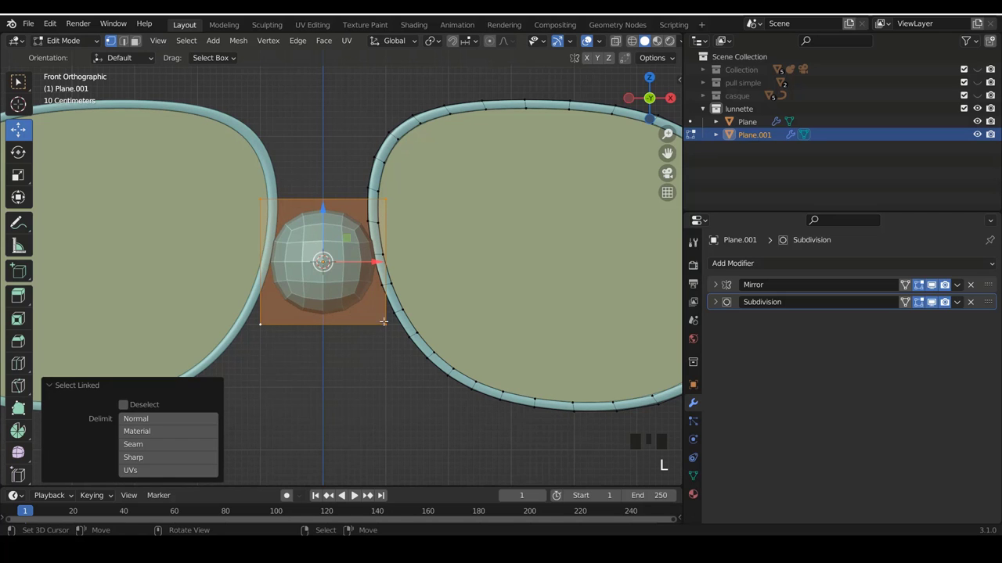
pyautogui.press('s')
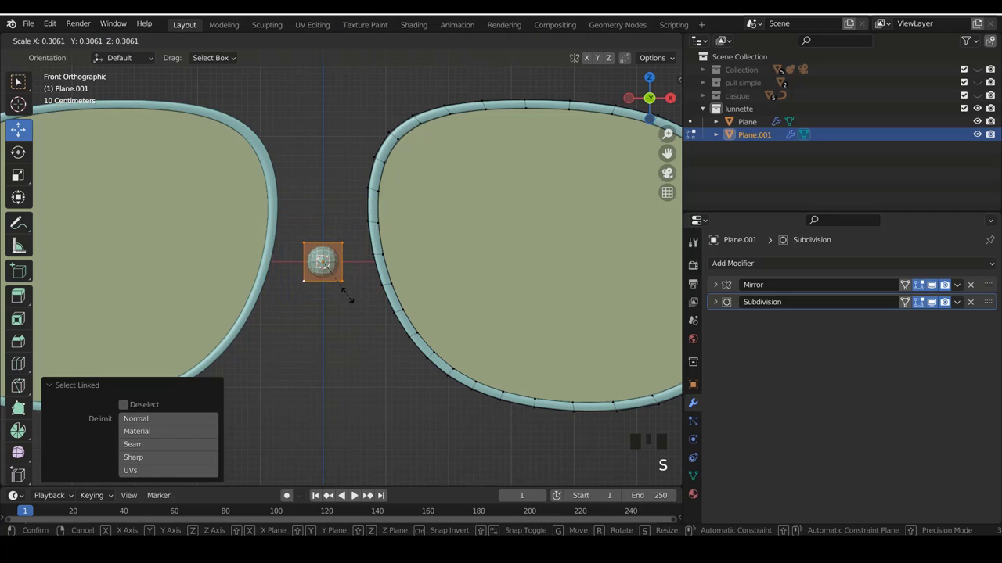
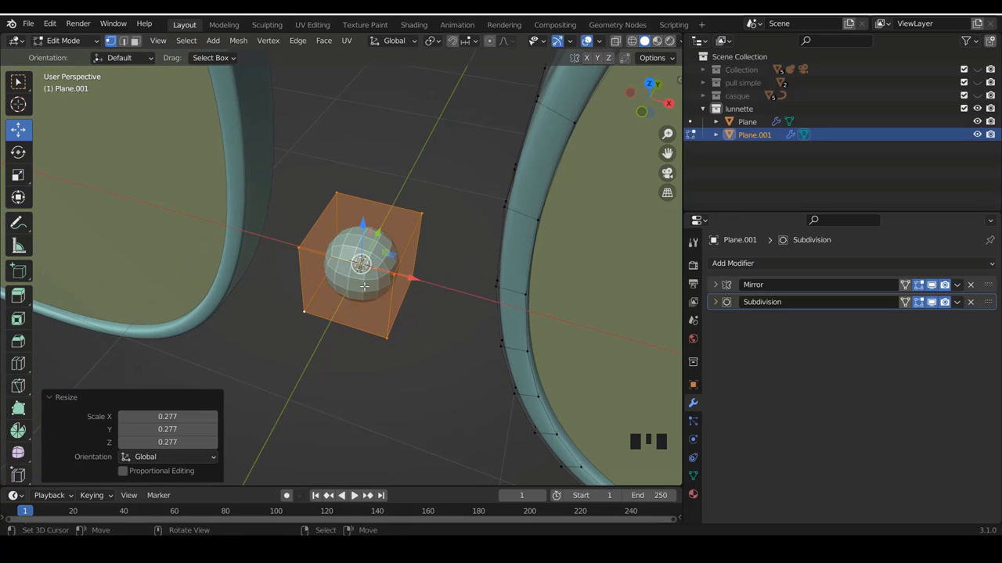
pyautogui.press('KP_1')
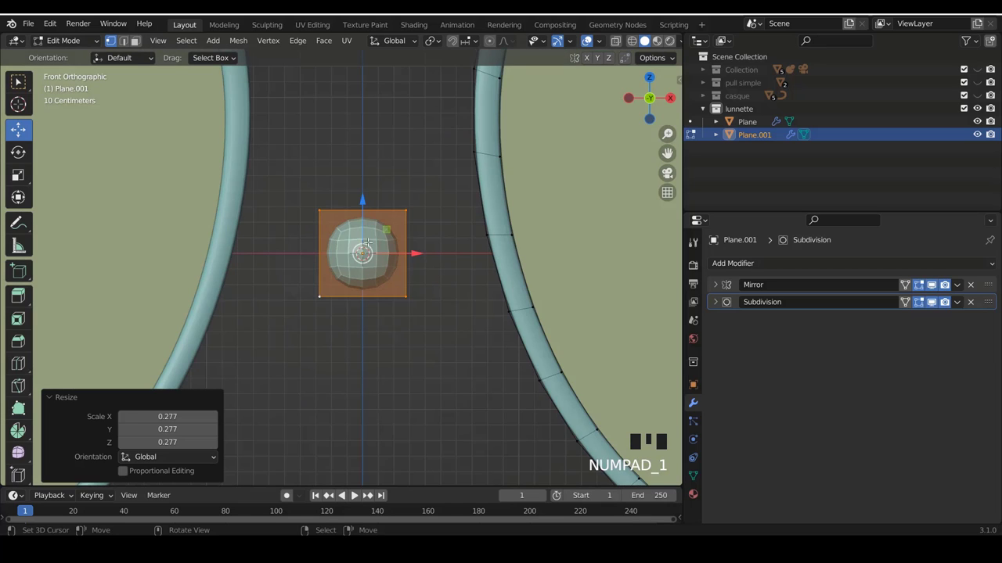
pyautogui.scroll(3)
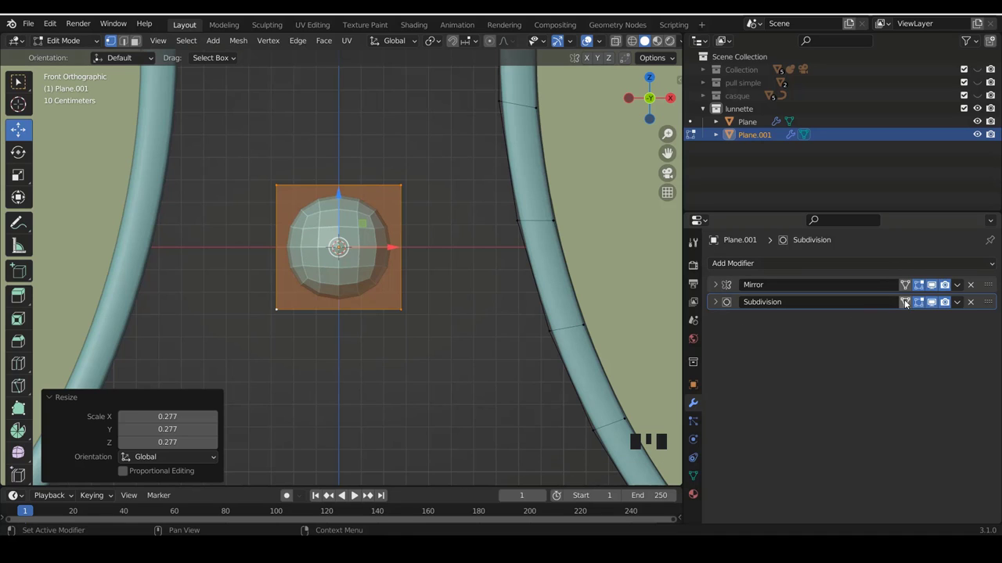
# Toggle the Subdivision modifier's edit-mode display so the smoothed mesh shows without the cage.
pyautogui.click(911, 306)
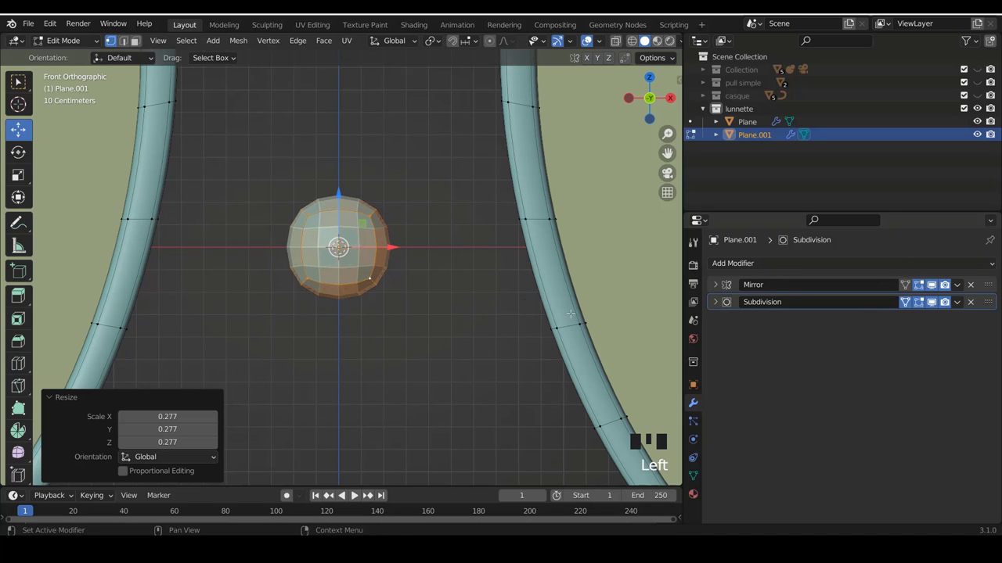
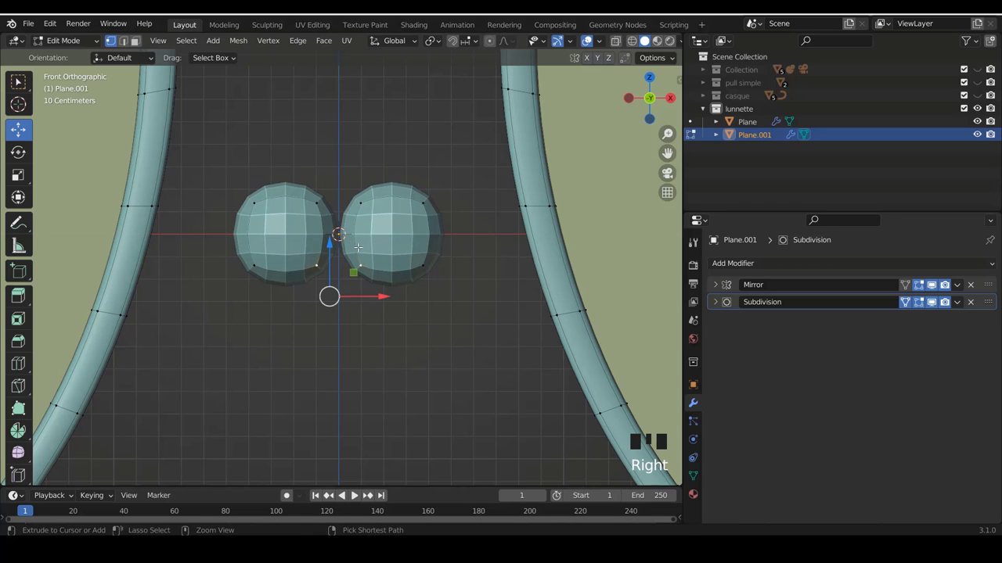
# Switch to face select and delete the blob's inner faces so the mirrored halves merge.
pyautogui.press('ctrl+Tab')
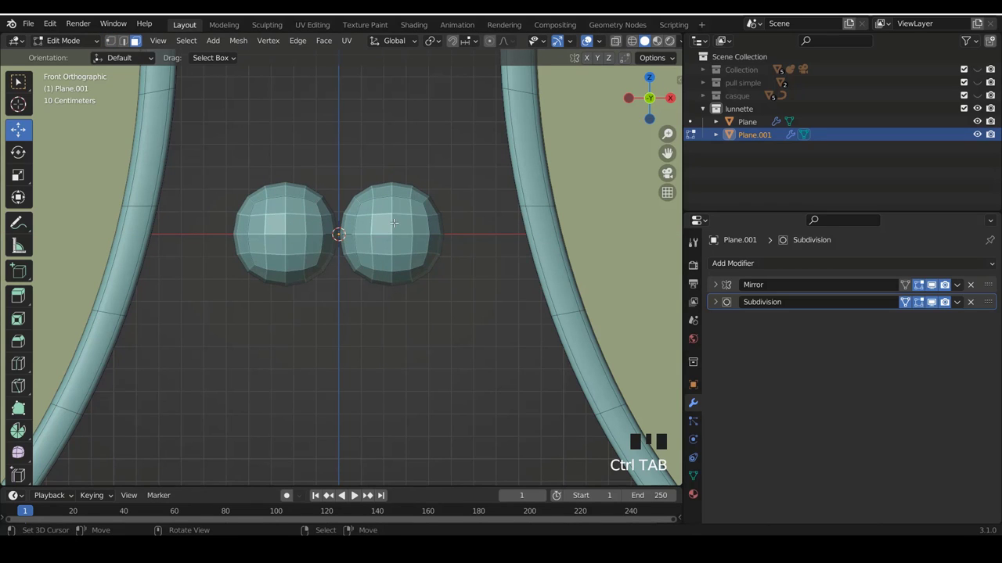
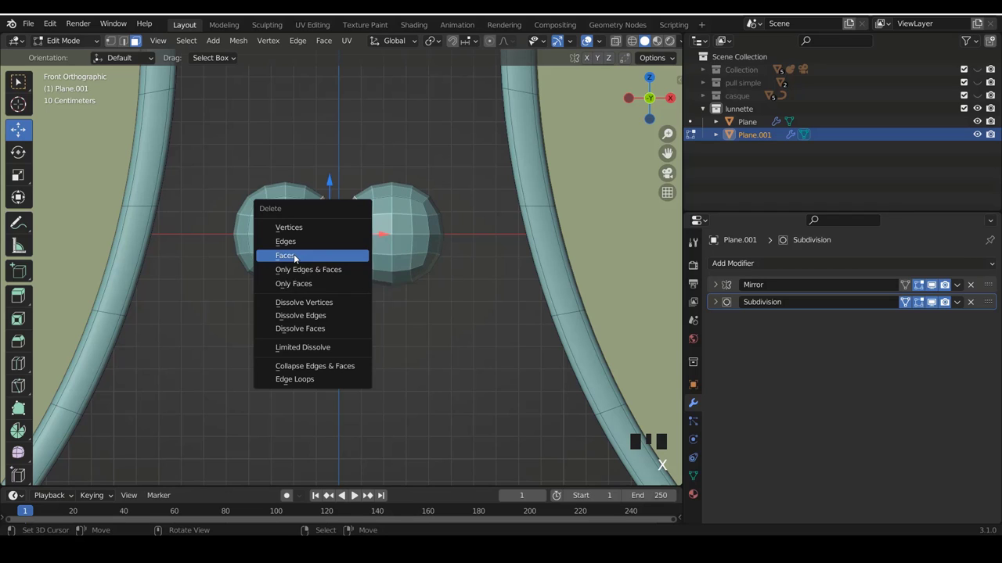
pyautogui.press('ctrl+Tab')
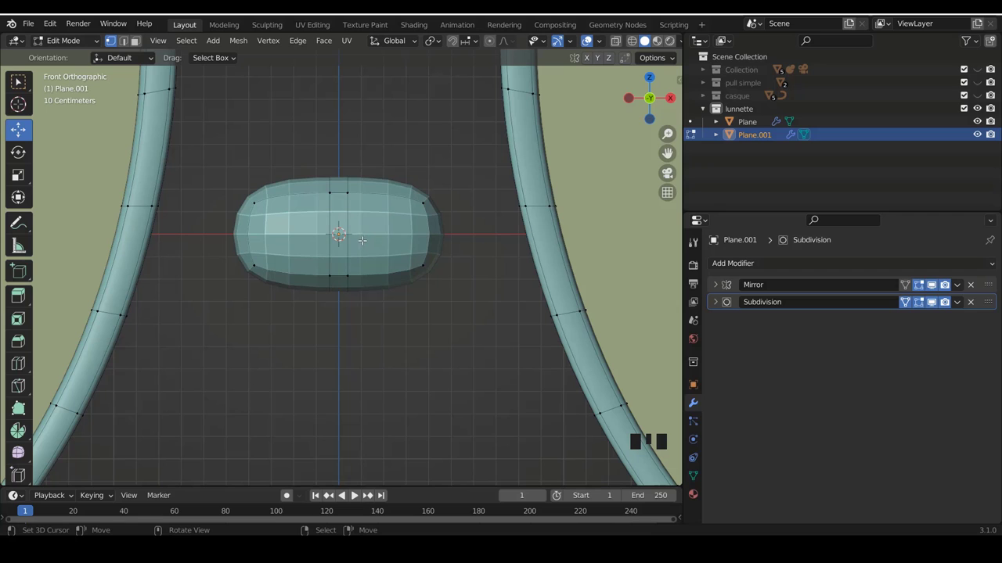
# Reselect the pill, clear the selection and add three edge loops across the bar.
pyautogui.press('a')
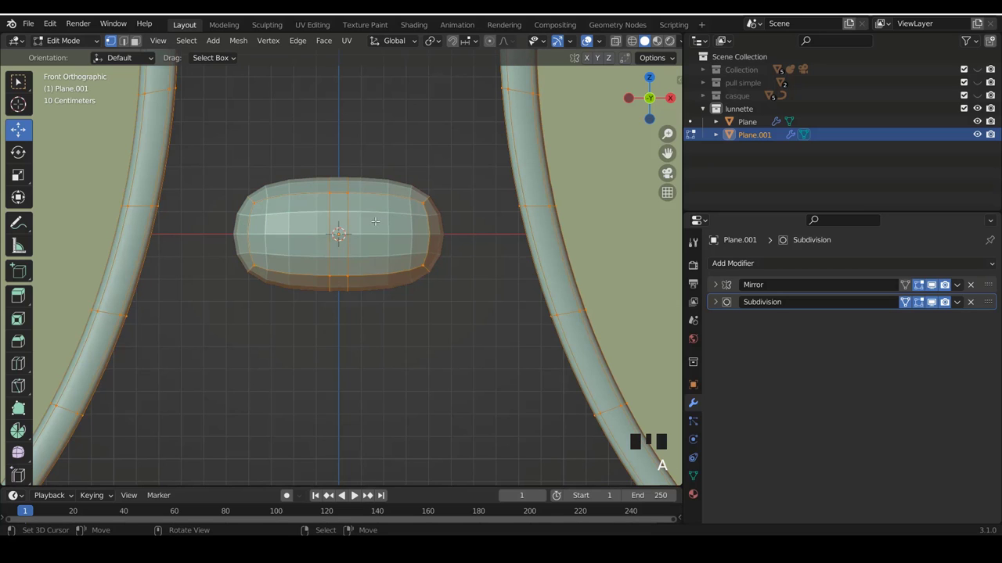
pyautogui.press('a')
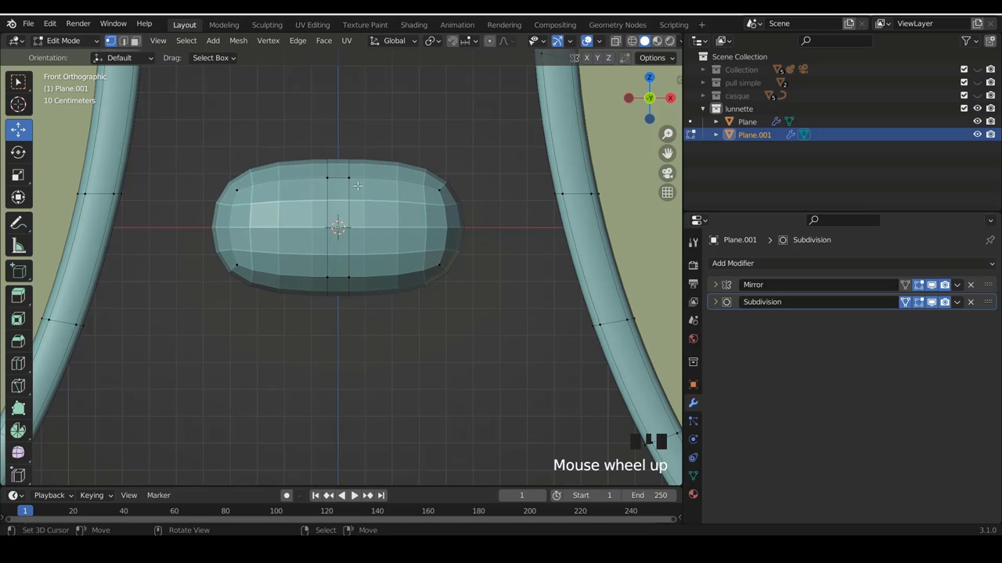
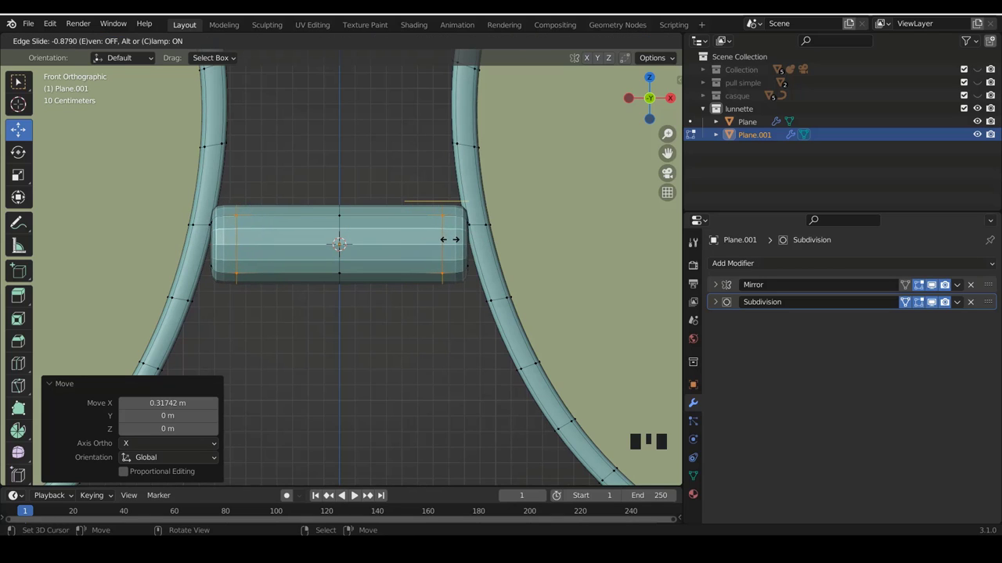
pyautogui.press('ctrl+r')
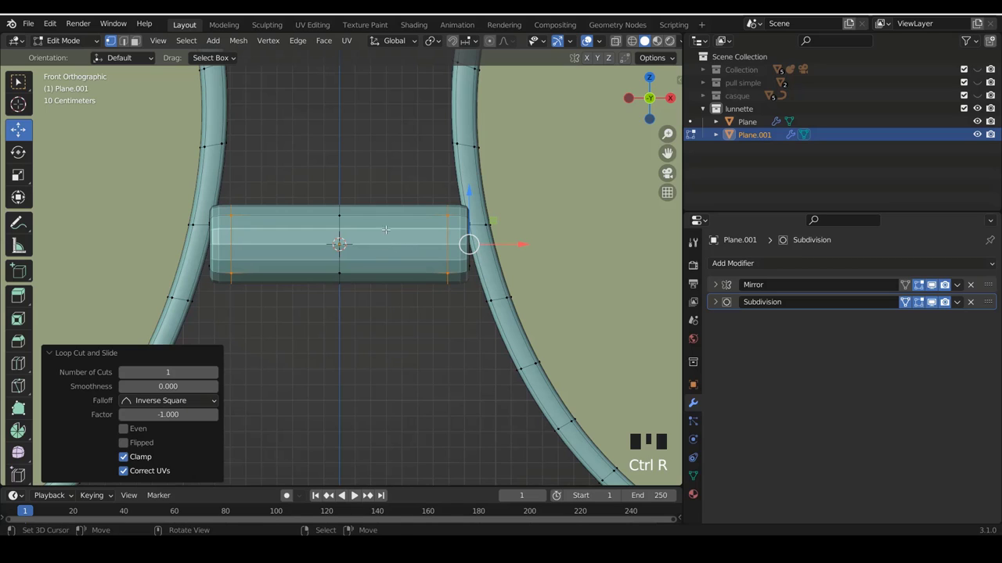
pyautogui.press('ctrl+r')
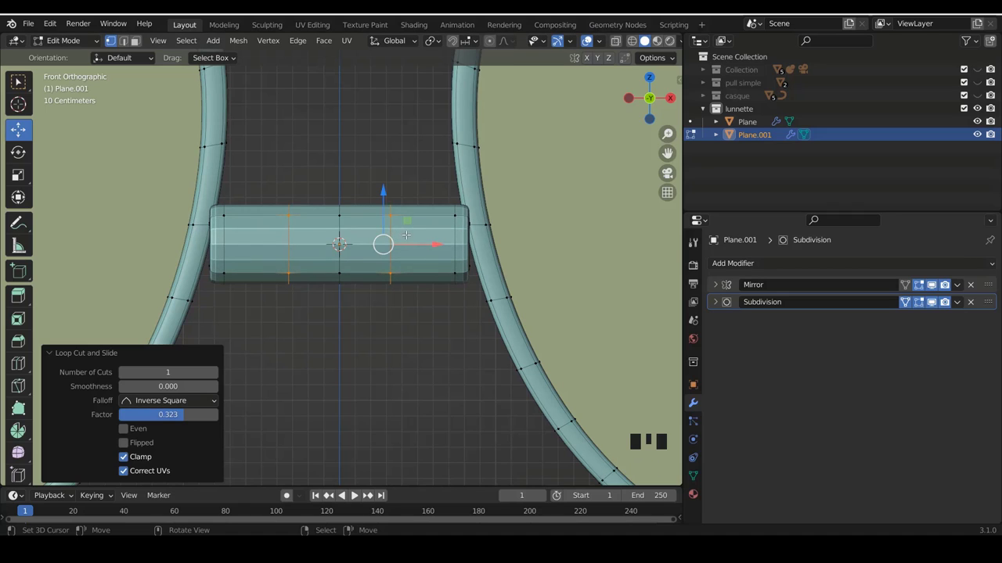
pyautogui.press('ctrl+r')
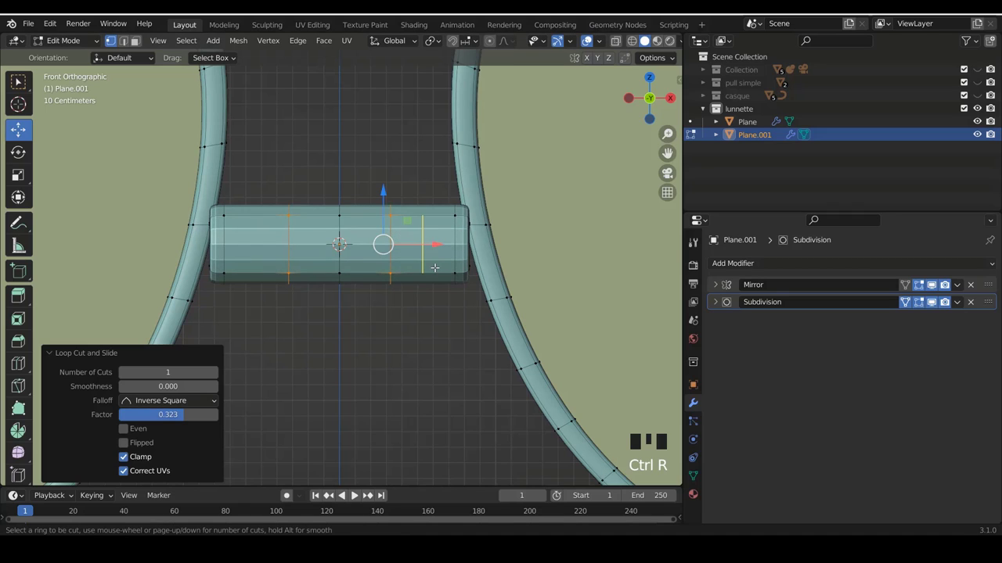
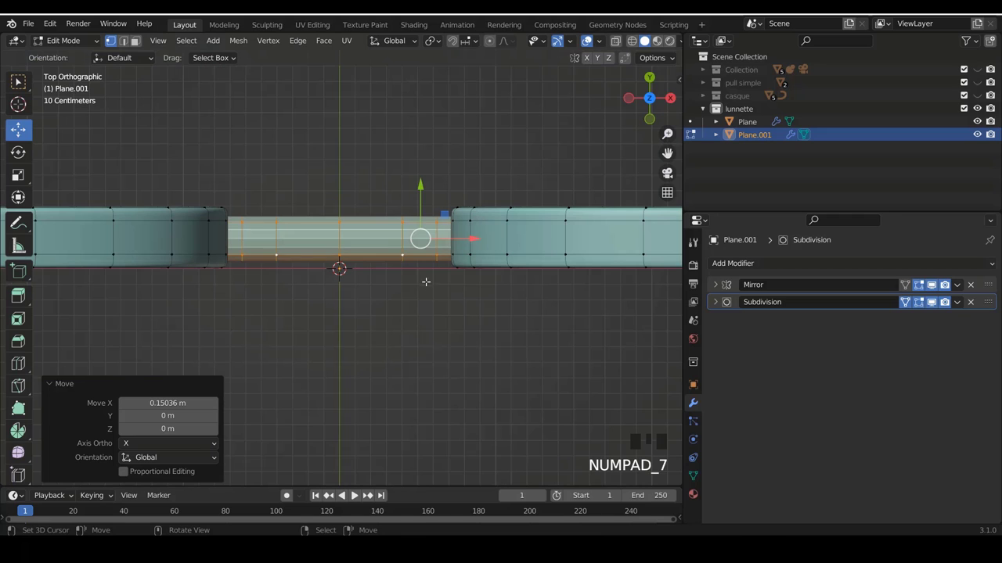
# Scale the bridge bar down to 0.541 into a slim connector, seen from the front.
pyautogui.press('s')
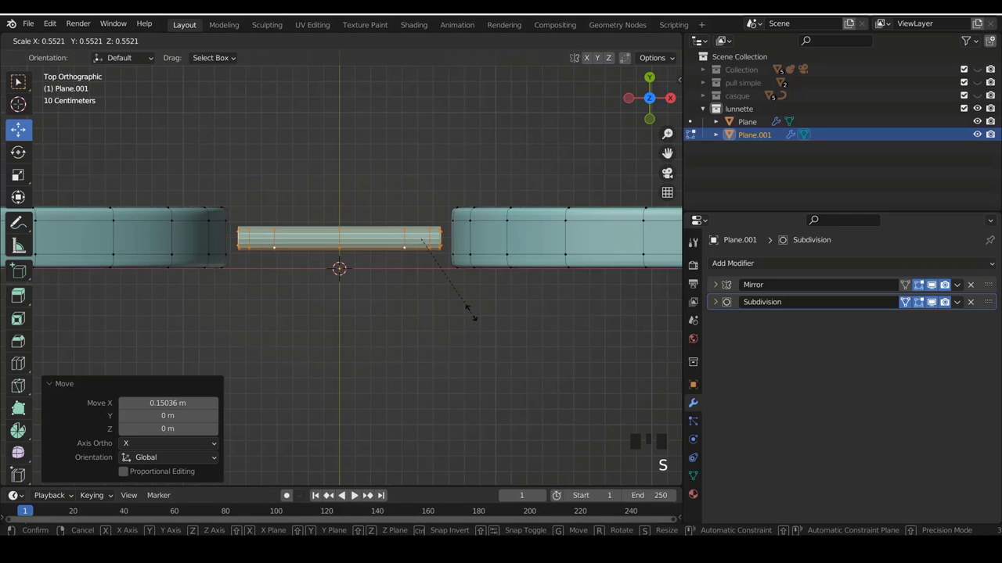
pyautogui.press('KP_1')
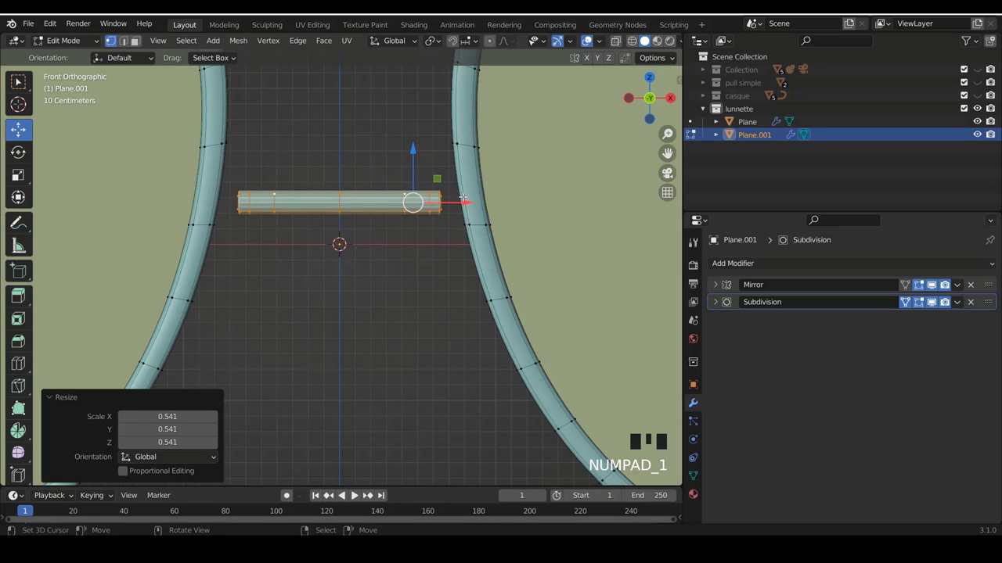
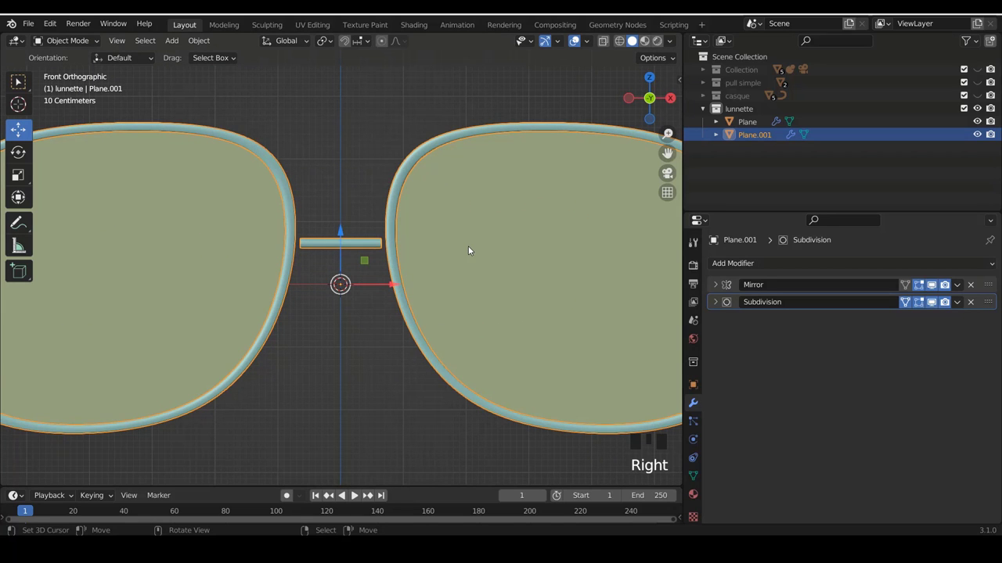
# Select the lens frames and add the bridge bar to the selection in Object Mode.
pyautogui.rightClick(392, 237)
pyautogui.rightClick(481, 246)
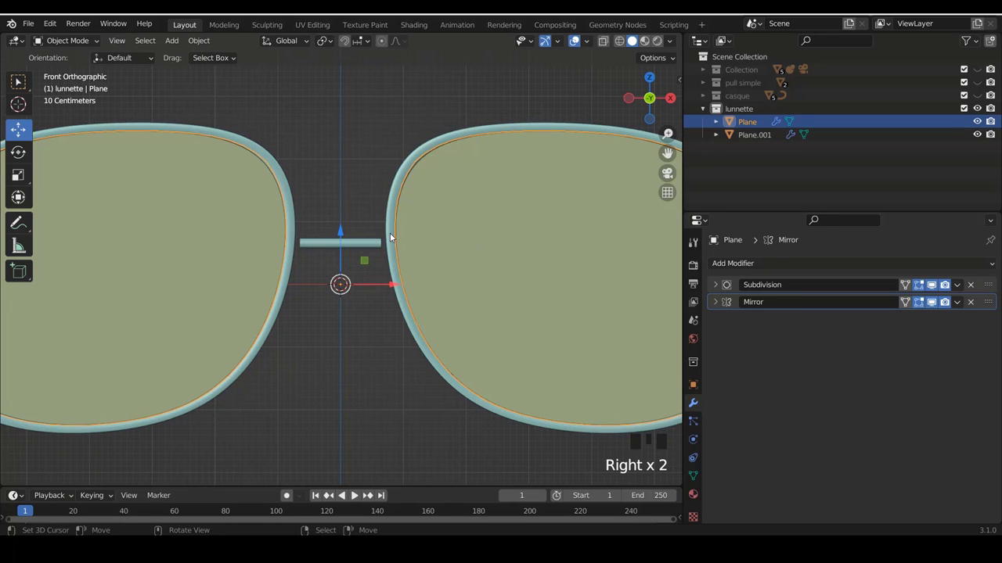
pyautogui.rightClick(393, 220)
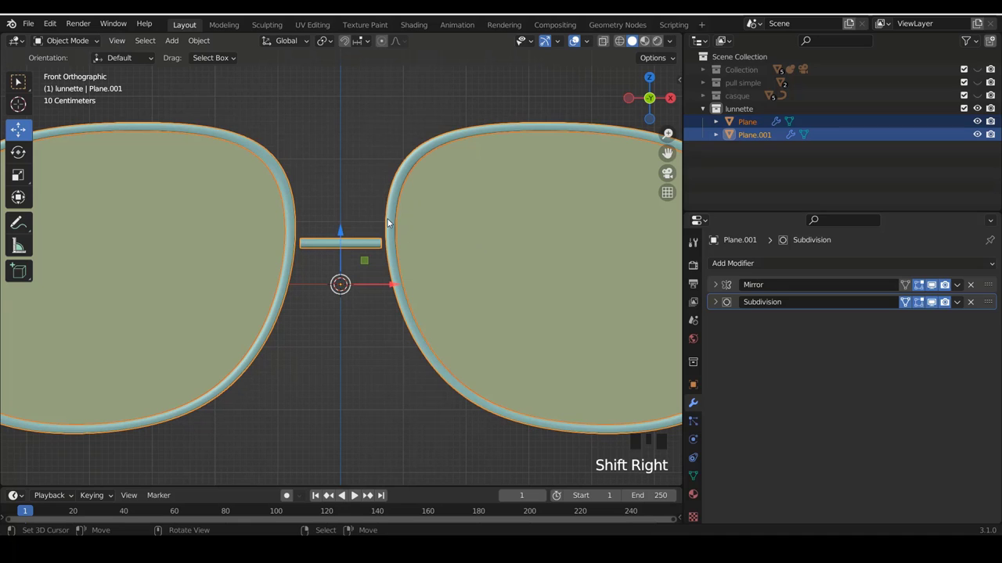
# Edit both selected meshes and paint-select the right lens rim.
pyautogui.press('Tab')
pyautogui.scroll(-3)
pyautogui.scroll(3)
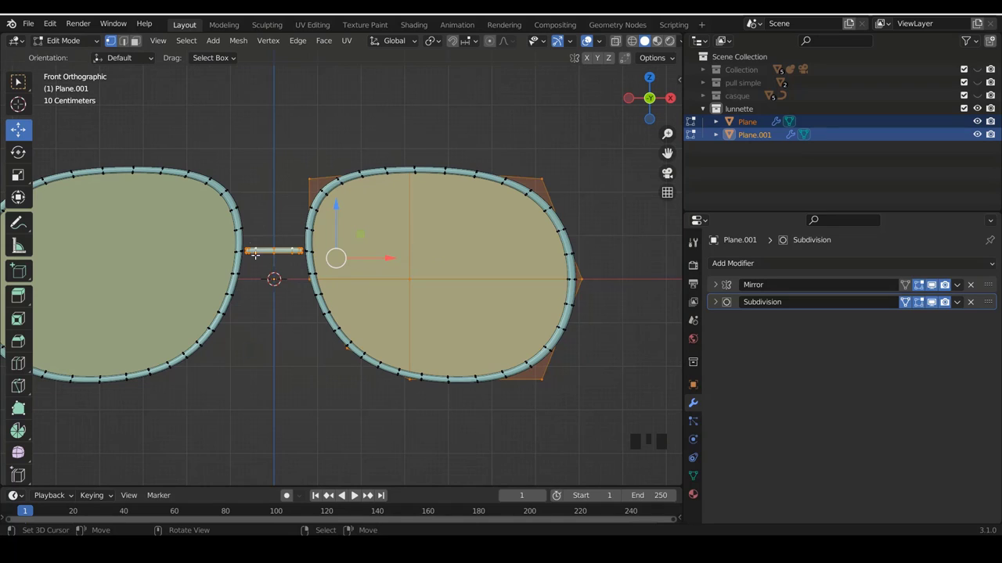
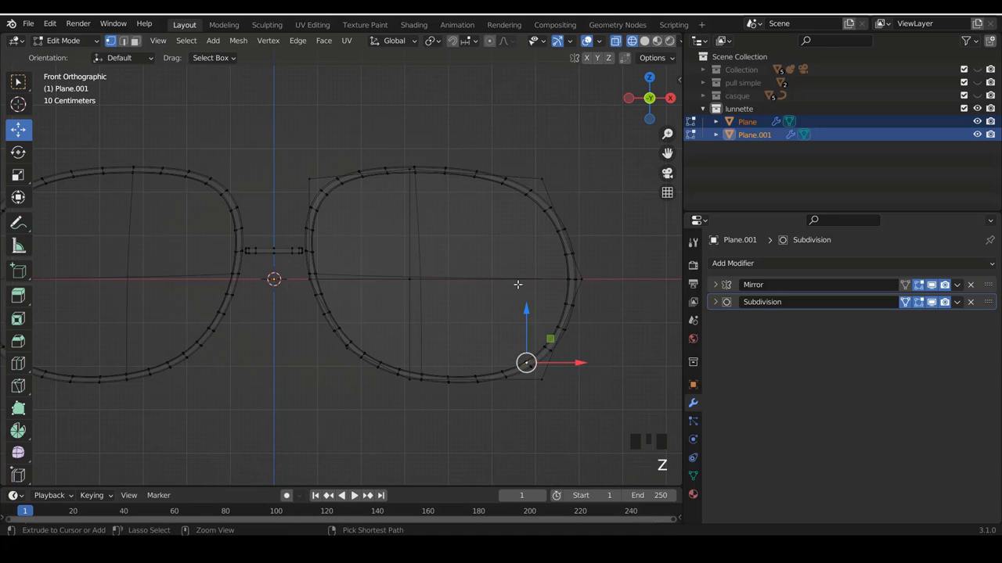
pyautogui.scroll(3)
pyautogui.press('c')
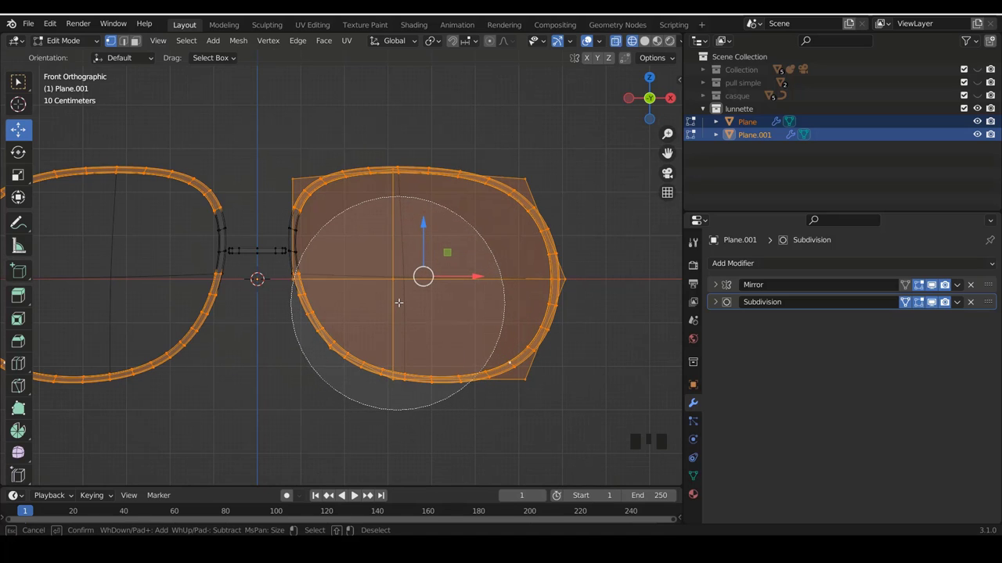
pyautogui.scroll(3)
pyautogui.scroll(-3)
pyautogui.scroll(3)
pyautogui.scroll(-3)
pyautogui.scroll(3)
pyautogui.press('c')
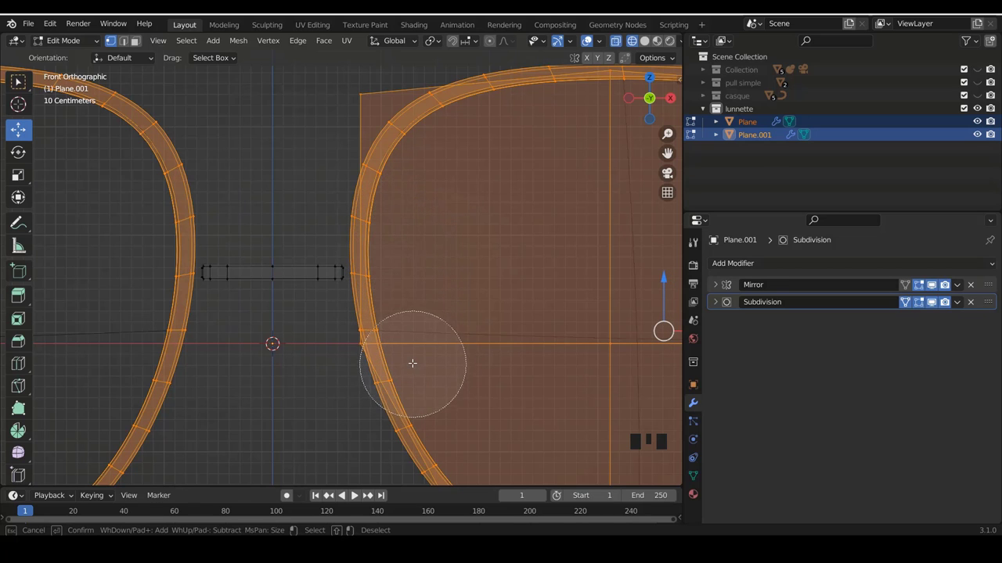
# Move the lens rims about 0.32 m along X to meet the bridge bar, viewing the mesh solid.
pyautogui.scroll(-3)
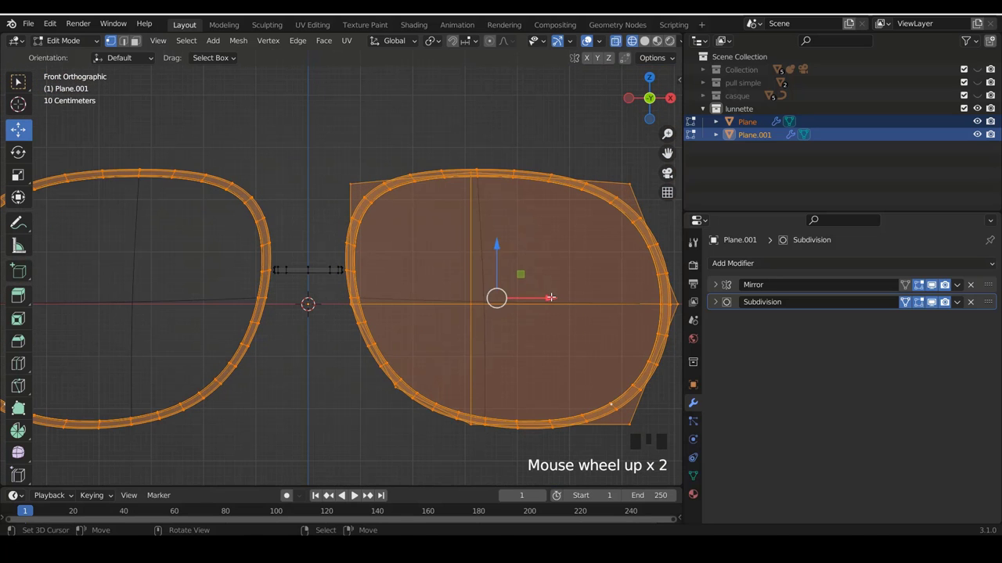
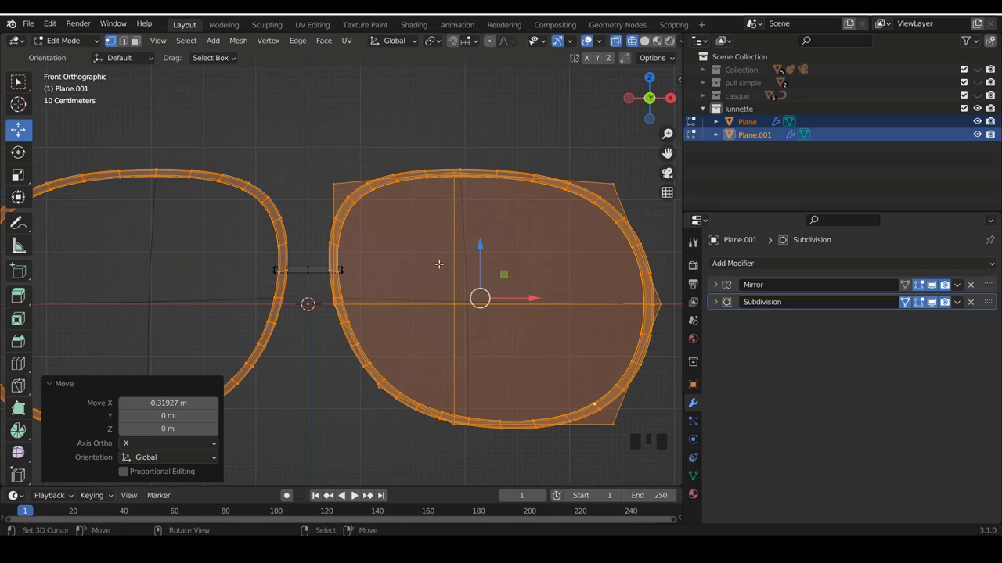
pyautogui.press('z')
pyautogui.scroll(-3)
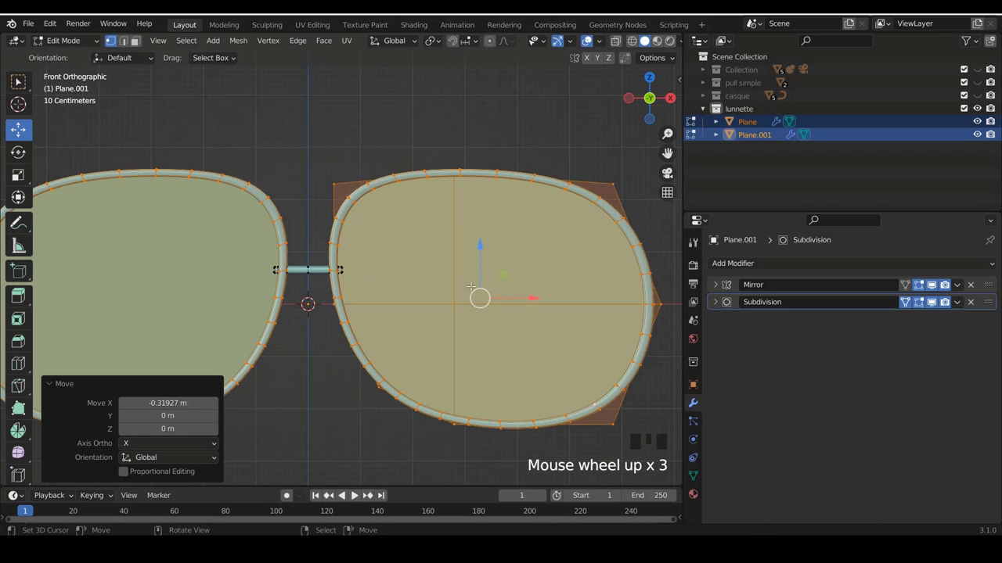
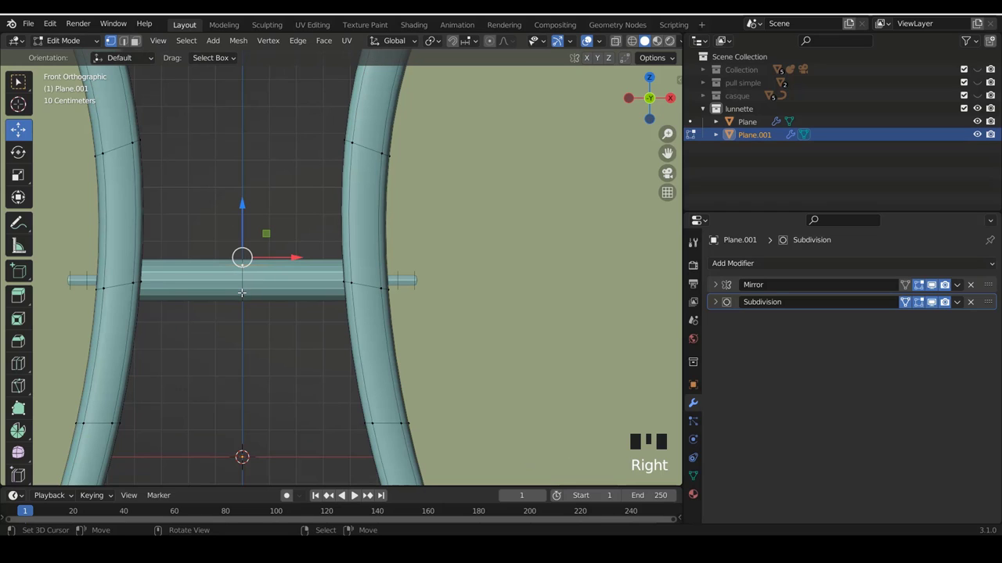
# Select the whole bridge bar and shift it along X so it sits centered between the rims.
pyautogui.press('l')
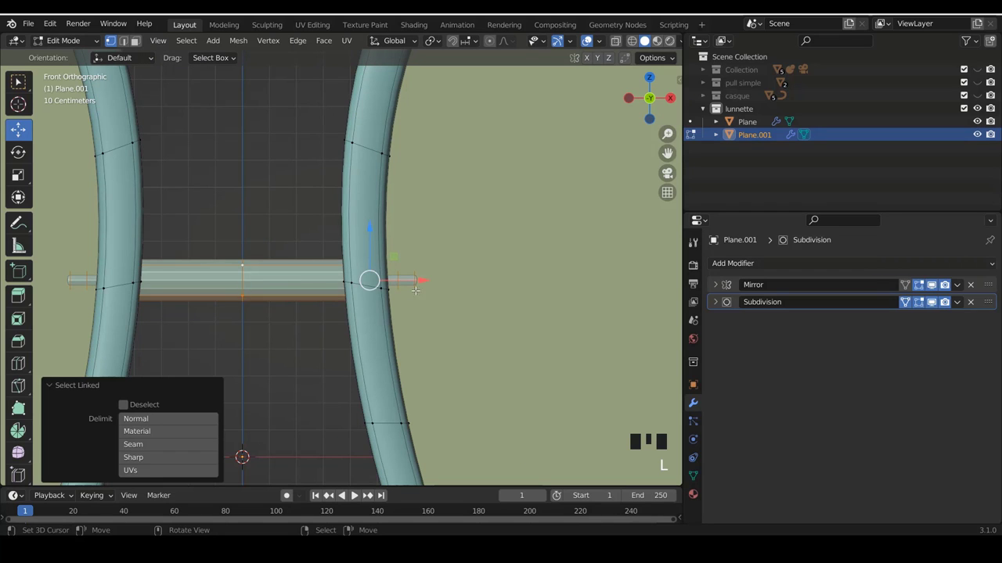
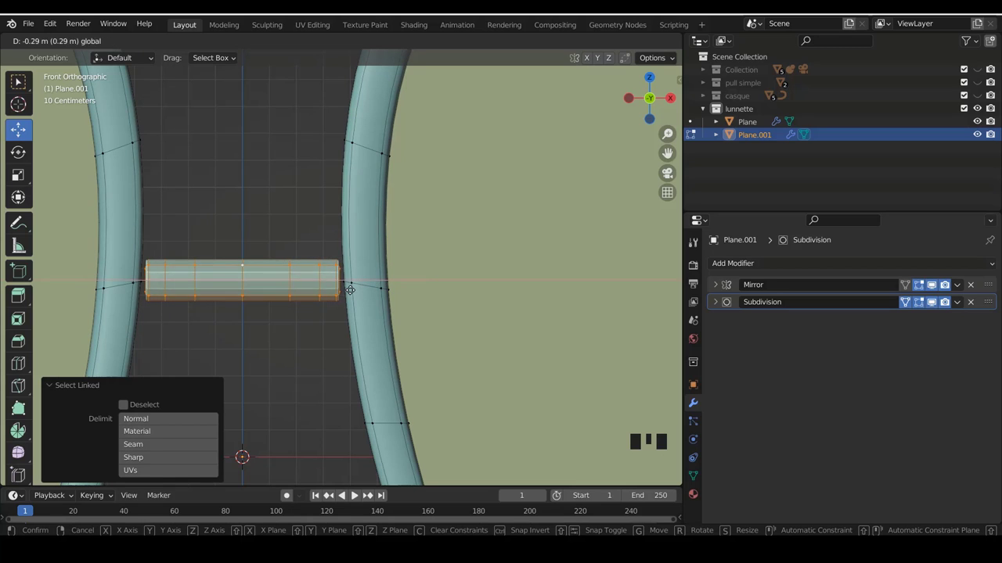
pyautogui.press('Tab')
pyautogui.press('a')
pyautogui.scroll(-3)
pyautogui.scroll(3)
pyautogui.scroll(-3)
# Apply Shade Smooth to the glasses frame and reopen Plane.001 for mesh editing.
pyautogui.rightClick(345, 280)
pyautogui.press('w')
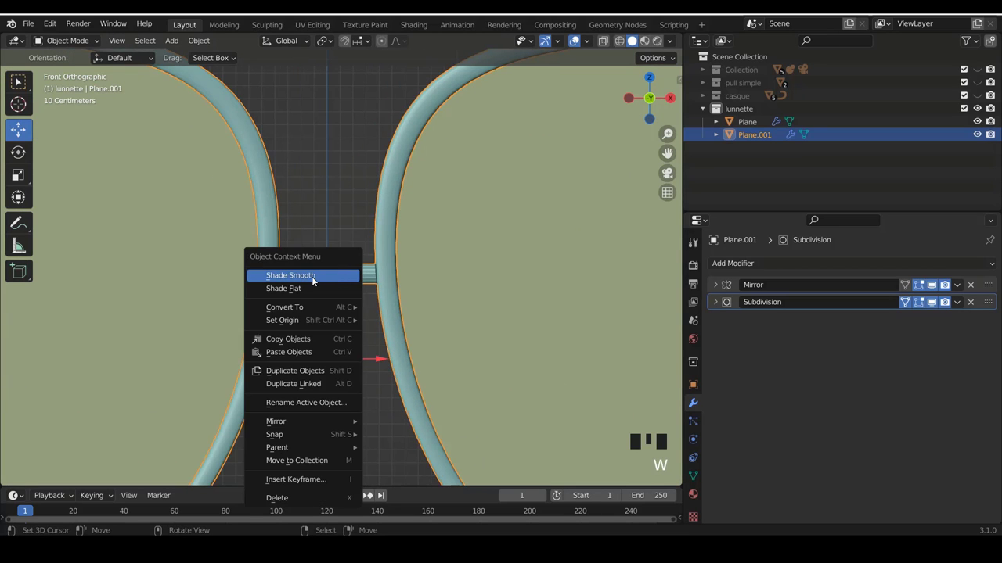
pyautogui.scroll(3)
pyautogui.rightClick(341, 284)
pyautogui.press('Tab')
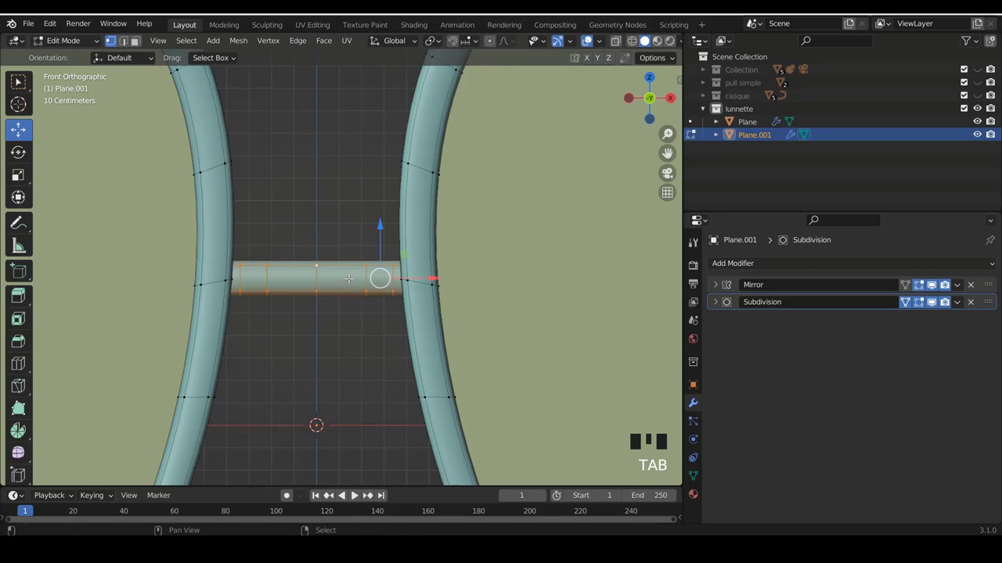
# Duplicate the bridge bar twice along Z to form a three-strand bridge between the rims.
pyautogui.press('shift+d')
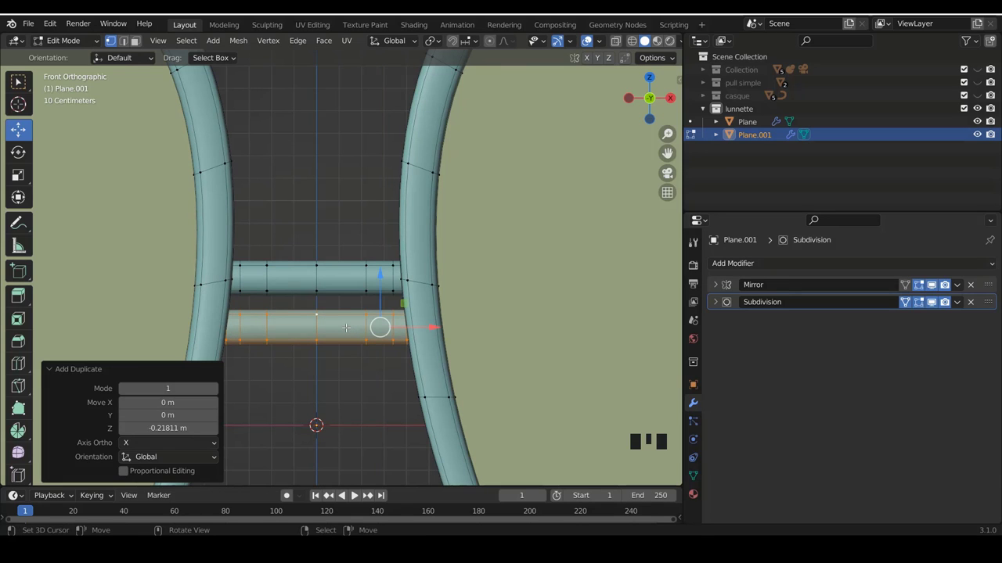
pyautogui.press('shift+d')
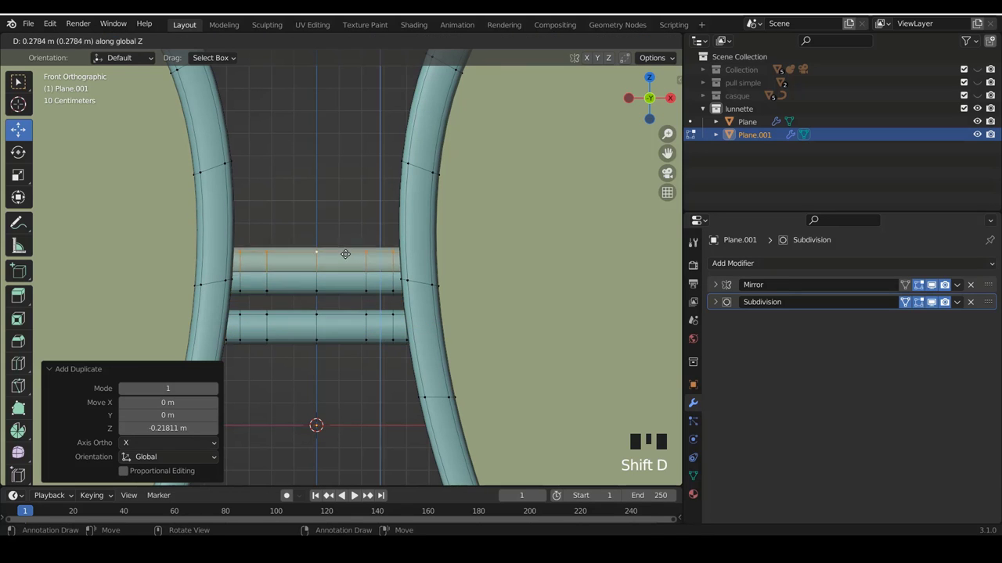
pyautogui.press('Tab')
pyautogui.press('a')
# Orbit the view to inspect the glasses in perspective.
pyautogui.scroll(-3)
pyautogui.scroll(-3)
pyautogui.scroll(3)
pyautogui.scroll(-3)
pyautogui.moveTo(458, 270); pyautogui.dragTo(389, 294)
pyautogui.scroll(3)
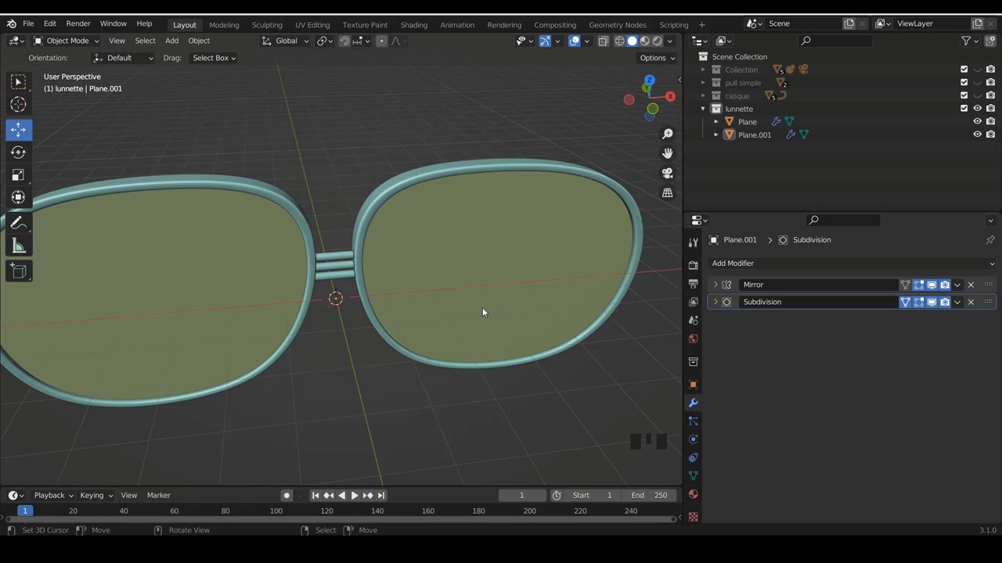
pyautogui.rightClick(343, 273)
pyautogui.scroll(-3)
pyautogui.press('g')
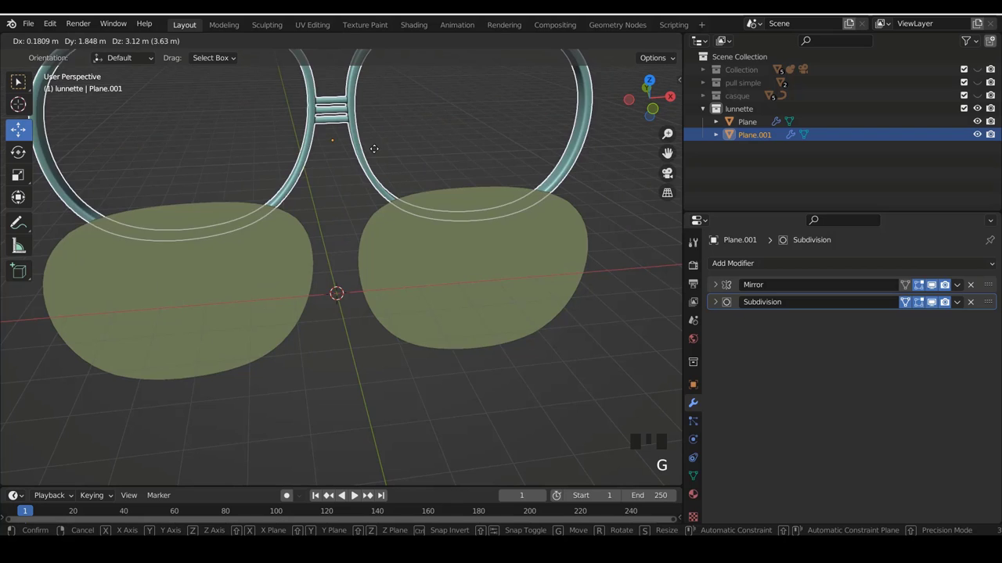
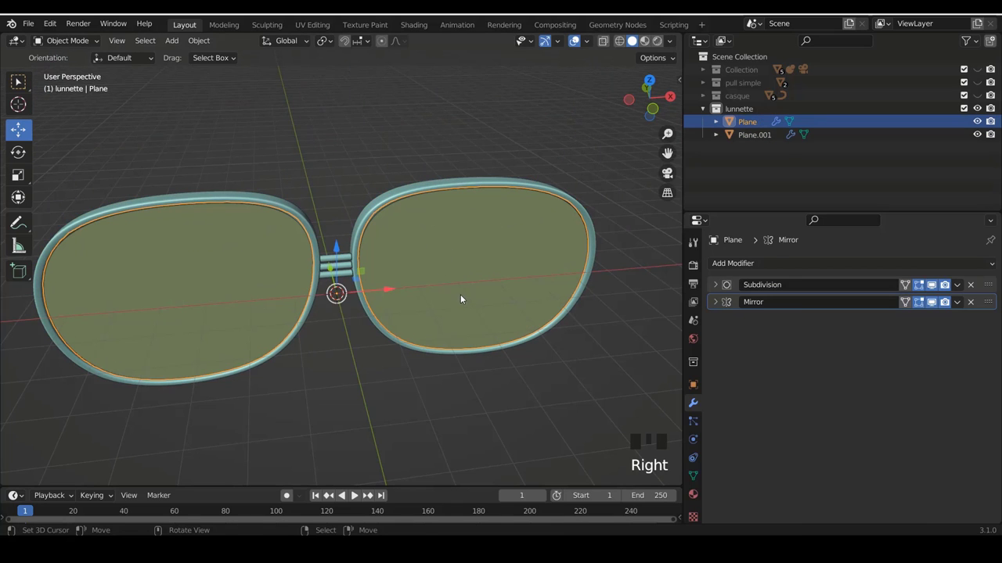
pyautogui.press('g')
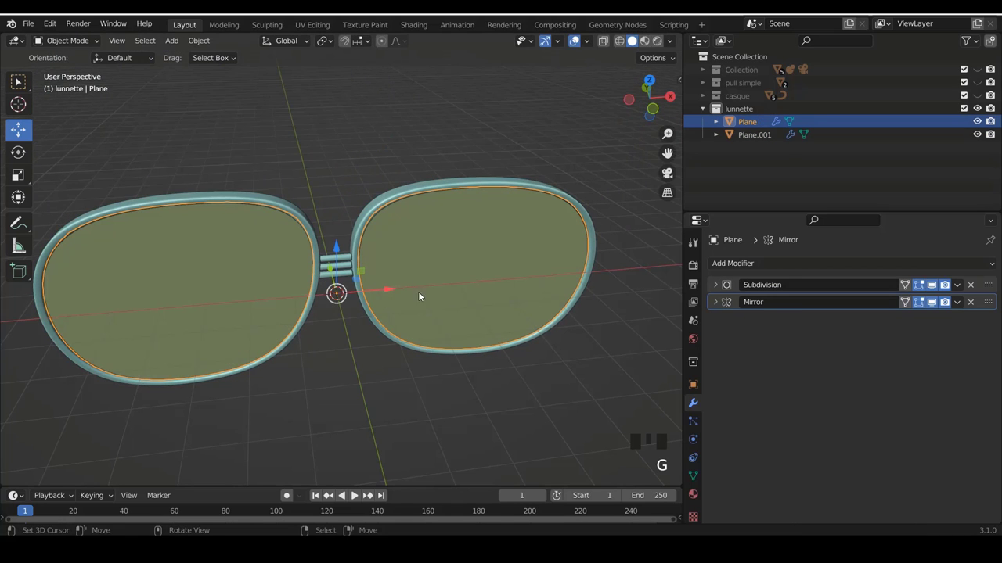
pyautogui.moveTo(463, 305); pyautogui.dragTo(457, 287)
pyautogui.press('KP_1')
pyautogui.scroll(3)
pyautogui.scroll(-3)
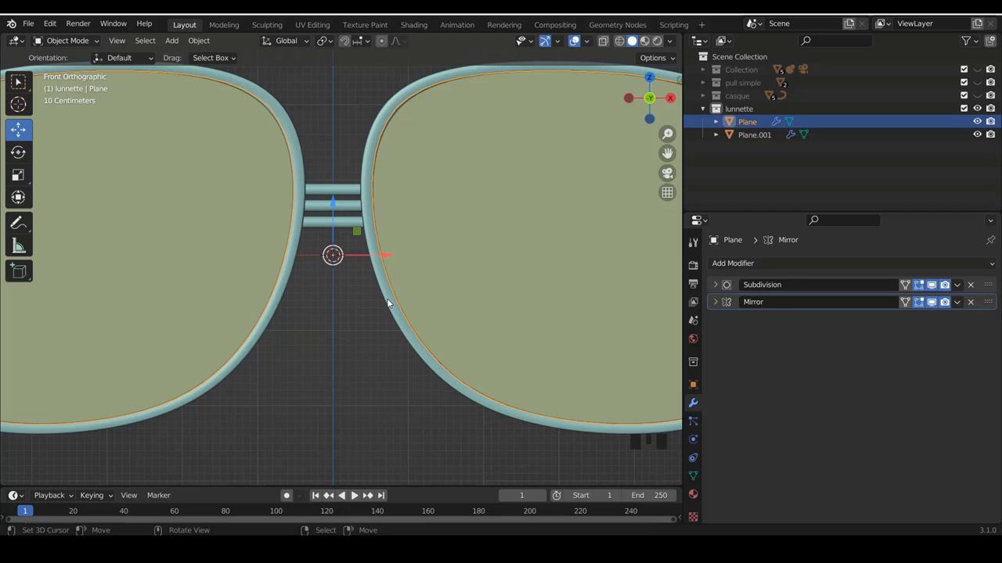
pyautogui.rightClick(393, 304)
pyautogui.rightClick(393, 305)
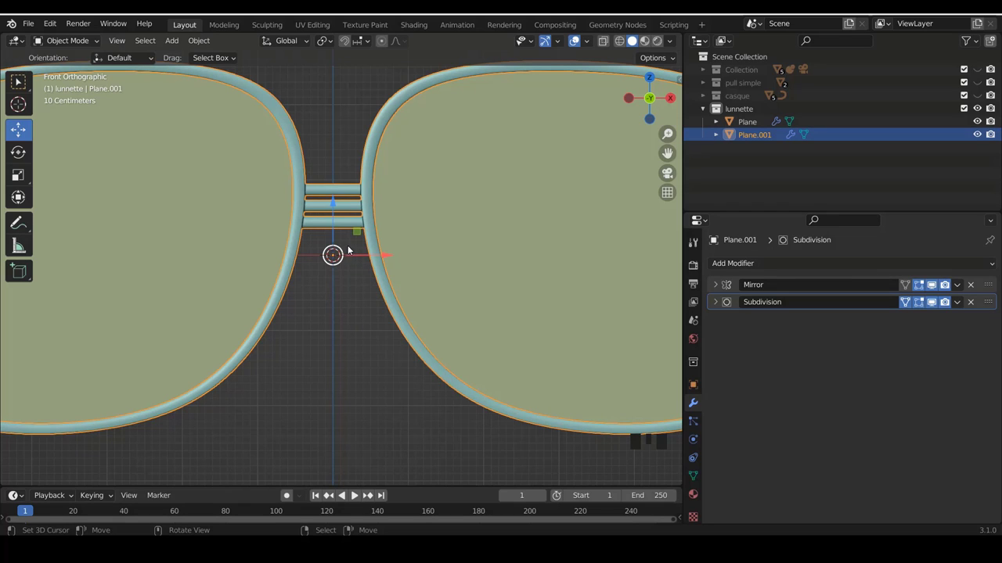
pyautogui.scroll(-3)
# Set the origin of the frame Plane.001 to the 3D cursor between the lenses.
pyautogui.scroll(3)
pyautogui.rightClick(376, 293)
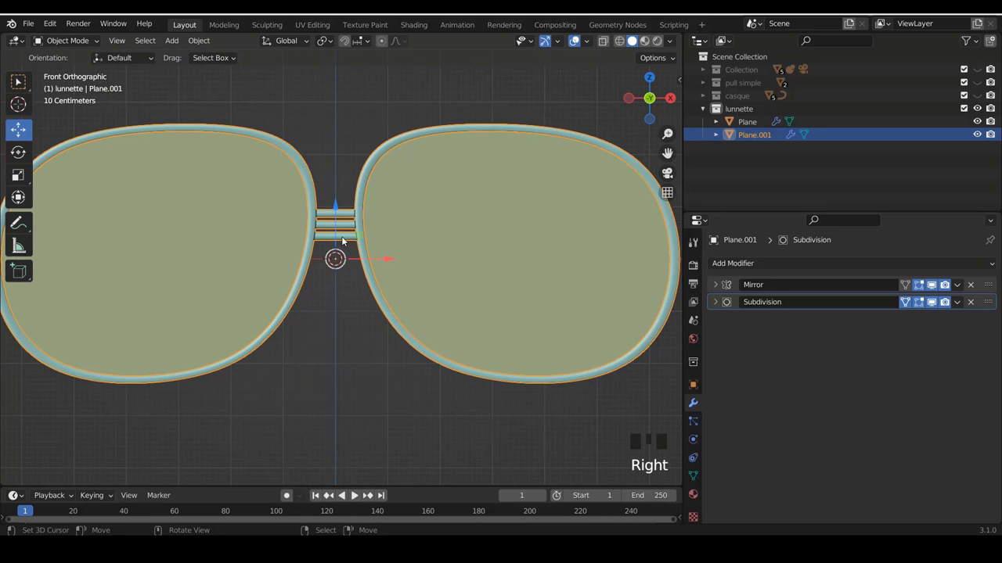
pyautogui.press('shift+c')
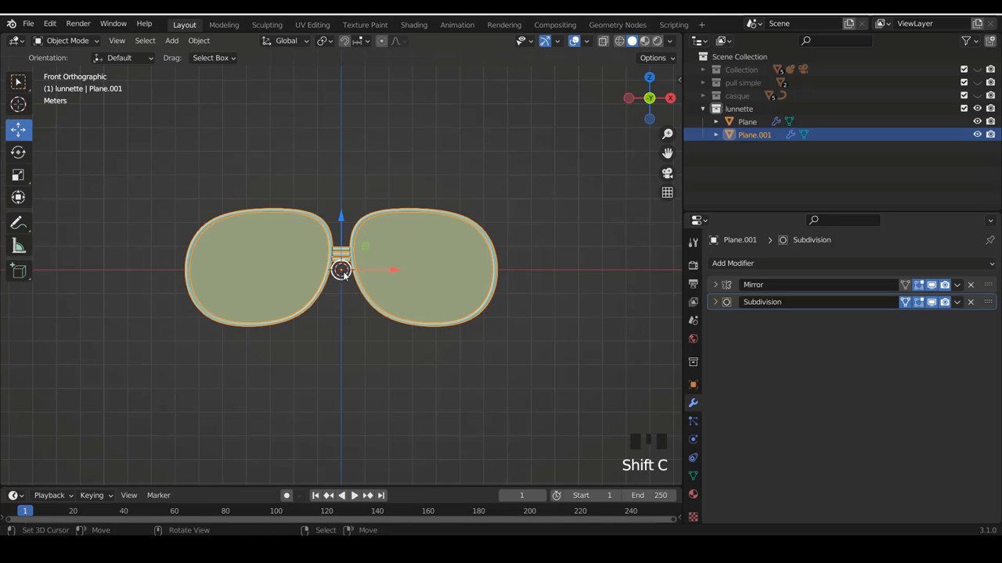
pyautogui.scroll(3)
pyautogui.rightClick(381, 290)
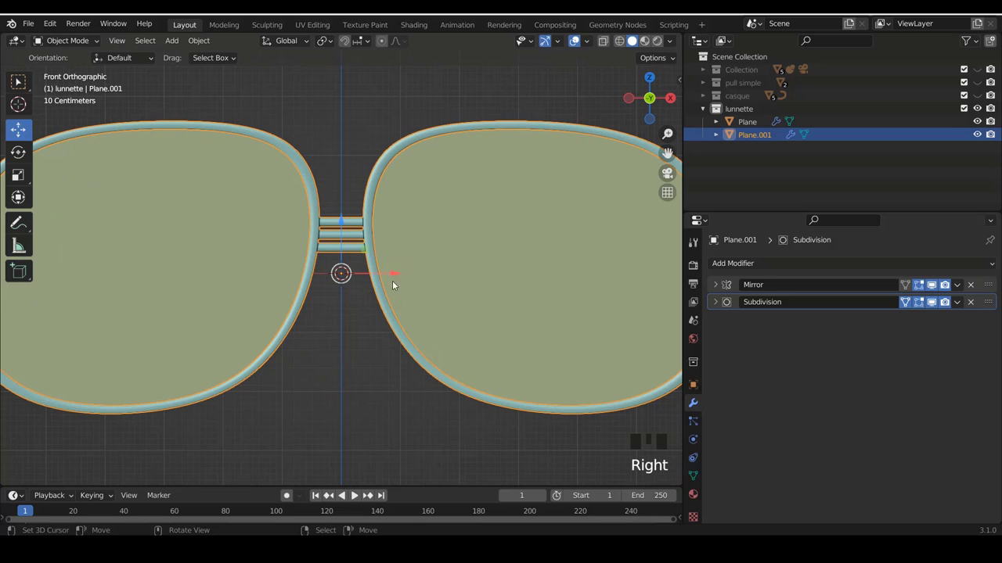
pyautogui.moveTo(207, 43); pyautogui.dragTo(352, 90)
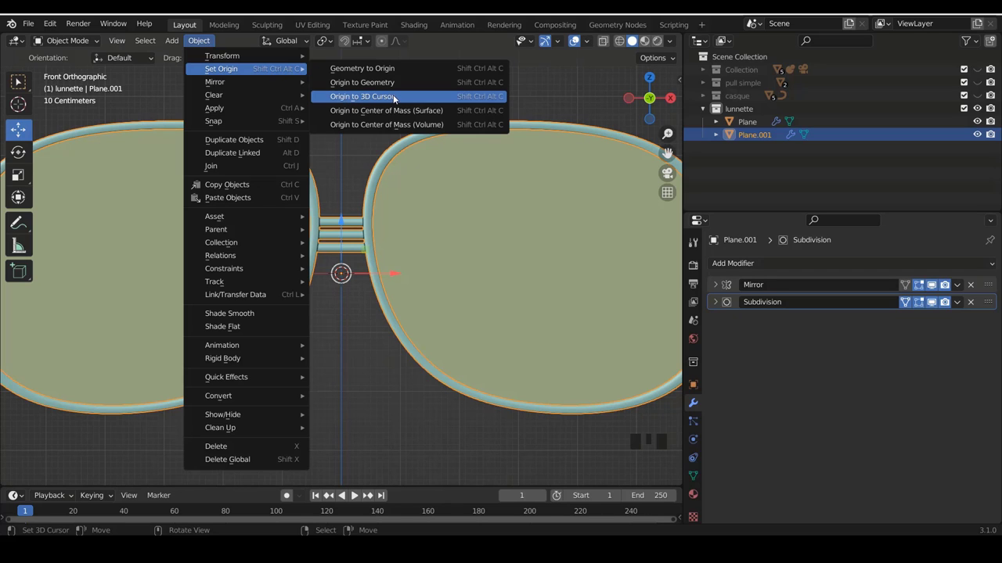
# Set the origin of the lens object Plane to the 3D cursor as well.
pyautogui.rightClick(557, 247)
pyautogui.moveTo(217, 47); pyautogui.dragTo(385, 83)
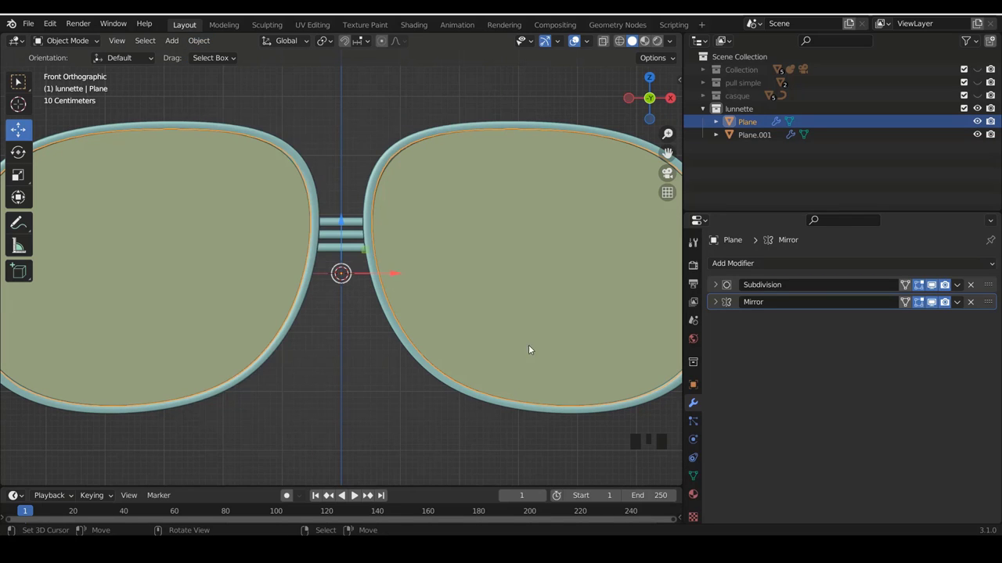
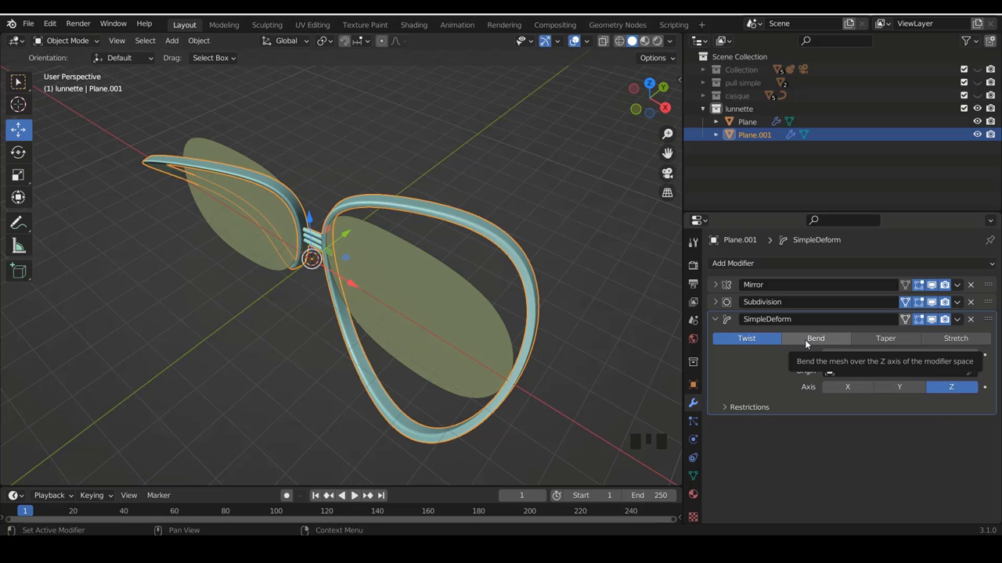
# Set the Simple Deform on Plane.001 to Bend 45° around Z and select the lens object.
pyautogui.click(813, 342)
pyautogui.rightClick(455, 293)
pyautogui.scroll(3)
pyautogui.moveTo(401, 239); pyautogui.dragTo(262, 241)
pyautogui.scroll(3)
pyautogui.moveTo(333, 308); pyautogui.dragTo(422, 236)
pyautogui.rightClick(423, 236)
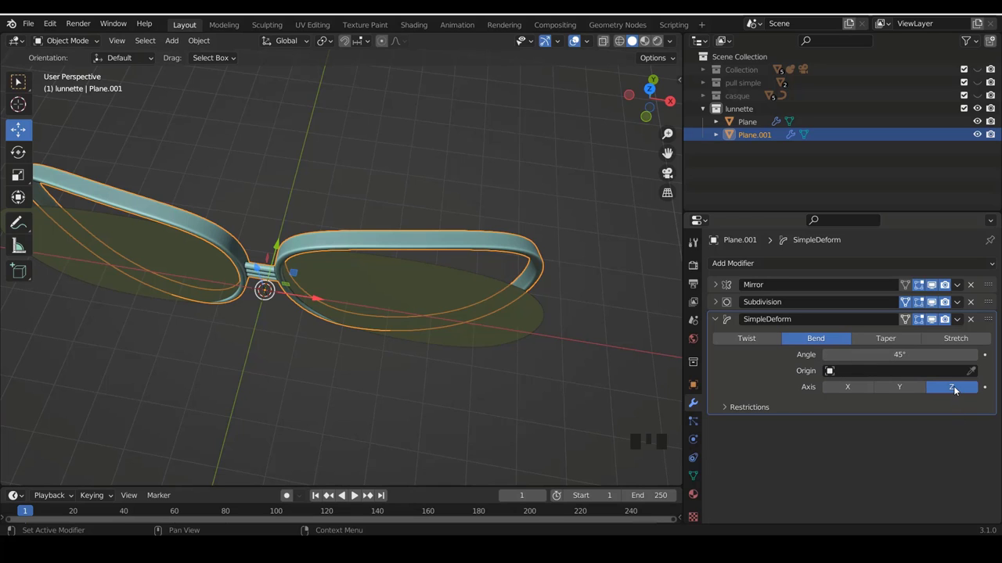
# Add a Simple Deform Bend at 45° around Z to the lens object Plane.
pyautogui.rightClick(398, 315)
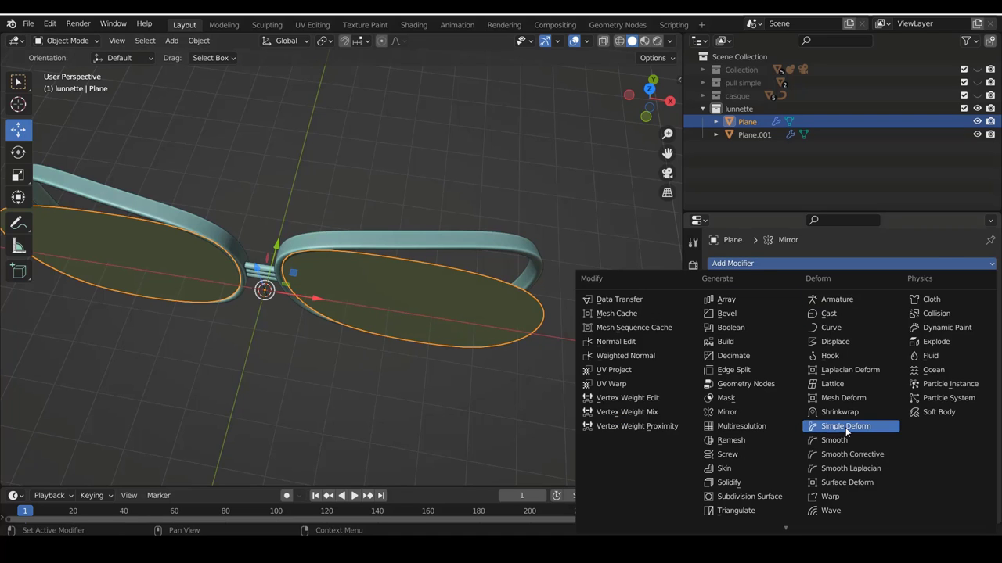
pyautogui.click(851, 430)
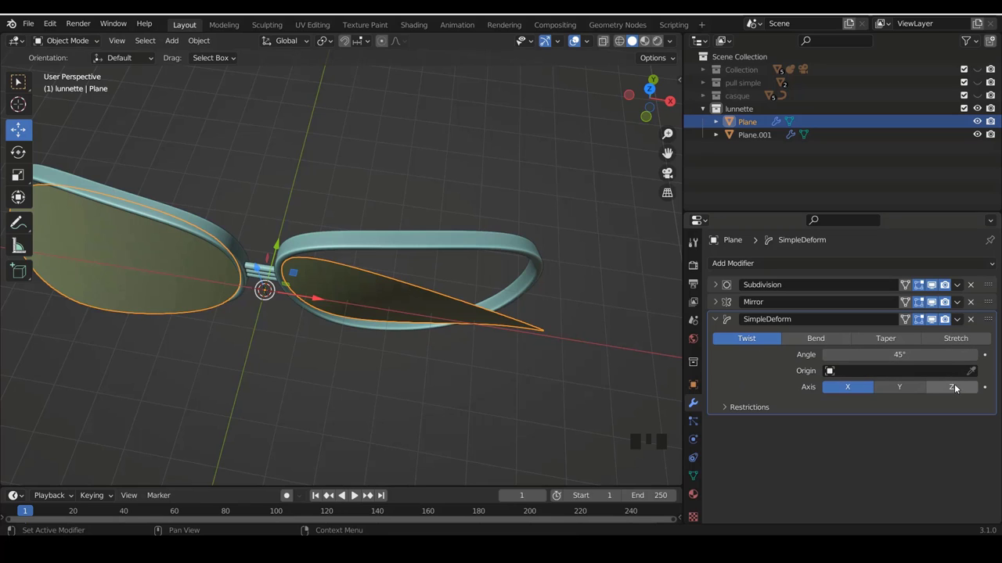
pyautogui.click(966, 388)
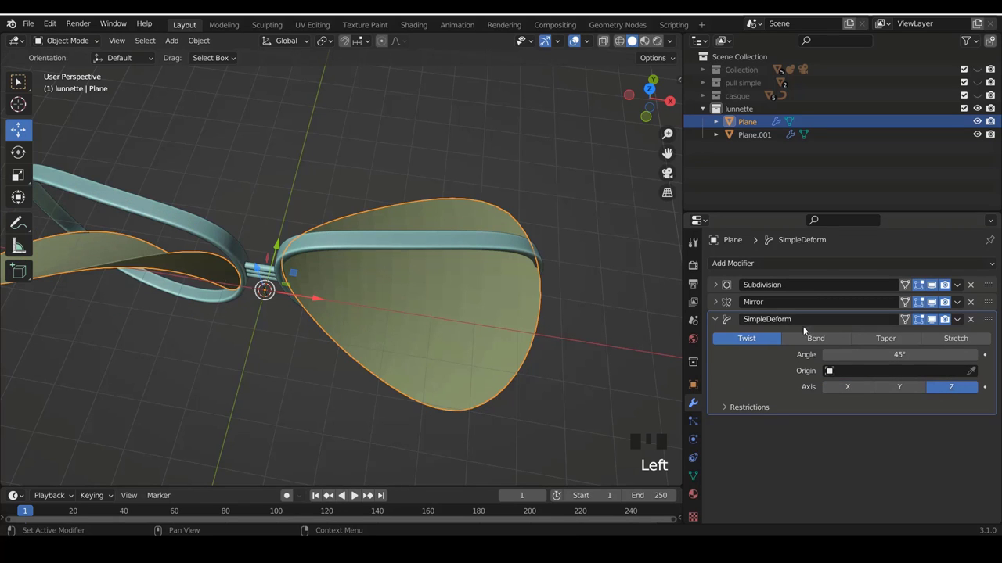
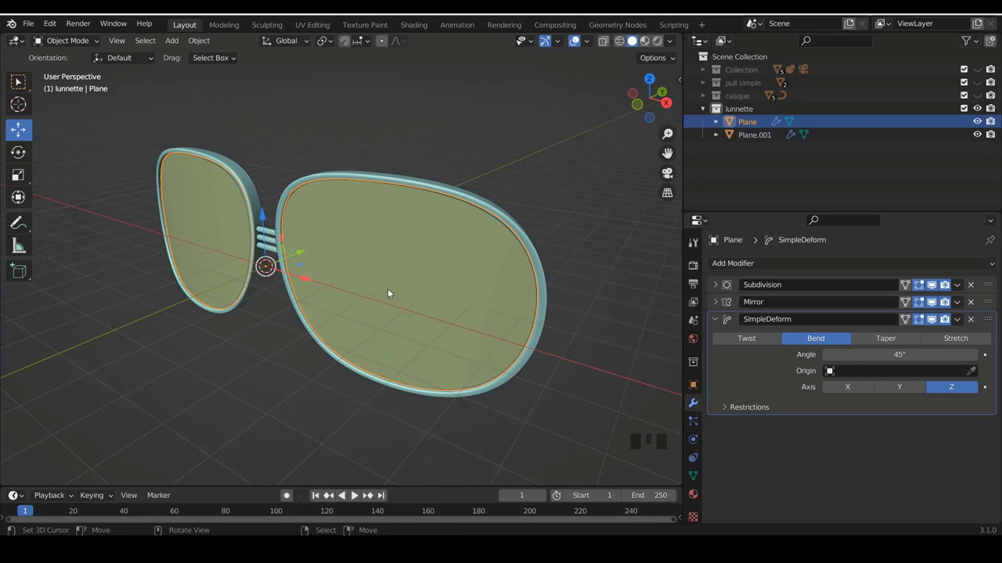
pyautogui.press('a')
pyautogui.moveTo(309, 208); pyautogui.dragTo(346, 209)
# Check the curved glasses from the Front and Right orthographic views.
pyautogui.press('KP_1')
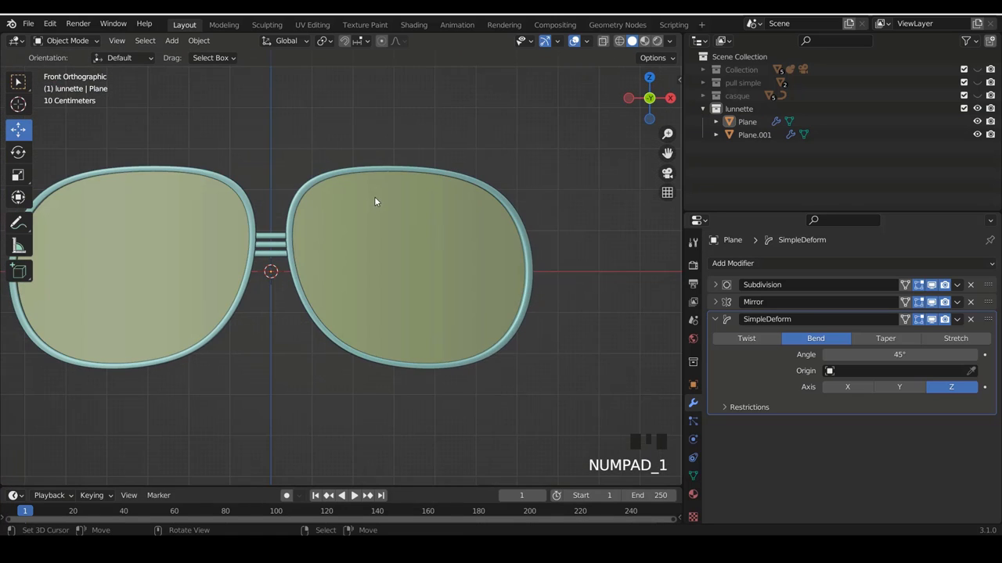
pyautogui.scroll(-3)
pyautogui.scroll(-3)
pyautogui.scroll(3)
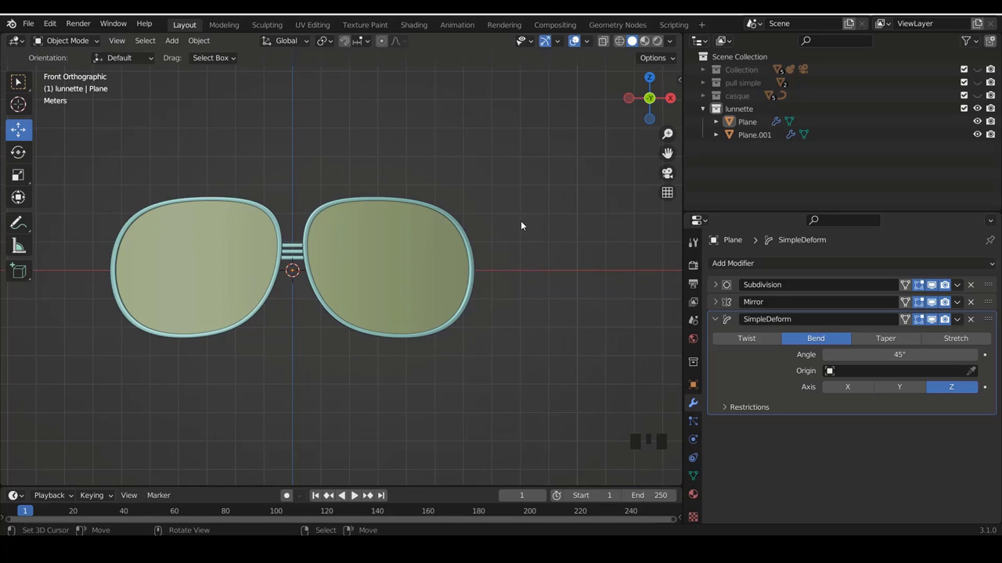
pyautogui.press('KP_3')
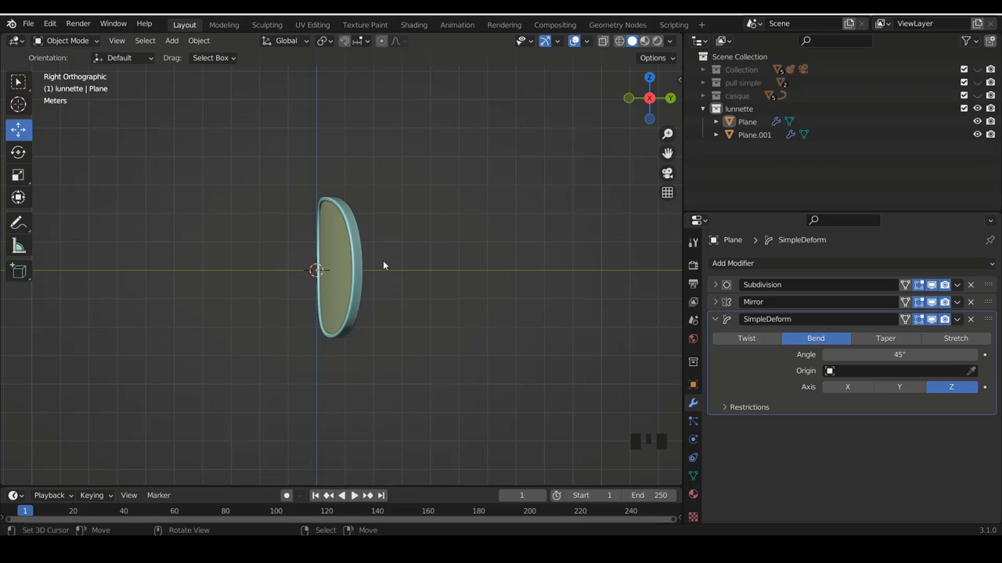
pyautogui.press('KP_1')
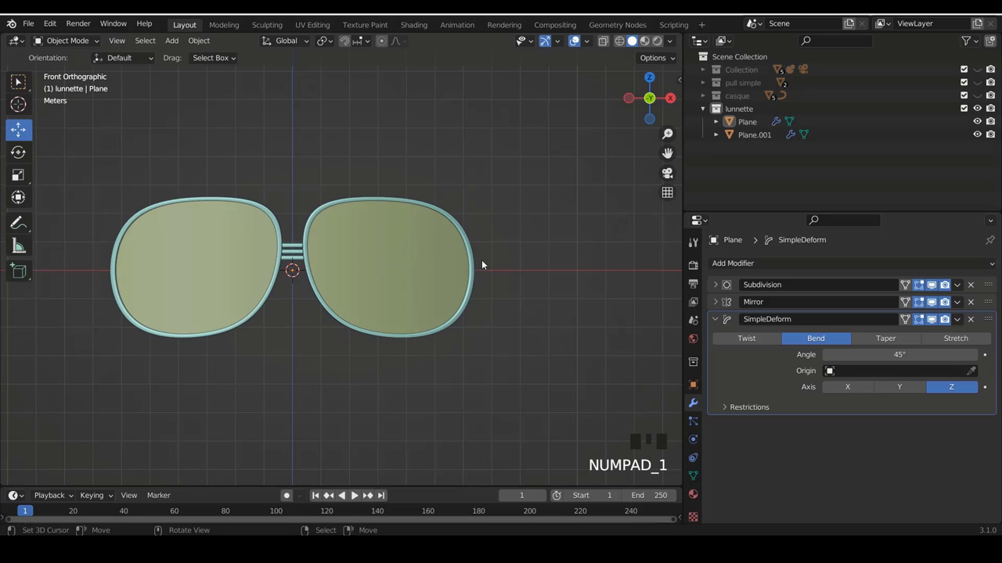
# Add a cube and shape it into a thin beveled block against the side of the frame.
pyautogui.press('shift+a')
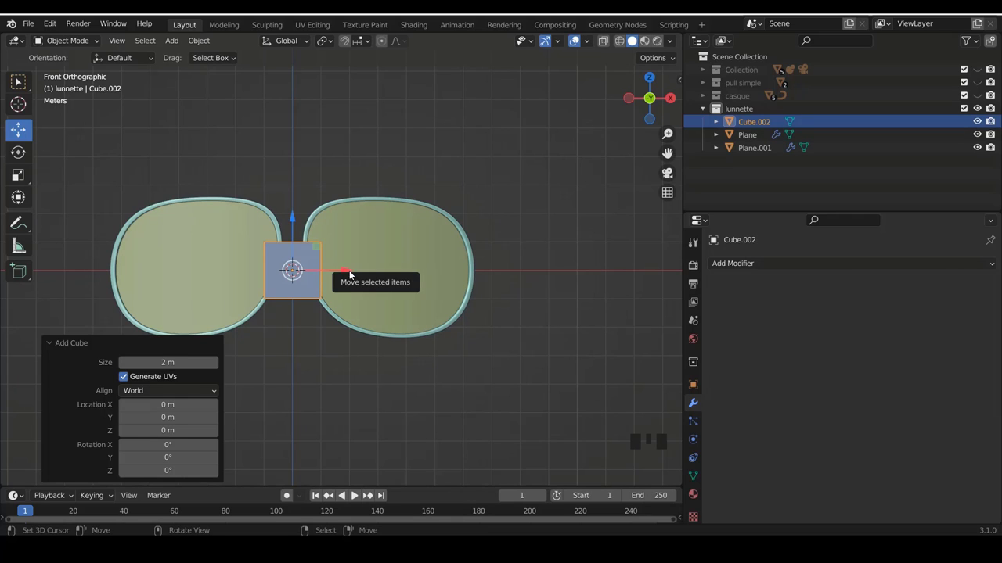
pyautogui.press('Tab')
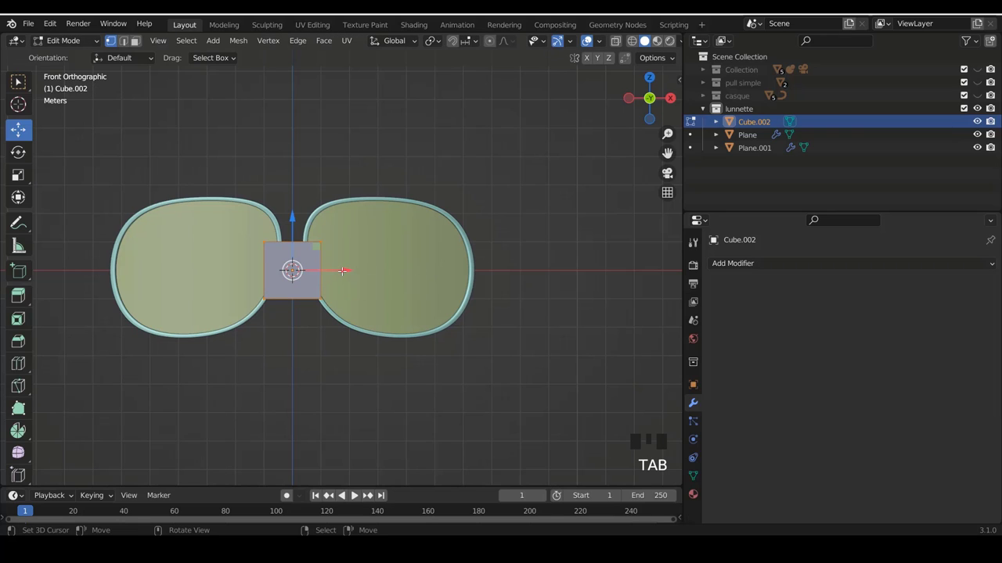
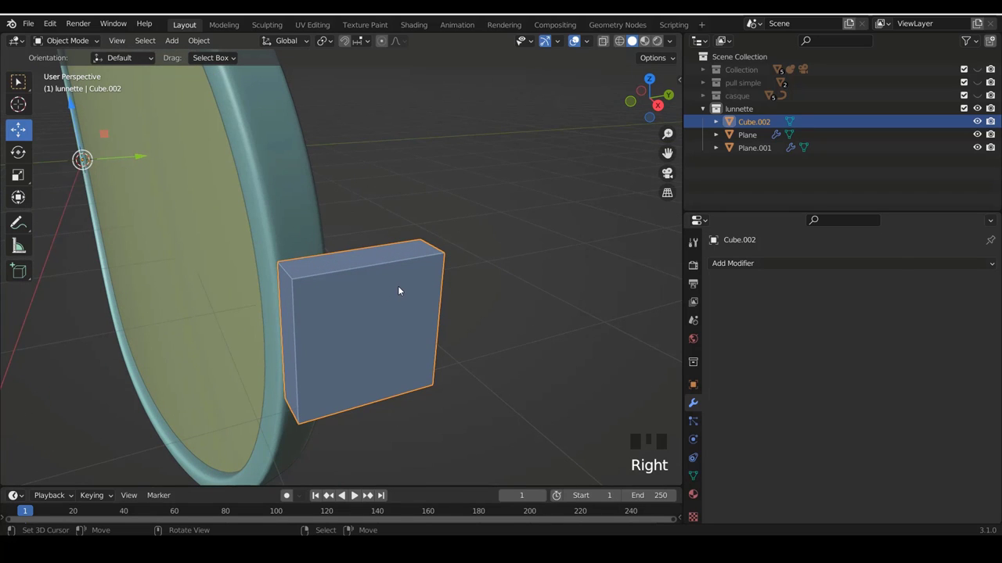
pyautogui.press('Tab')
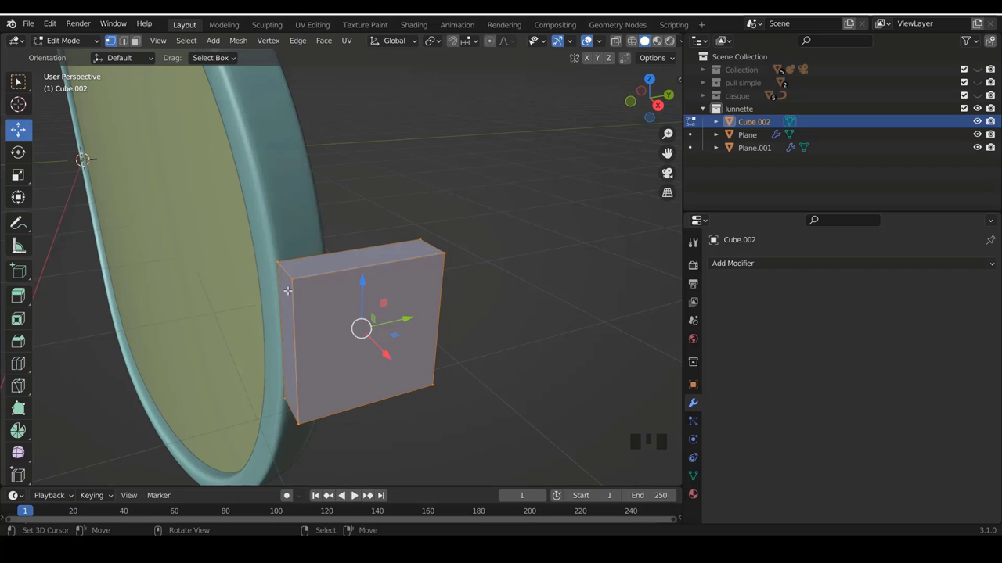
pyautogui.press('Tab')
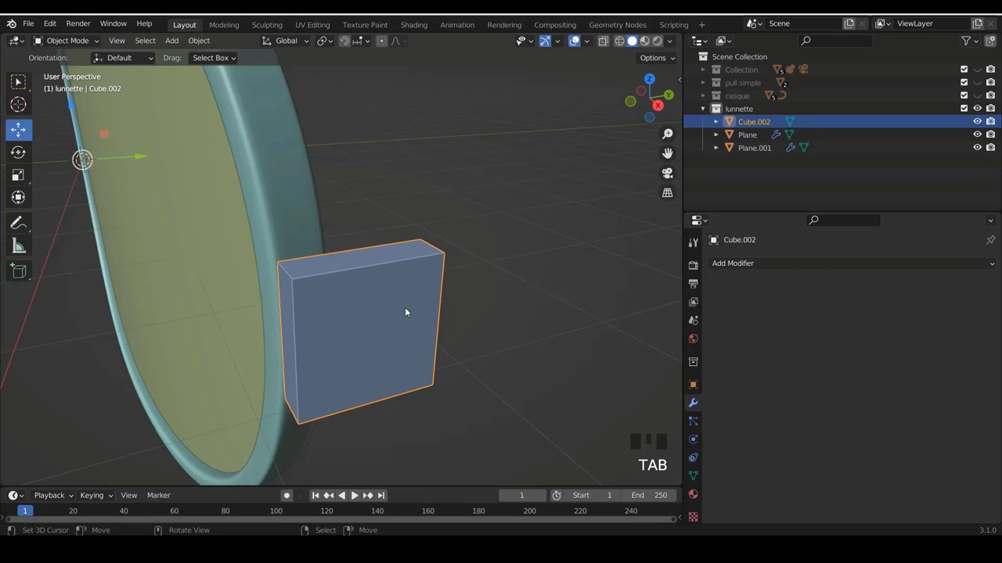
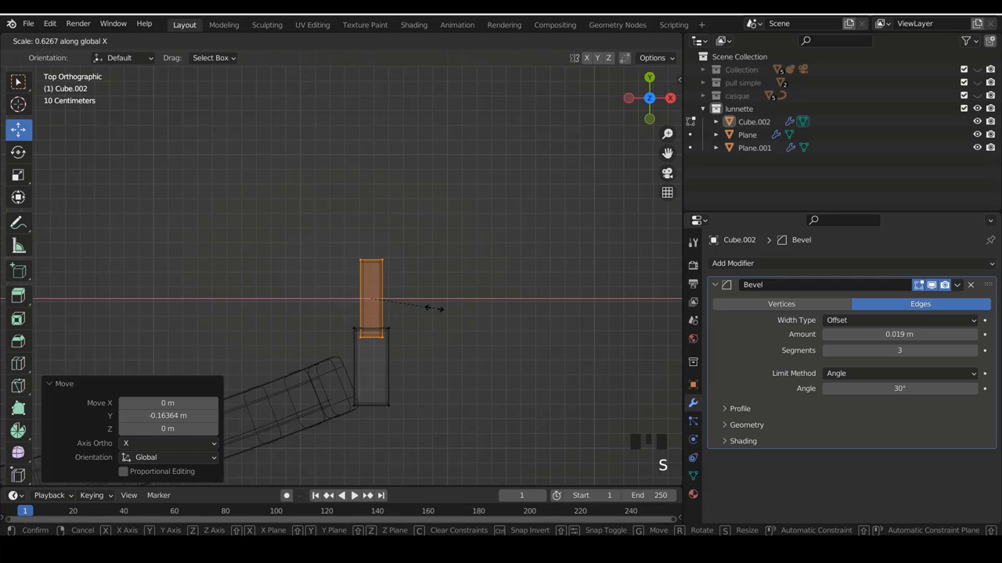
# From the side view, extrude the block into a long arm with its last section rotated 14° downward.
pyautogui.press('KP_3')
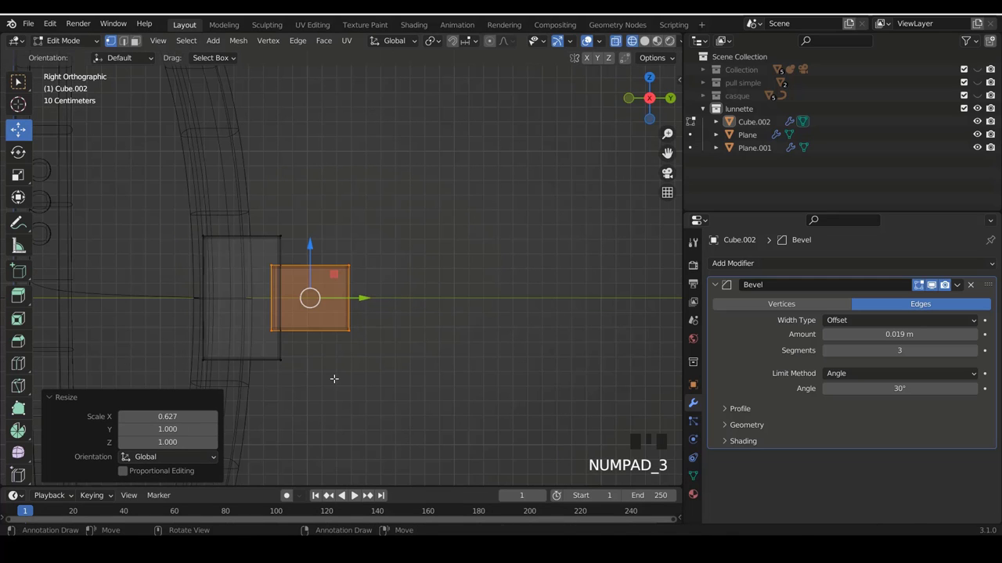
pyautogui.press('s')
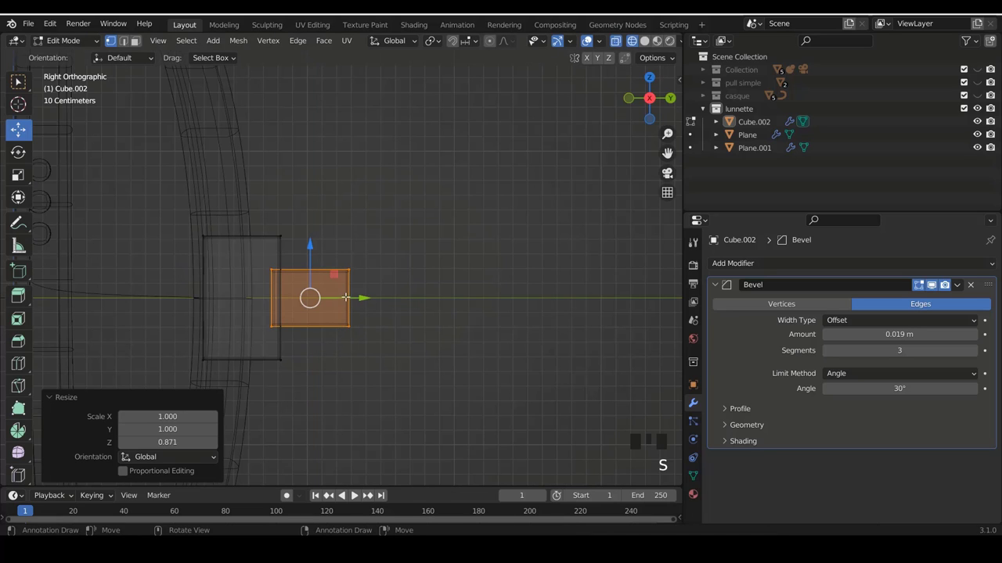
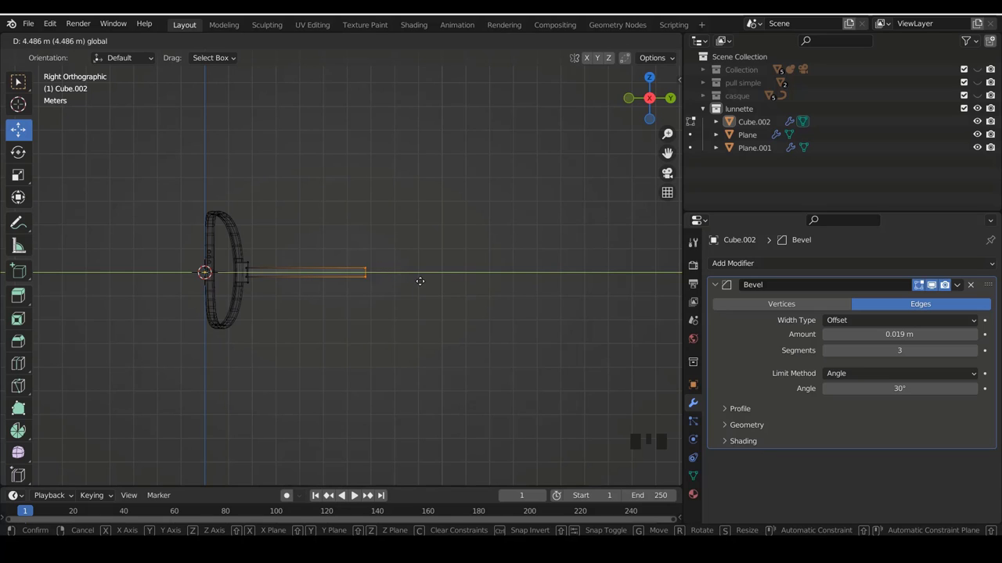
pyautogui.scroll(3)
pyautogui.scroll(-3)
pyautogui.press('e')
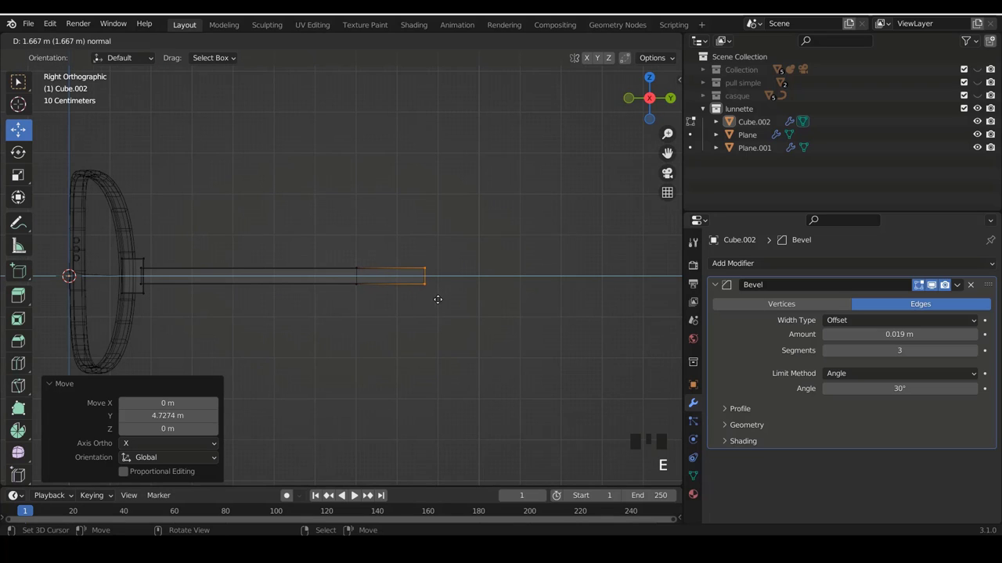
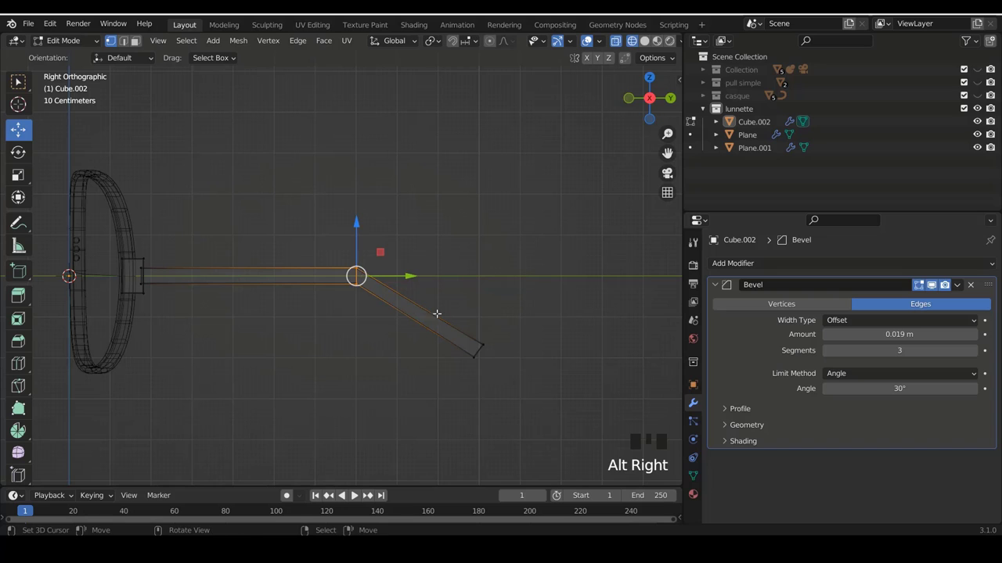
pyautogui.press('r')
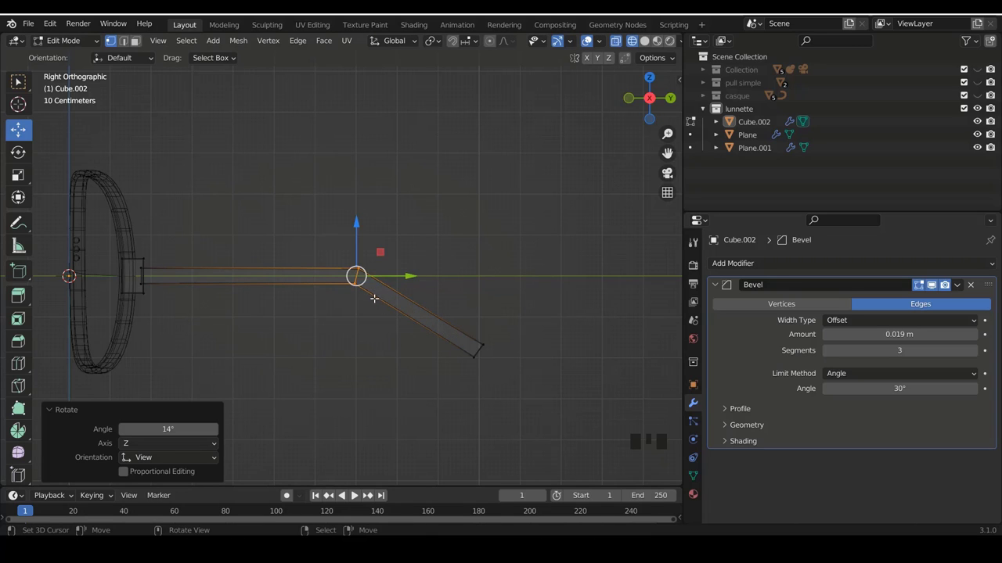
# Bevel the arm's bend edges into a smoothly rounded curve and return to Object Mode.
pyautogui.press('ctrl+b')
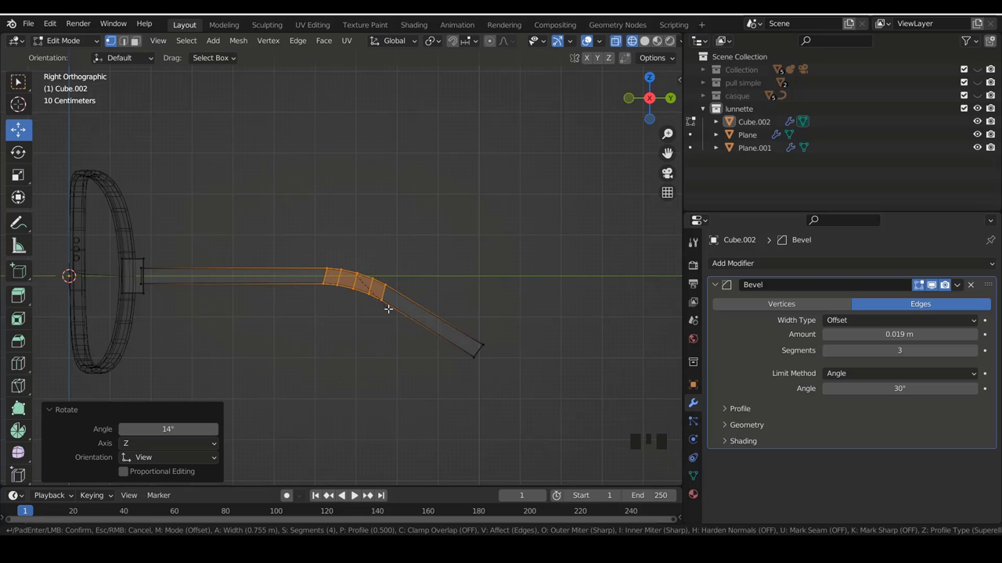
pyautogui.press('z')
pyautogui.press('Tab')
pyautogui.moveTo(455, 293); pyautogui.dragTo(404, 291)
pyautogui.scroll(3)
pyautogui.moveTo(398, 290); pyautogui.dragTo(364, 334)
pyautogui.rightClick(364, 333)
pyautogui.press('KP_3')
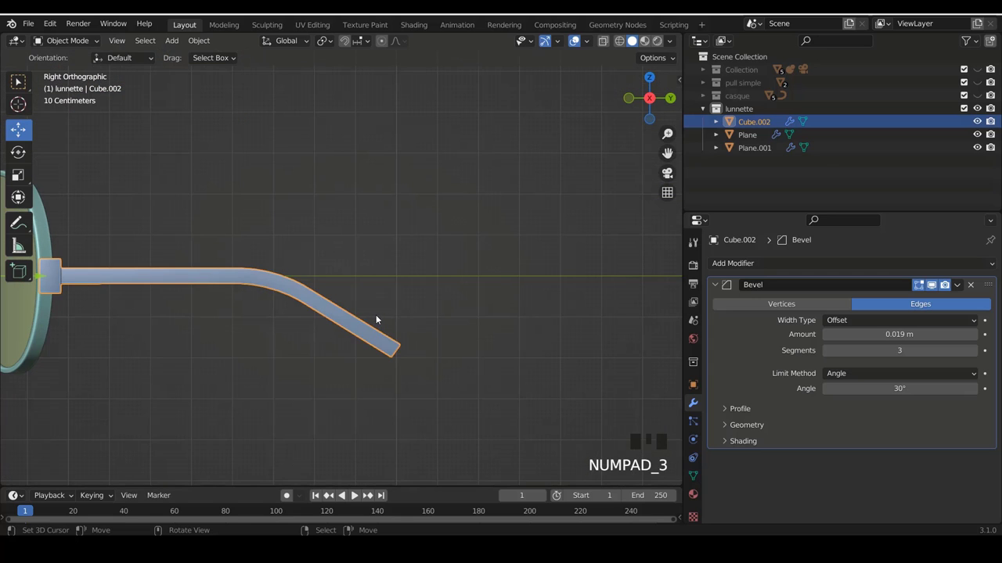
# Add a Mirror modifier on X to Cube.002 for a matching arm on the other side.
pyautogui.press('a')
pyautogui.scroll(-3)
pyautogui.moveTo(321, 289); pyautogui.dragTo(385, 291)
pyautogui.scroll(-3)
pyautogui.scroll(3)
pyautogui.rightClick(421, 314)
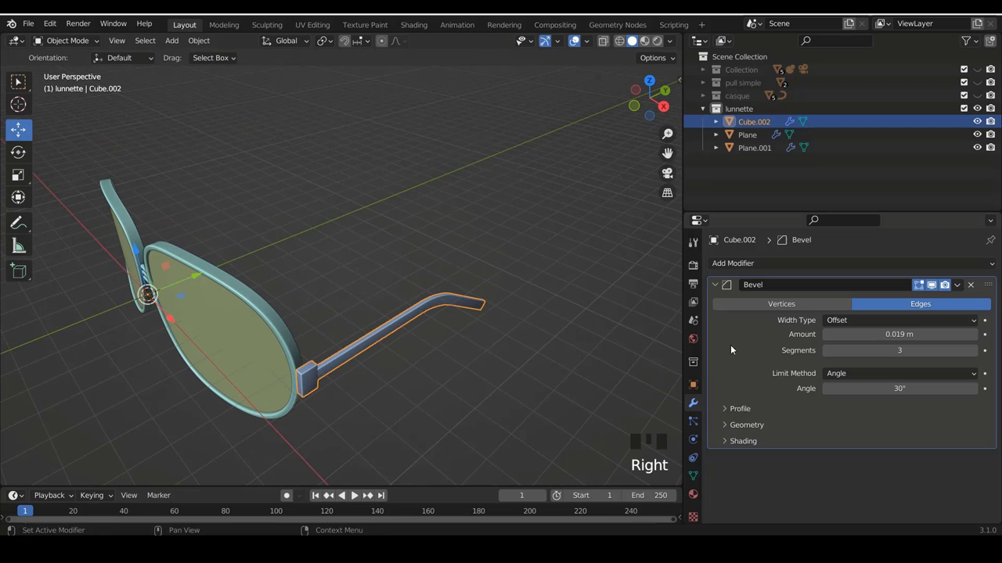
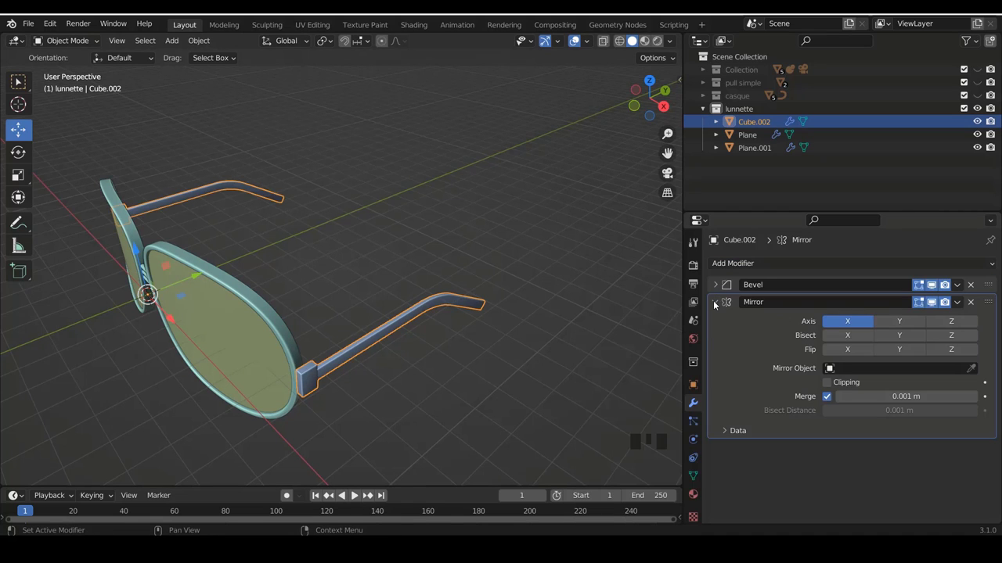
pyautogui.click(719, 303)
# Orbit around the mirrored arms and view the glasses straight from the front.
pyautogui.press('a')
pyautogui.scroll(-3)
pyautogui.moveTo(378, 279); pyautogui.dragTo(403, 264)
pyautogui.scroll(-3)
pyautogui.moveTo(484, 258); pyautogui.dragTo(366, 285)
pyautogui.press('KP_1')
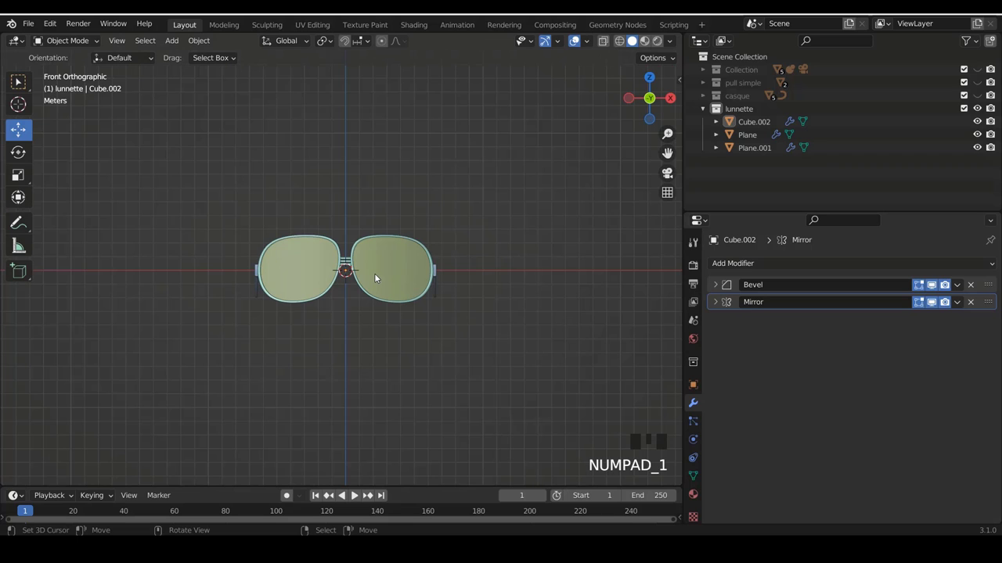
# Collapse the lunette collection in the Outliner and hide it from the viewport.
pyautogui.press('KP_3')
pyautogui.scroll(3)
pyautogui.press('KP_1')
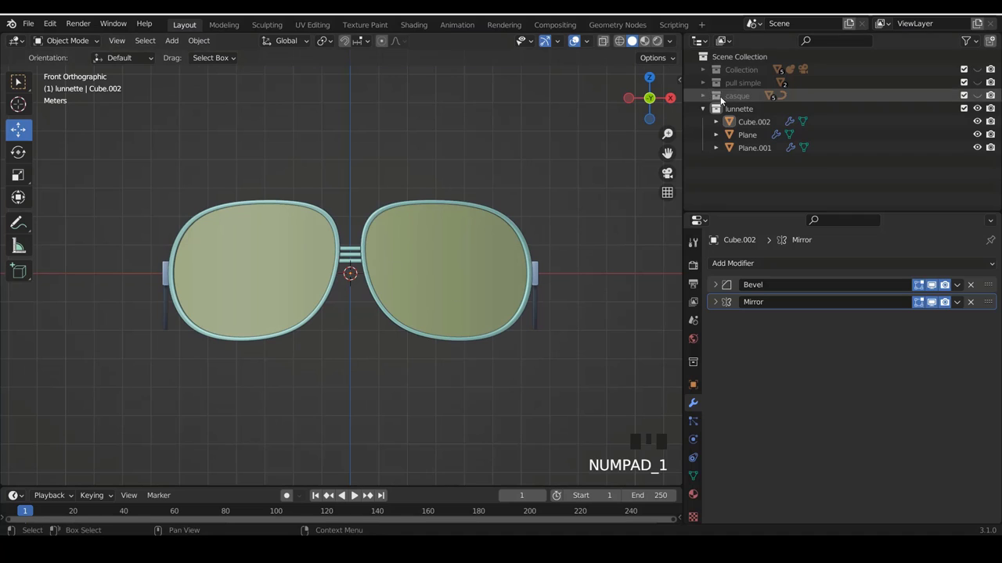
pyautogui.click(705, 109)
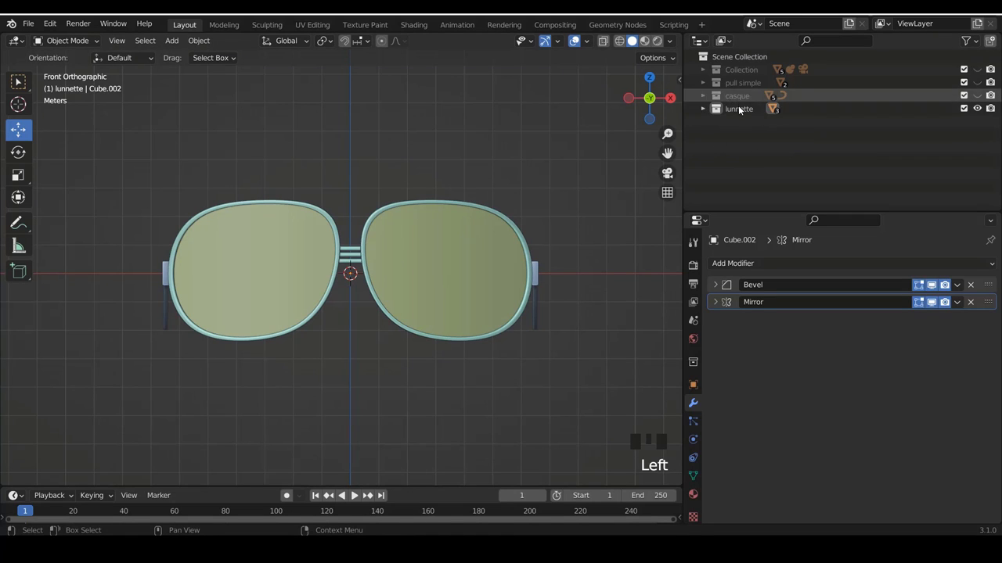
pyautogui.click(727, 110)
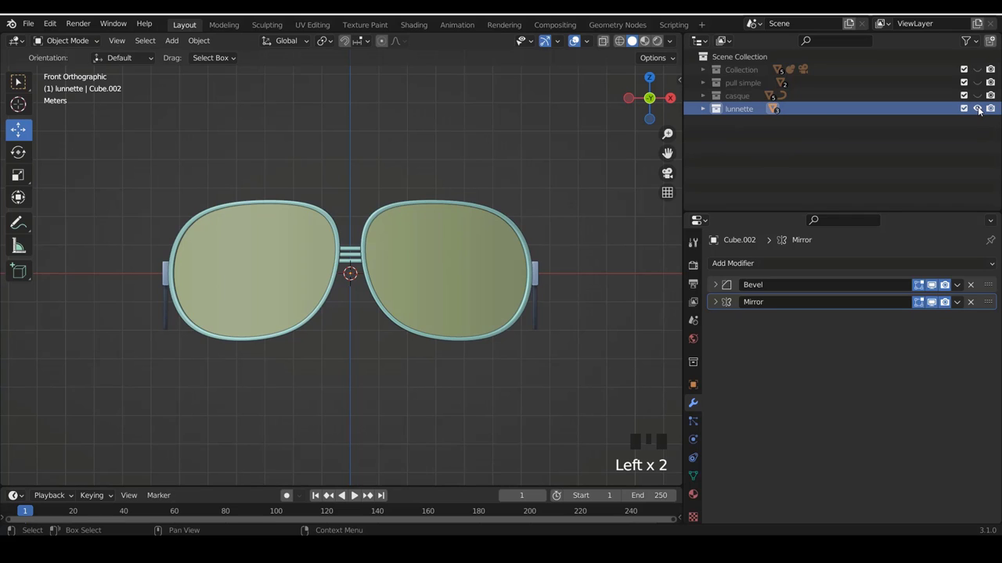
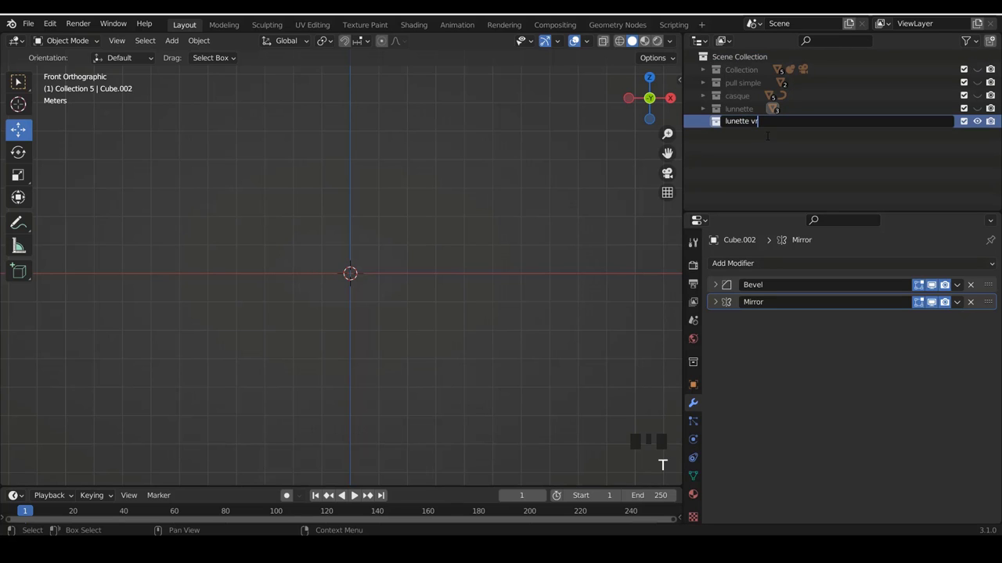
# Confirm the new 'lunette vr' collection name and make the character collection visible again.
pyautogui.click(788, 169)
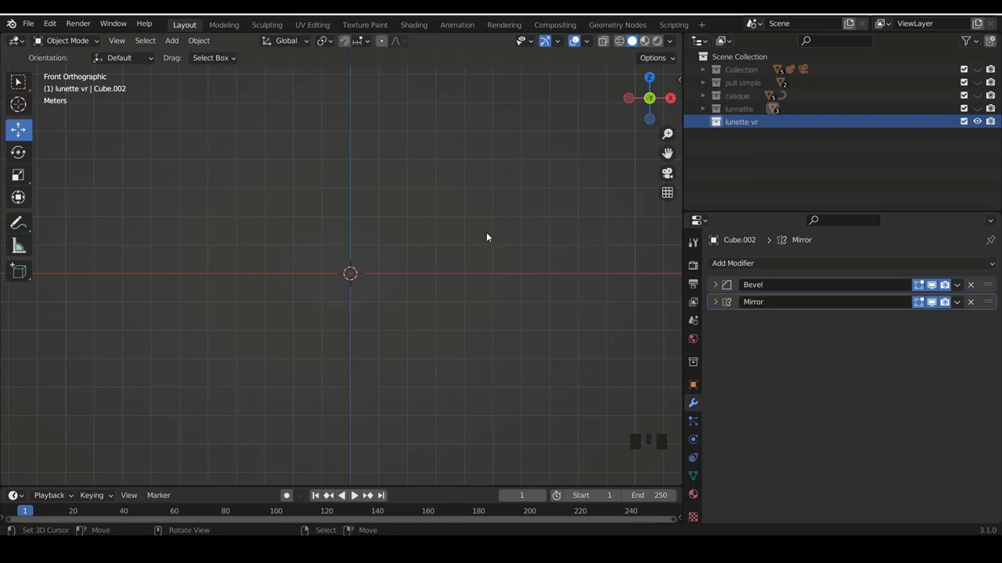
pyautogui.click(983, 83)
pyautogui.click(983, 83)
pyautogui.click(982, 70)
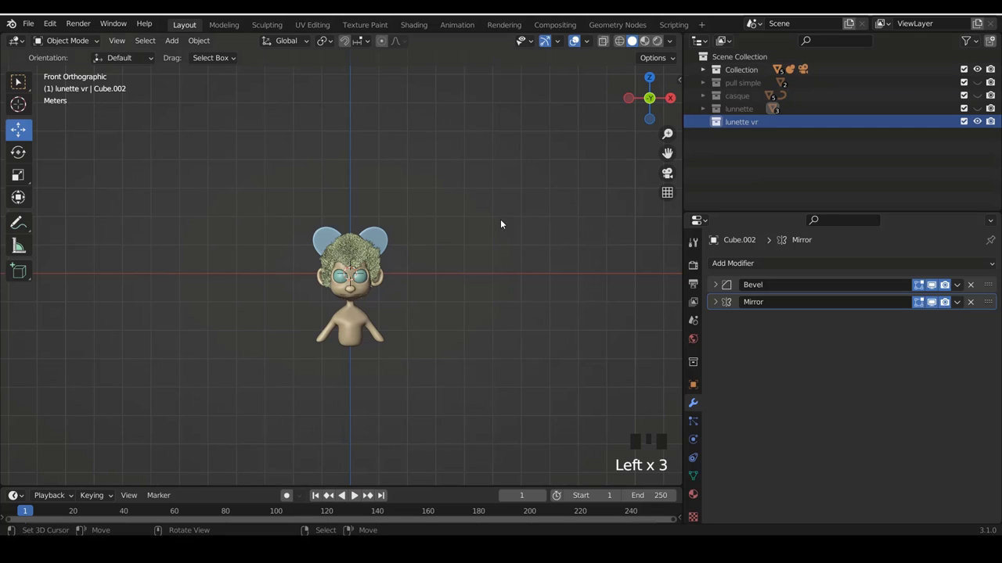
# Add a plane into the lunette vr collection in front of the character's face.
pyautogui.scroll(-3)
pyautogui.scroll(3)
pyautogui.scroll(3)
pyautogui.scroll(3)
pyautogui.press('shift+a')
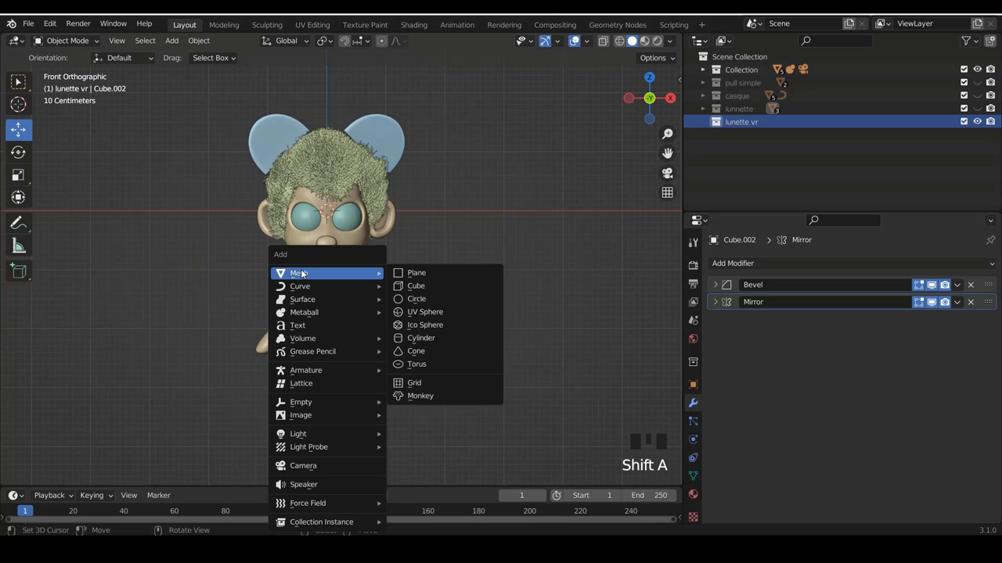
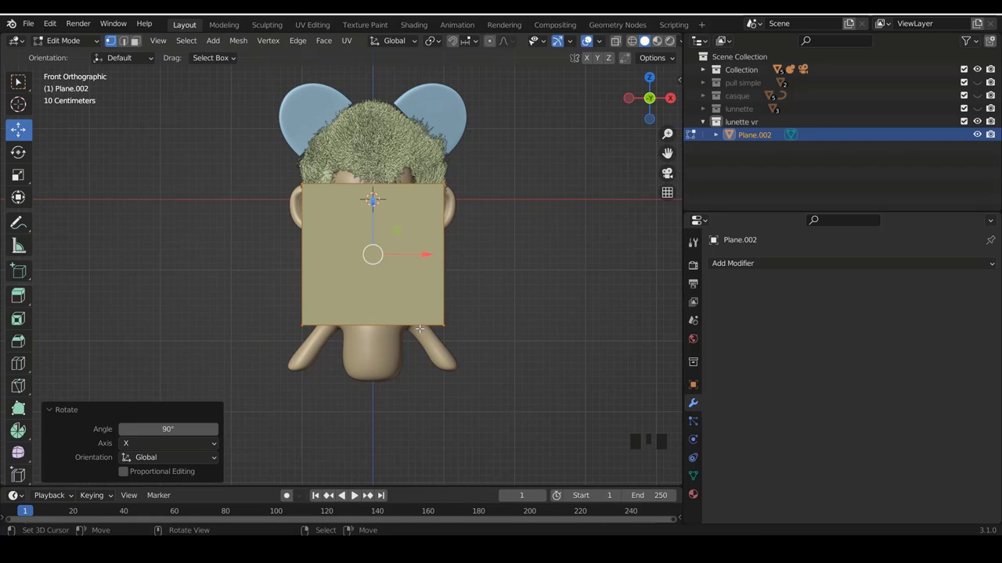
# In wireframe view, squash the upright plane into a wide visor strip over the eyes.
pyautogui.scroll(3)
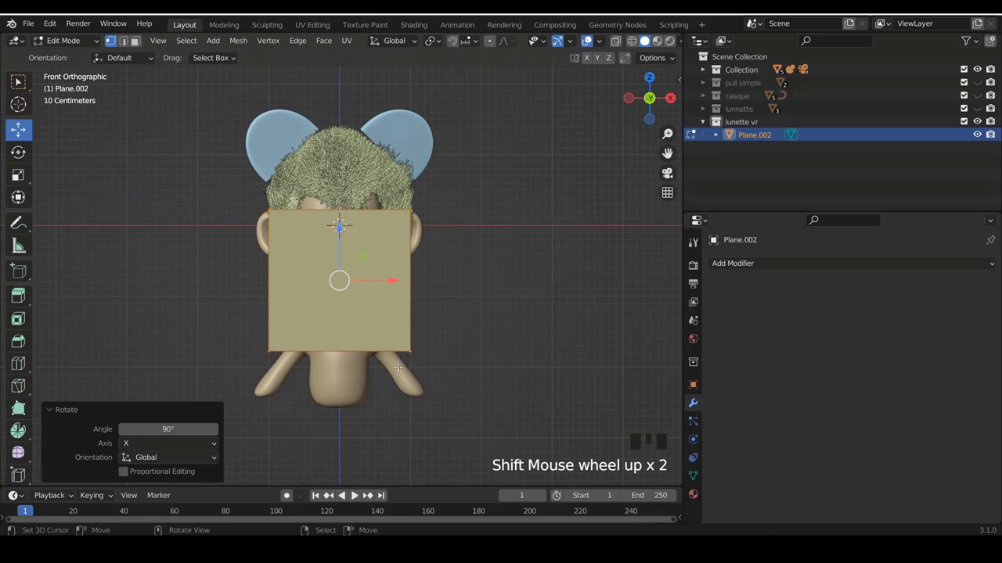
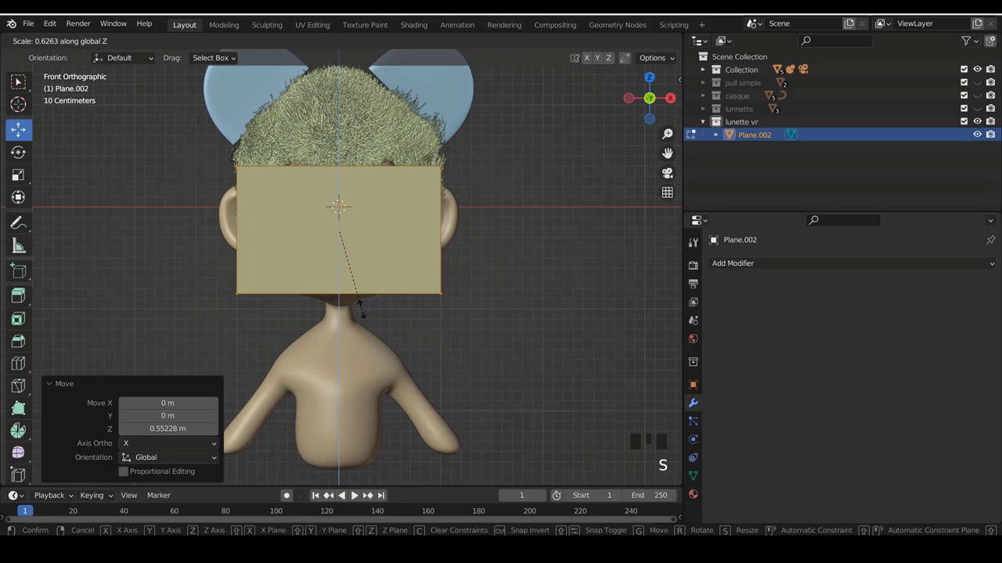
pyautogui.scroll(3)
pyautogui.press('z')
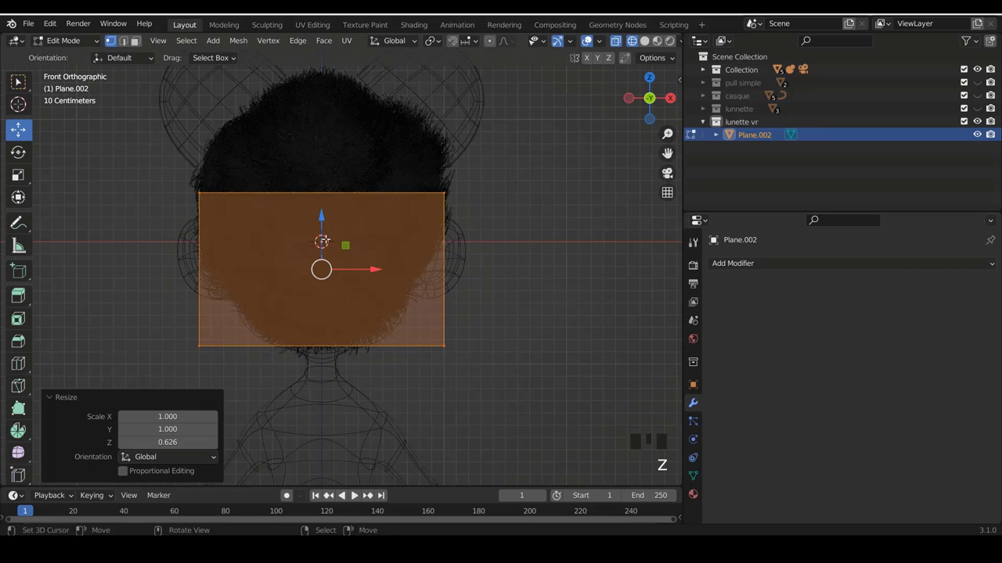
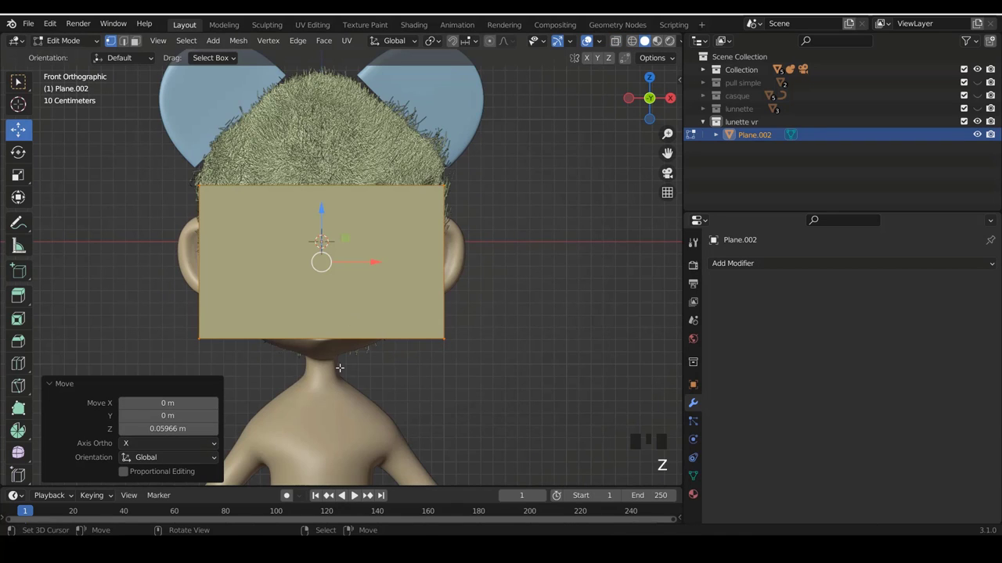
pyautogui.press('s')
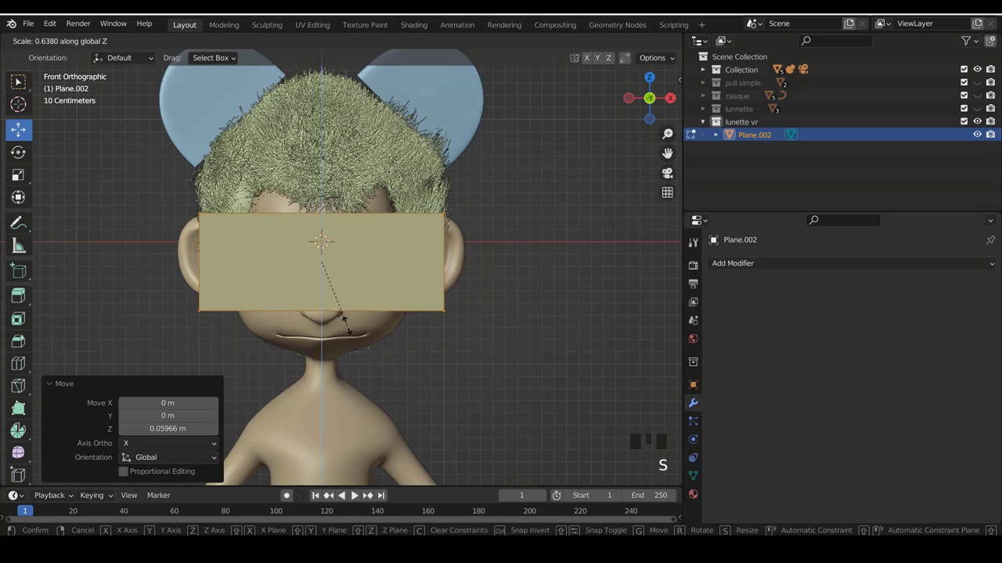
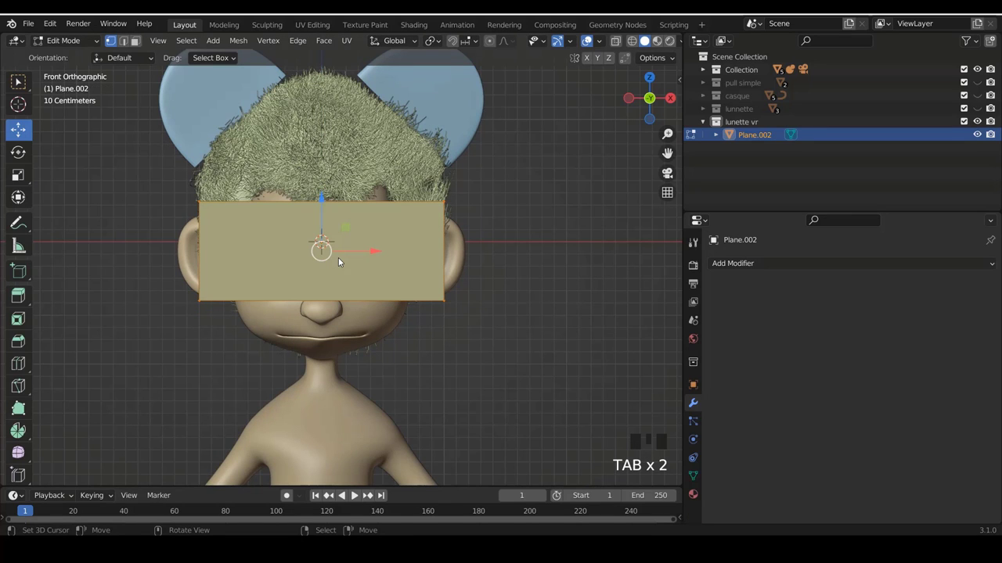
# Loop-cut the plane down its centre, delete the left half, and return to Object Mode.
pyautogui.press('ctrl+r')
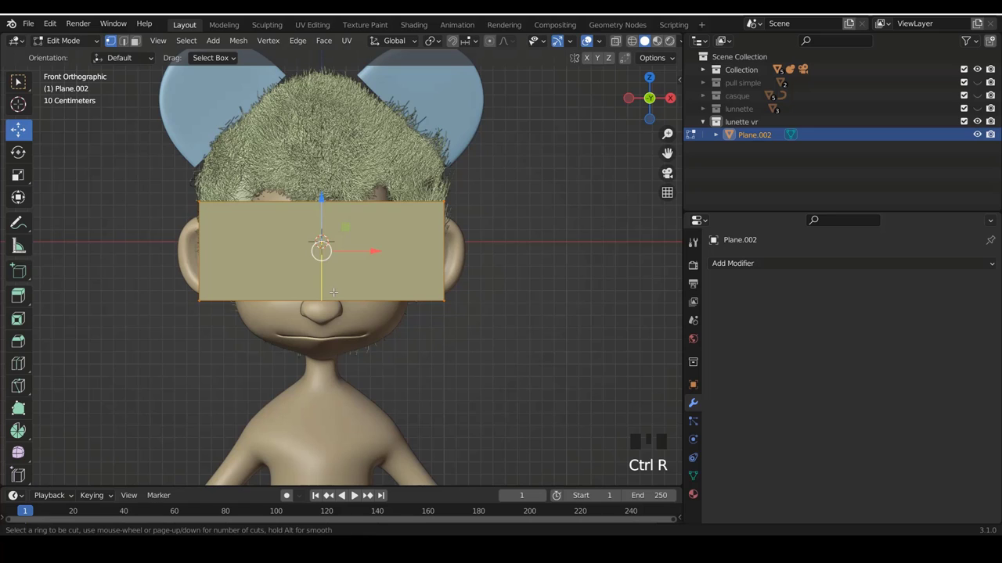
pyautogui.press('ctrl+r')
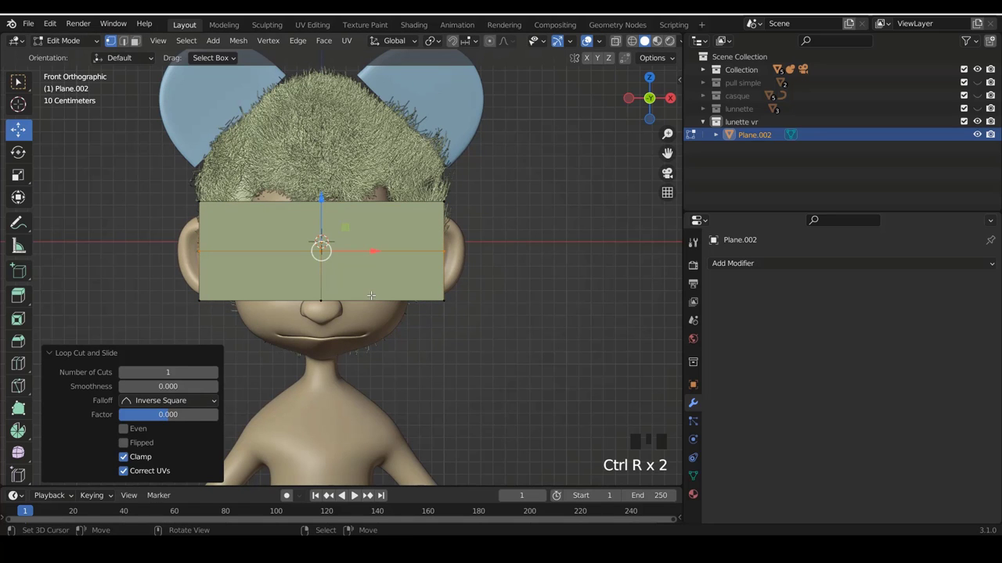
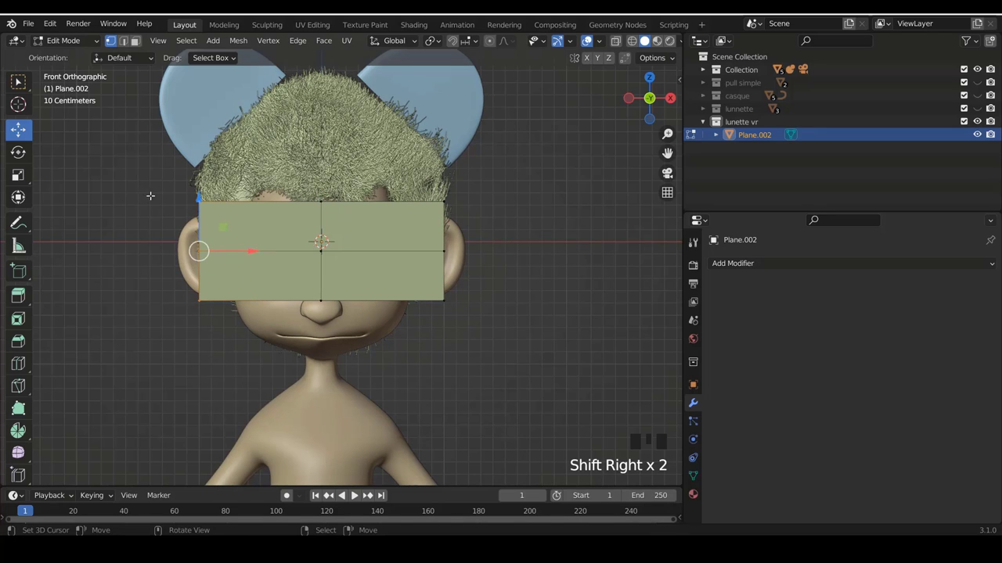
pyautogui.press('x')
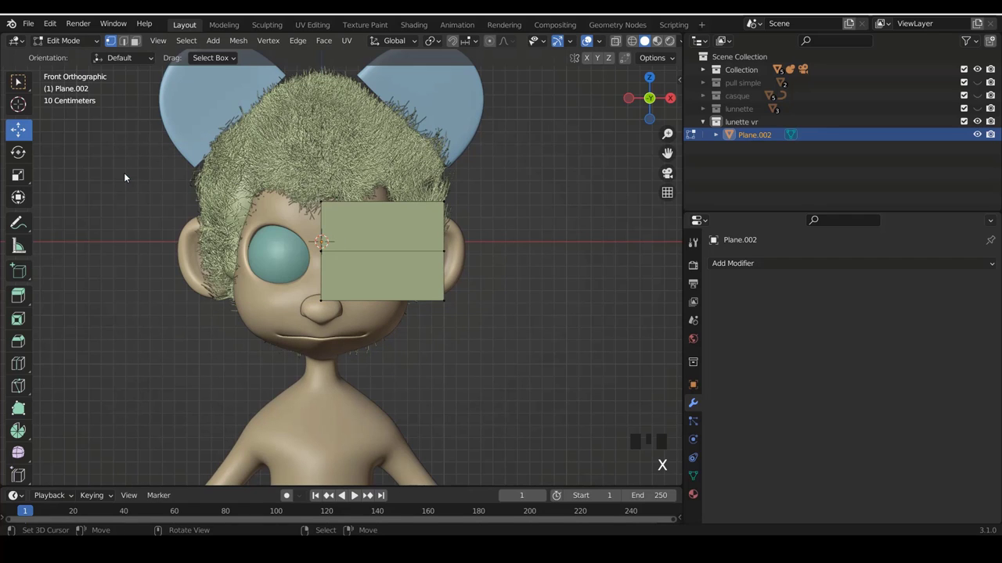
pyautogui.press('Tab')
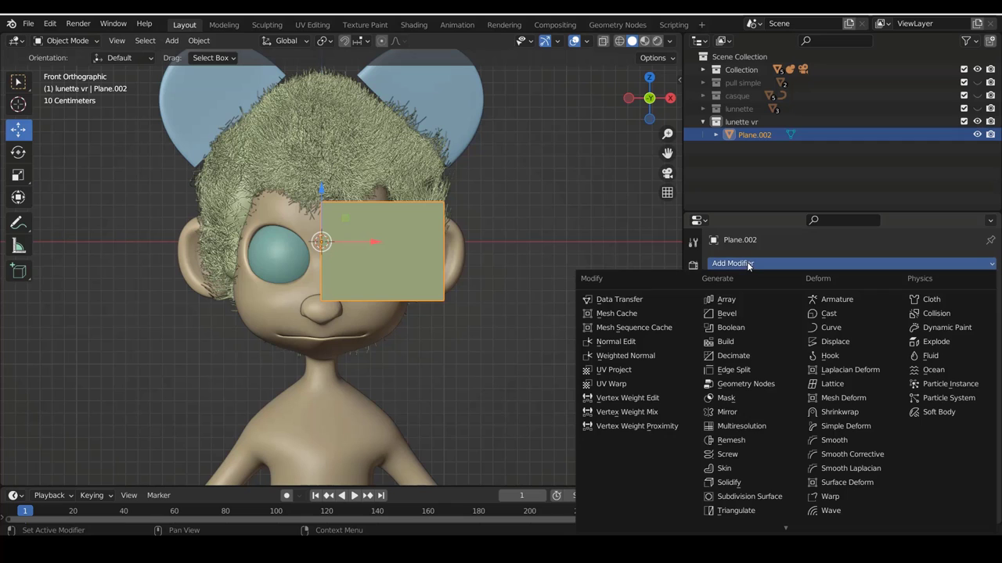
# Add Subdivision Surface and Mirror modifiers to the half plane, with Mirror above Subdivision.
pyautogui.moveTo(772, 494); pyautogui.dragTo(976, 314)
pyautogui.moveTo(979, 321); pyautogui.dragTo(736, 258)
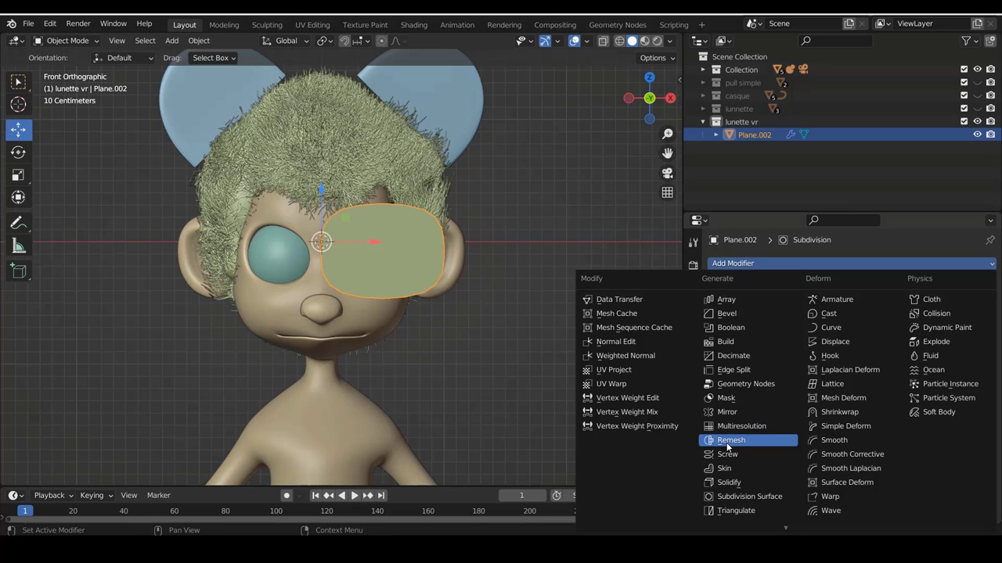
pyautogui.moveTo(728, 412); pyautogui.dragTo(275, 241)
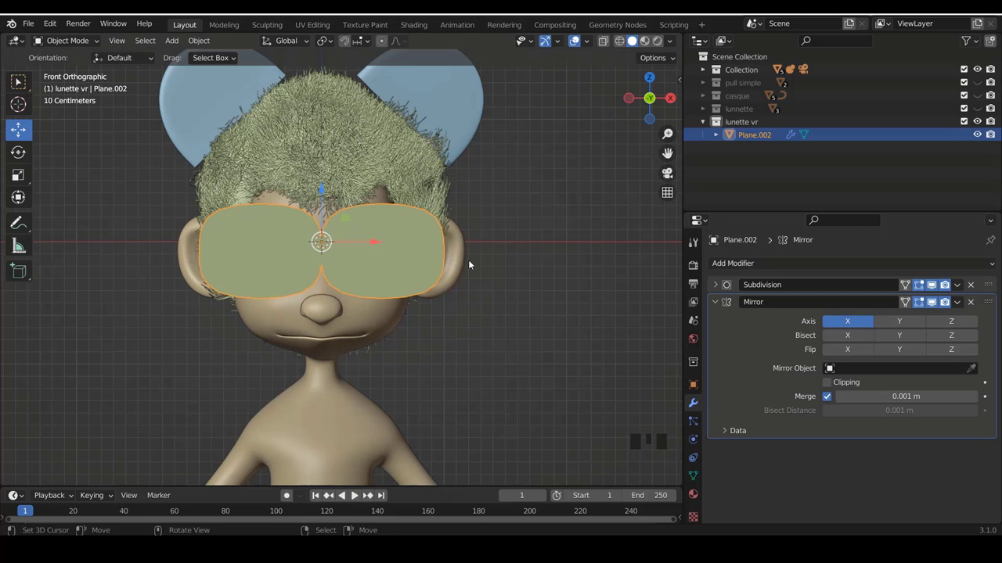
pyautogui.moveTo(997, 294); pyautogui.dragTo(990, 258)
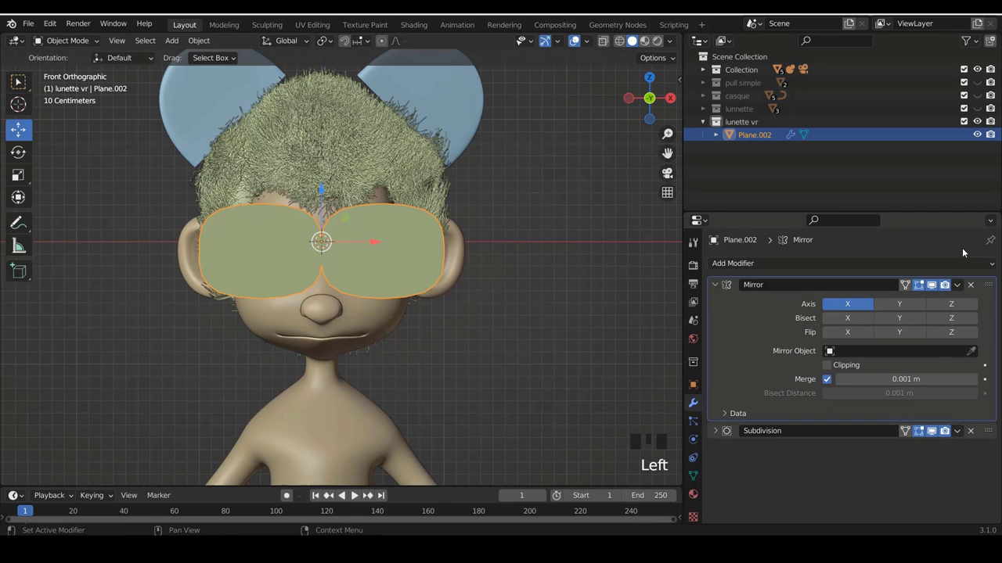
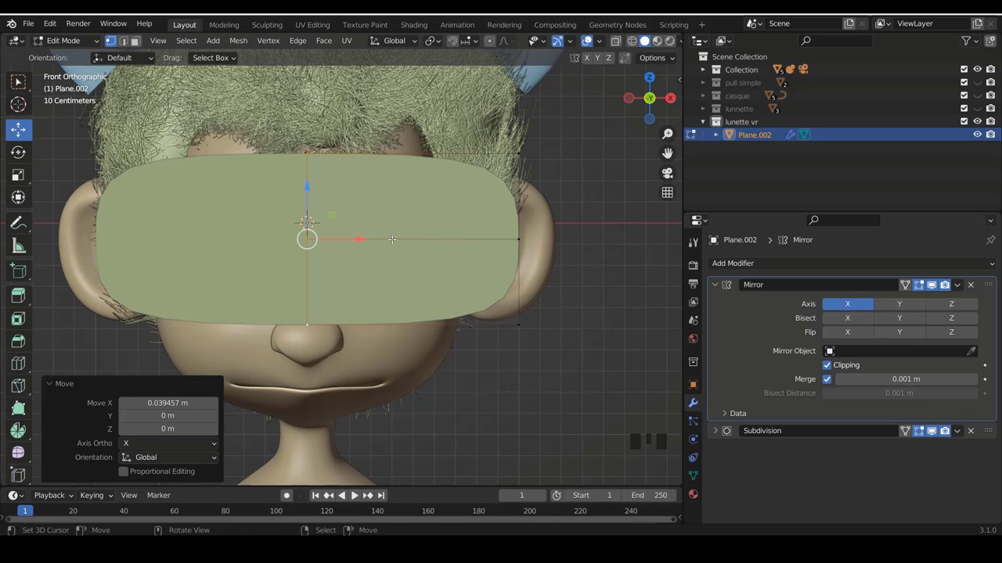
# Reshape the visor vertices taller around the eyes, move it 0.78 m along Y, and return to Object Mode.
pyautogui.scroll(-3)
pyautogui.scroll(3)
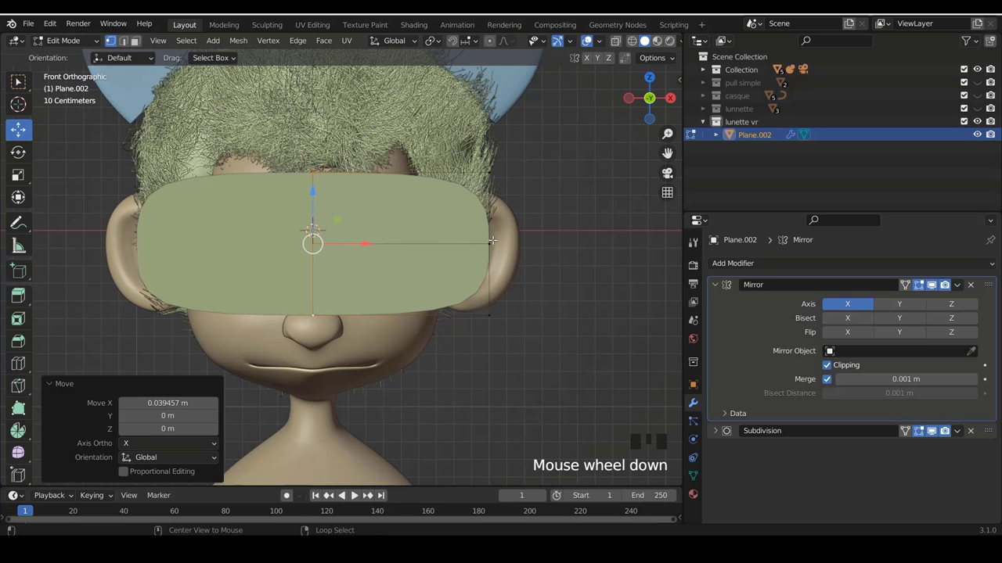
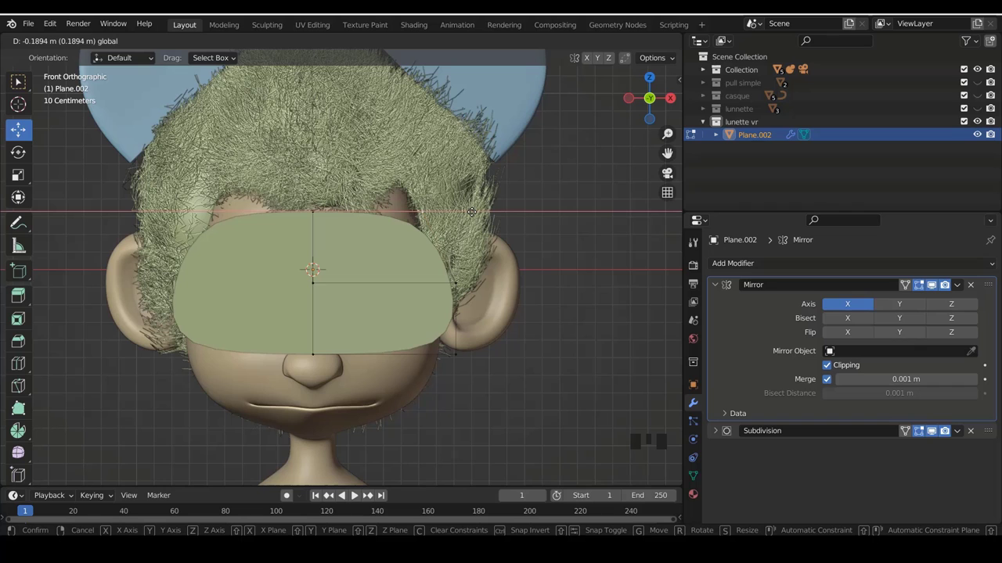
pyautogui.scroll(-3)
pyautogui.press('Tab')
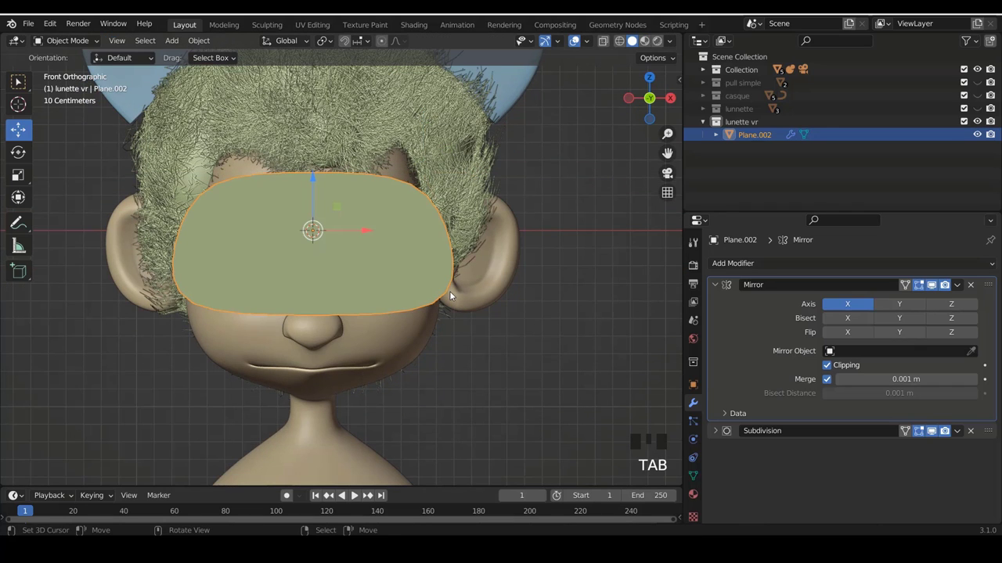
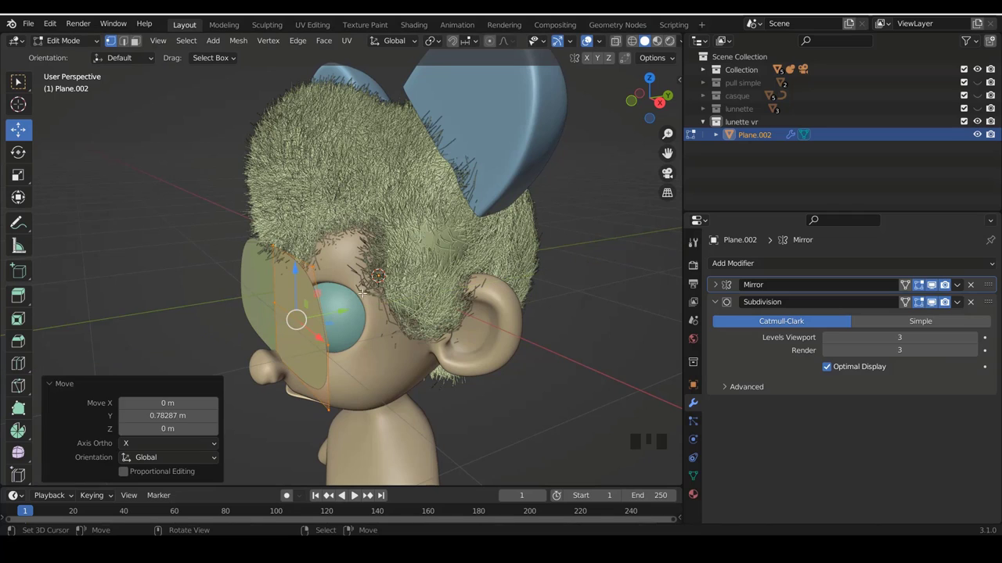
pyautogui.press('KP_1')
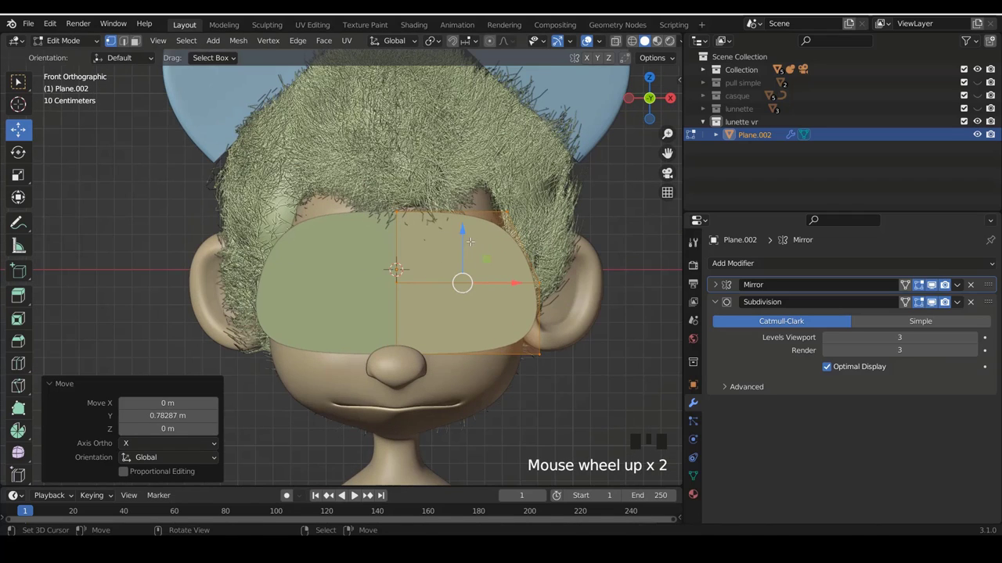
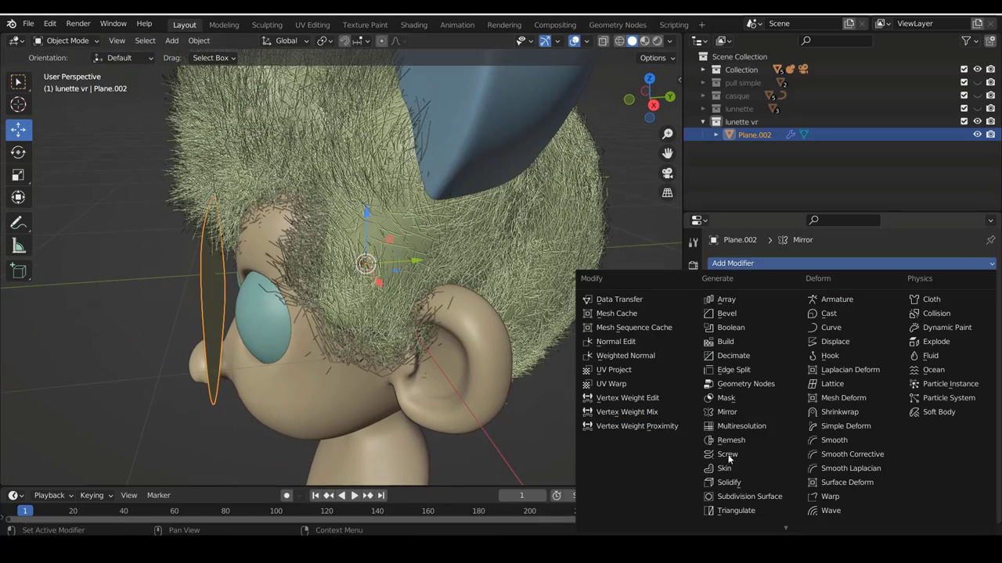
# Add a Solidify modifier and set the visor thickness to about 0.066 m.
pyautogui.moveTo(736, 485); pyautogui.dragTo(251, 308)
pyautogui.moveTo(252, 308); pyautogui.dragTo(409, 271)
pyautogui.press('KP_1')
pyautogui.scroll(3)
pyautogui.moveTo(335, 218); pyautogui.dragTo(882, 347)
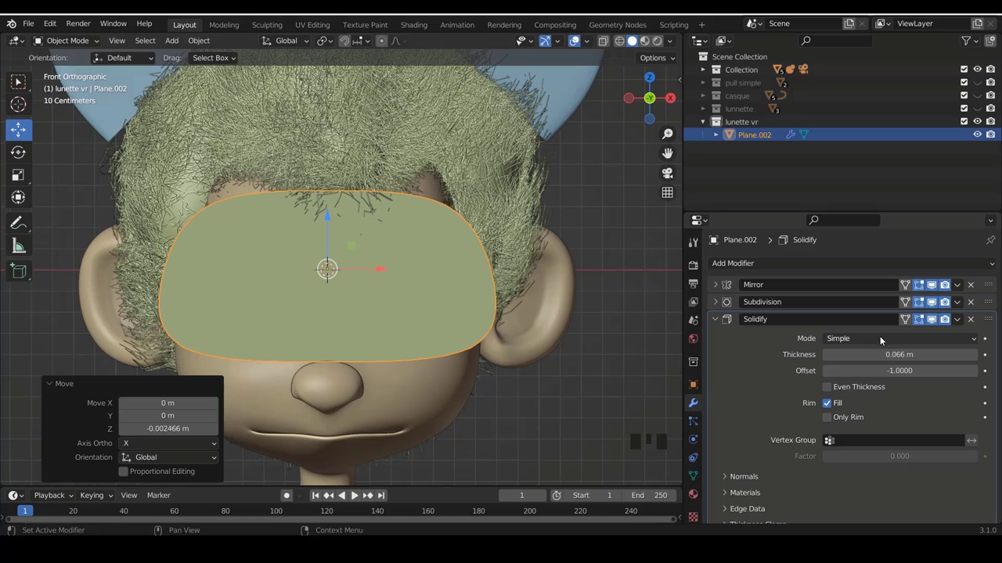
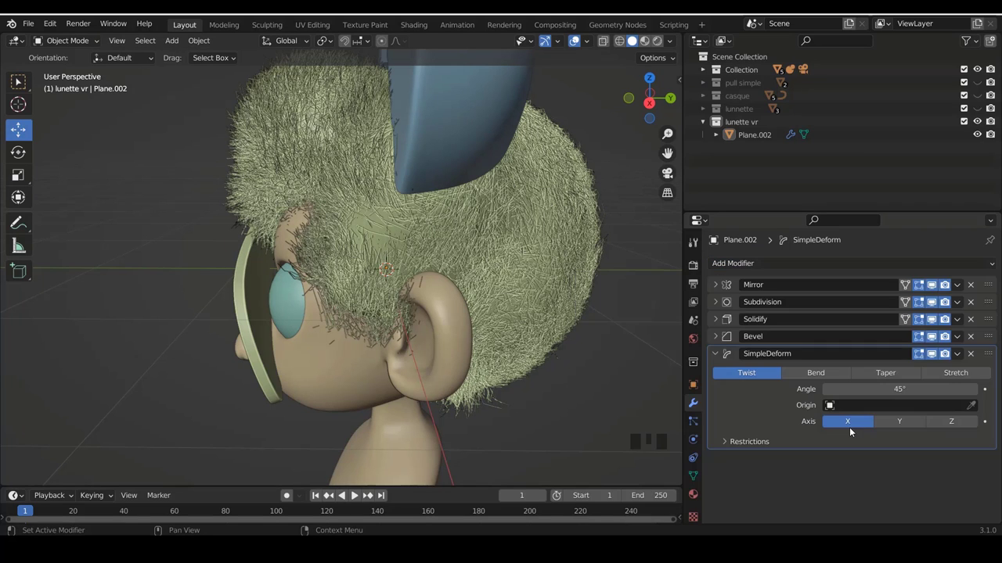
# Set the Simple Deform modifier to Bend 45° around the Z axis.
pyautogui.click(826, 375)
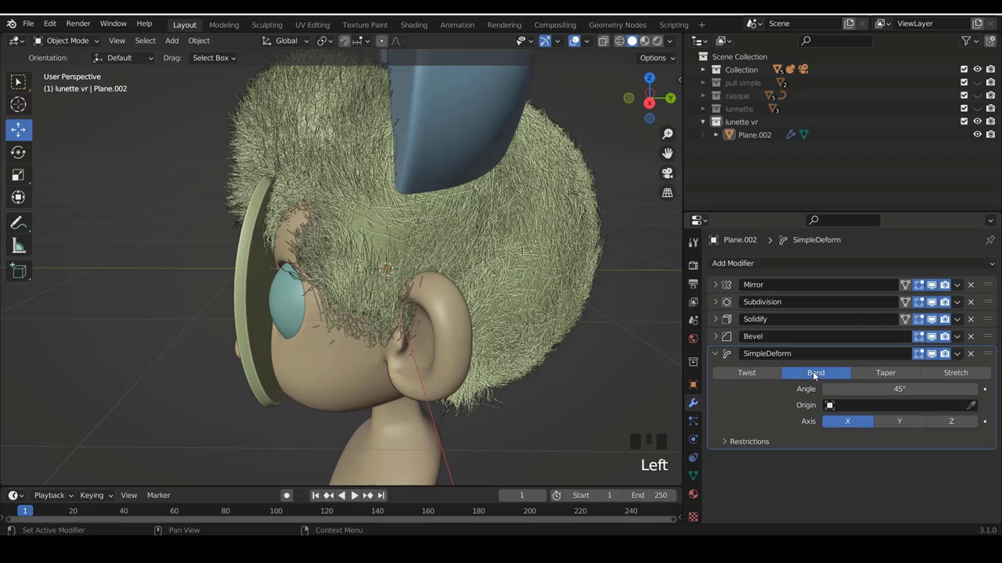
pyautogui.moveTo(455, 379); pyautogui.dragTo(820, 375)
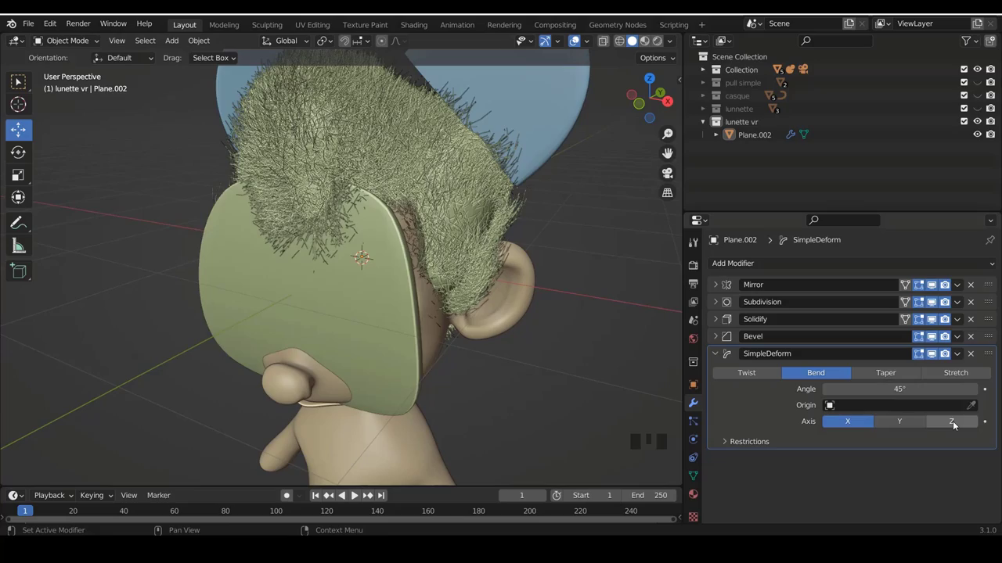
pyautogui.click(960, 424)
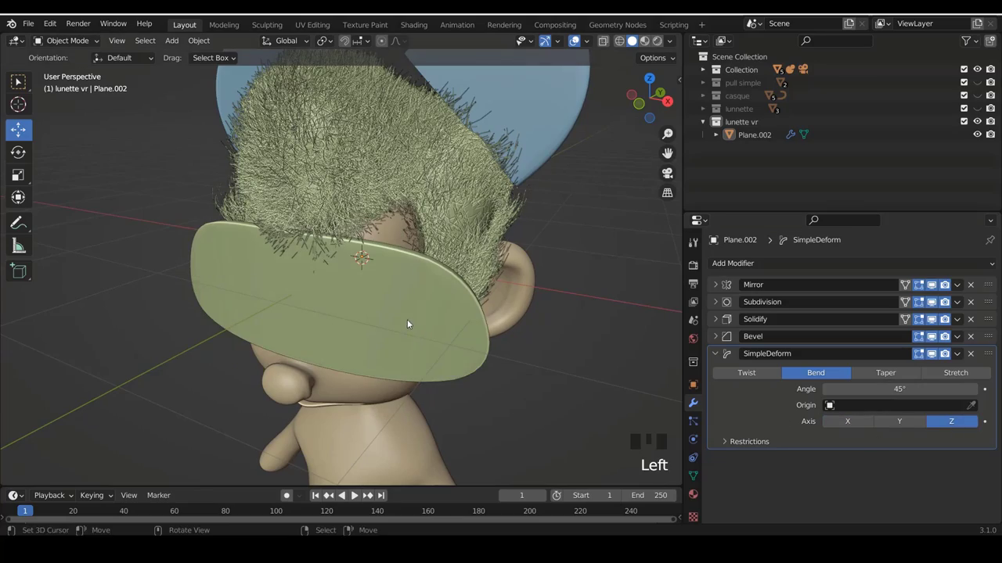
pyautogui.moveTo(372, 322); pyautogui.dragTo(374, 287)
pyautogui.press('KP_1')
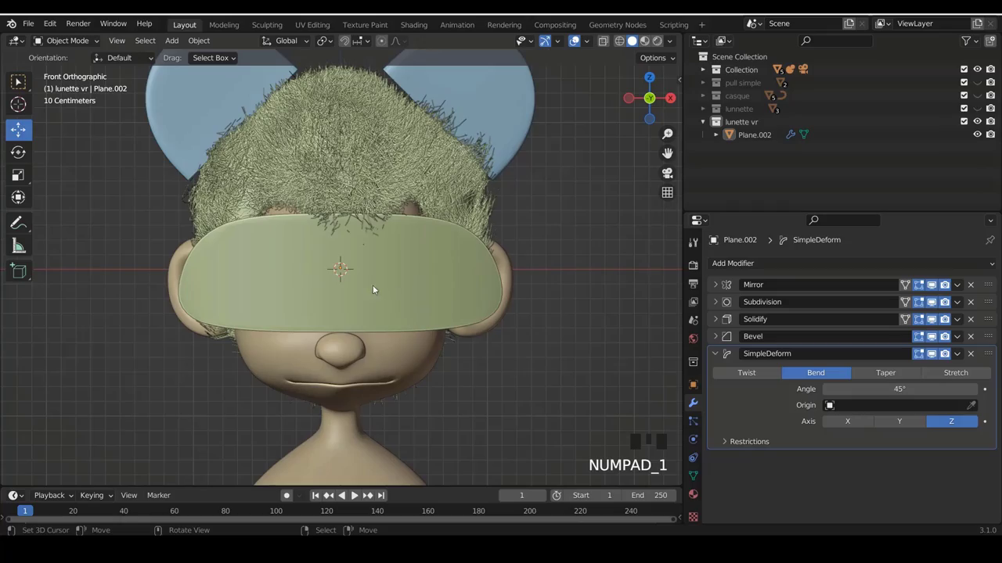
# Orbit around the head to check how the bent visor curves around the face.
pyautogui.moveTo(463, 293); pyautogui.dragTo(310, 301)
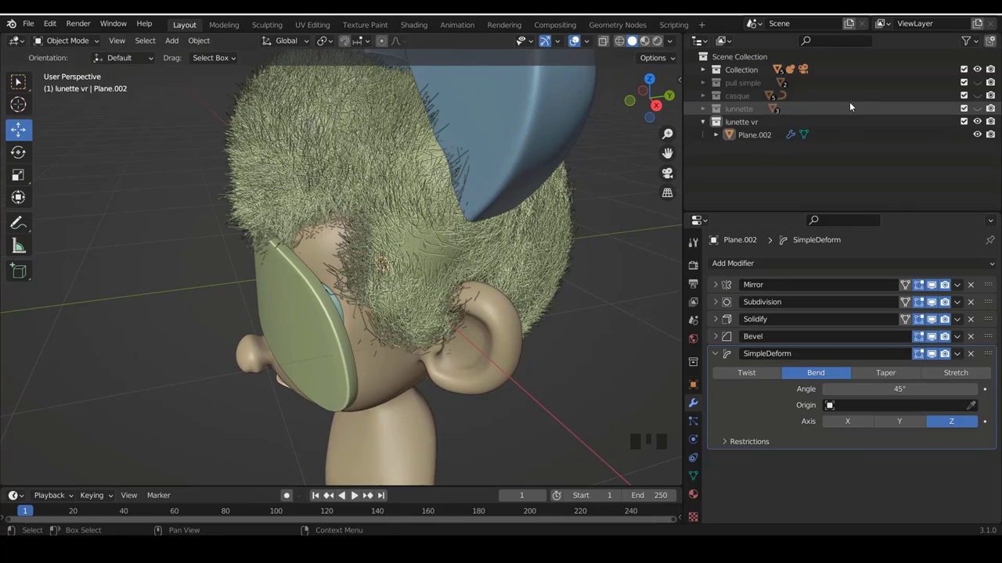
pyautogui.moveTo(376, 323); pyautogui.dragTo(352, 360)
pyautogui.rightClick(352, 361)
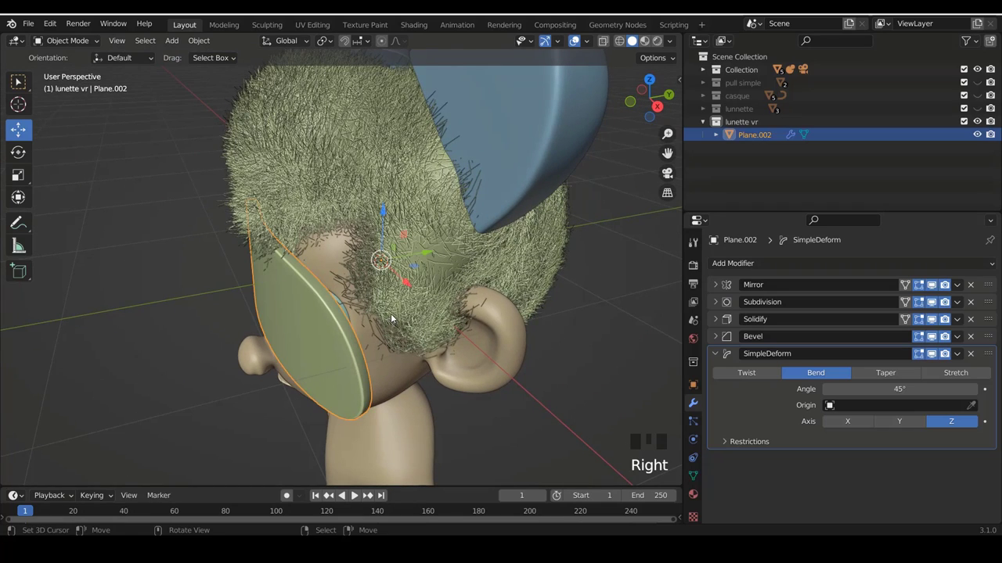
pyautogui.scroll(-3)
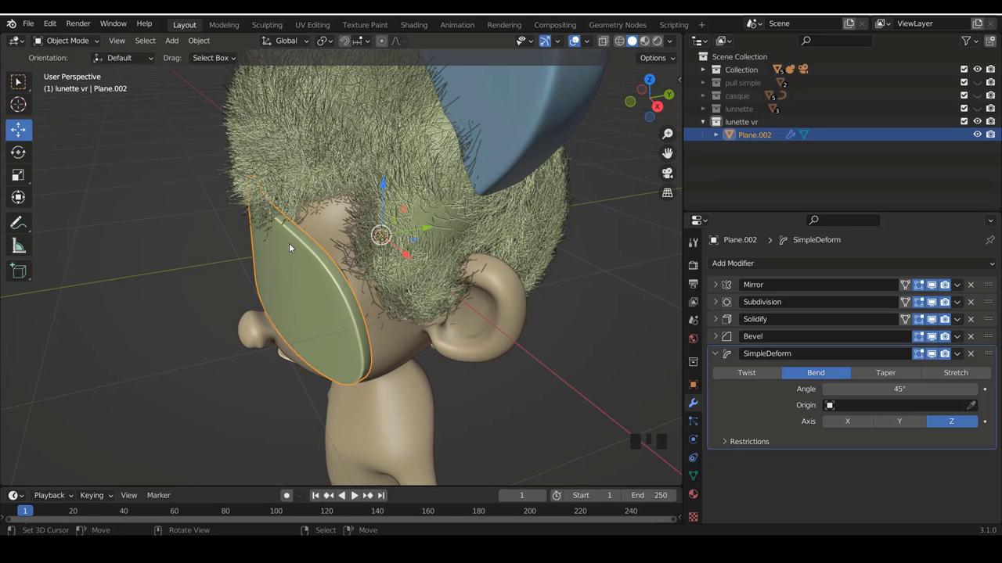
# Set Plane.002's origin to its geometry via Object > Set Origin.
pyautogui.press('KP_1')
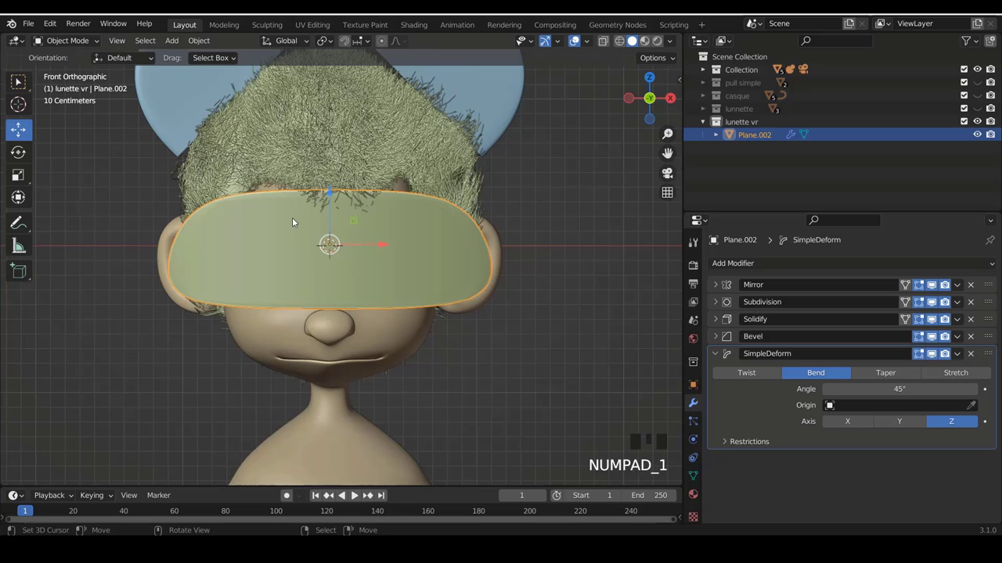
pyautogui.moveTo(200, 37); pyautogui.dragTo(383, 72)
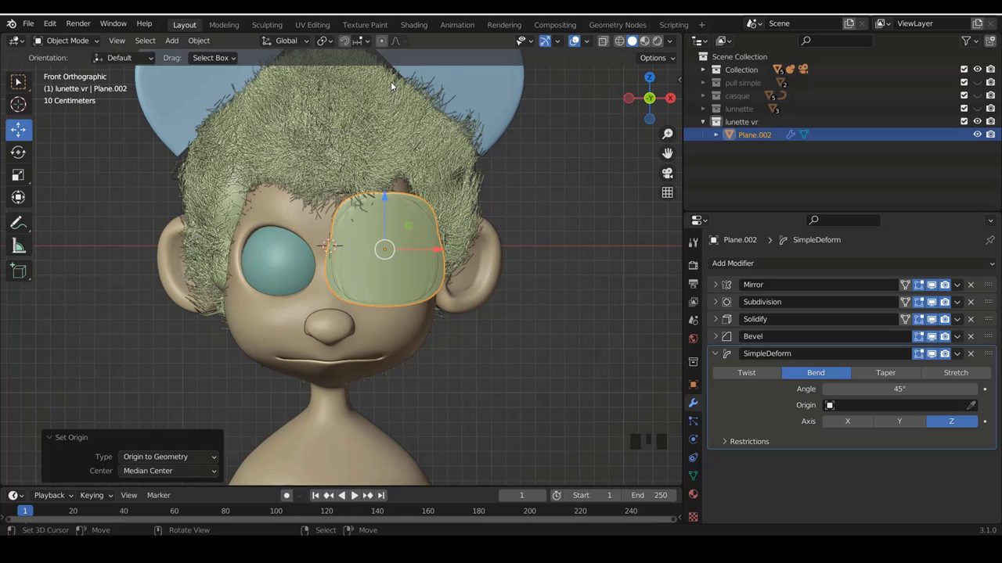
pyautogui.scroll(3)
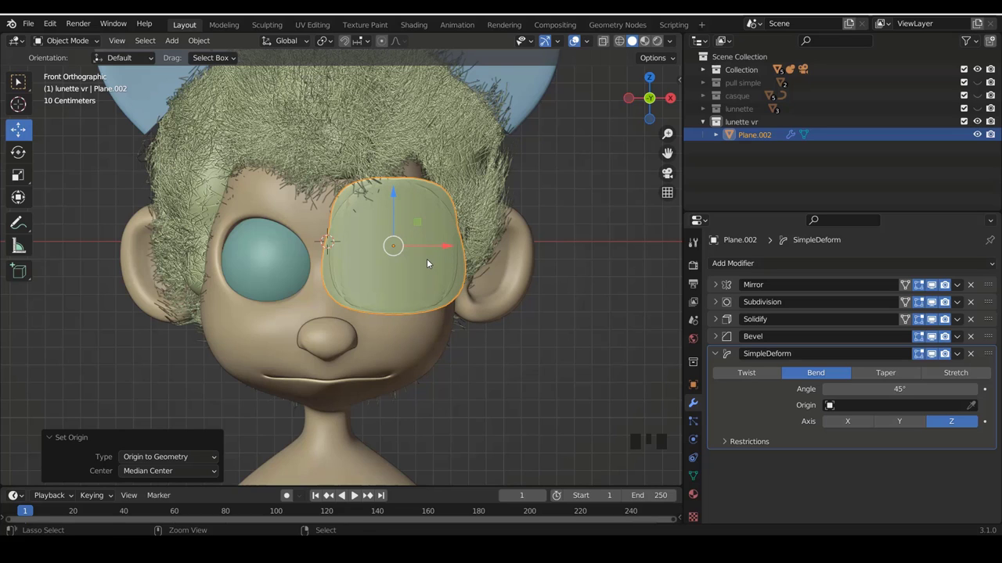
# Undo the origin change, apply the Mirror modifier, then set the visor's origin to geometry.
pyautogui.press('ctrl+z')
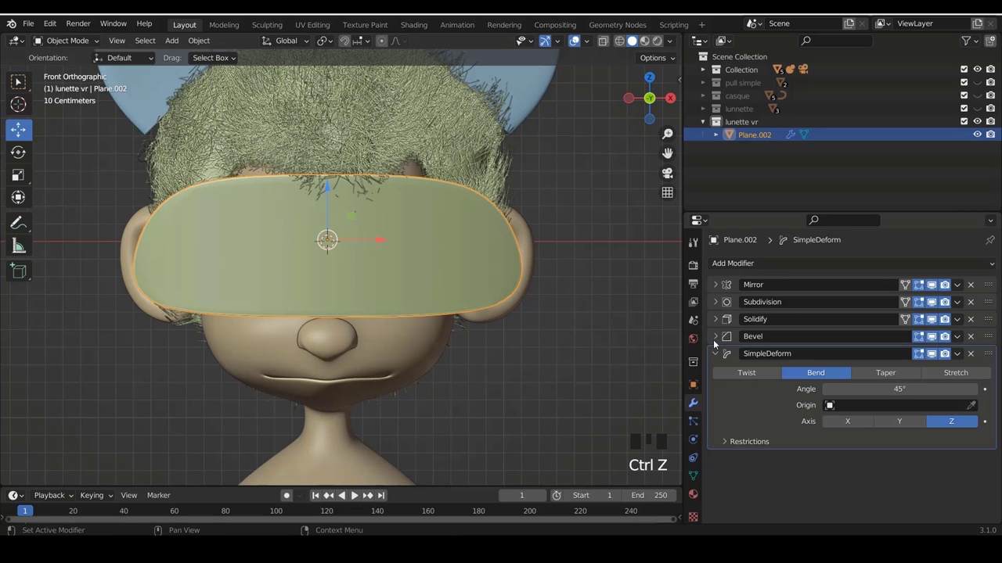
pyautogui.moveTo(717, 355); pyautogui.dragTo(221, 47)
pyautogui.moveTo(215, 45); pyautogui.dragTo(390, 86)
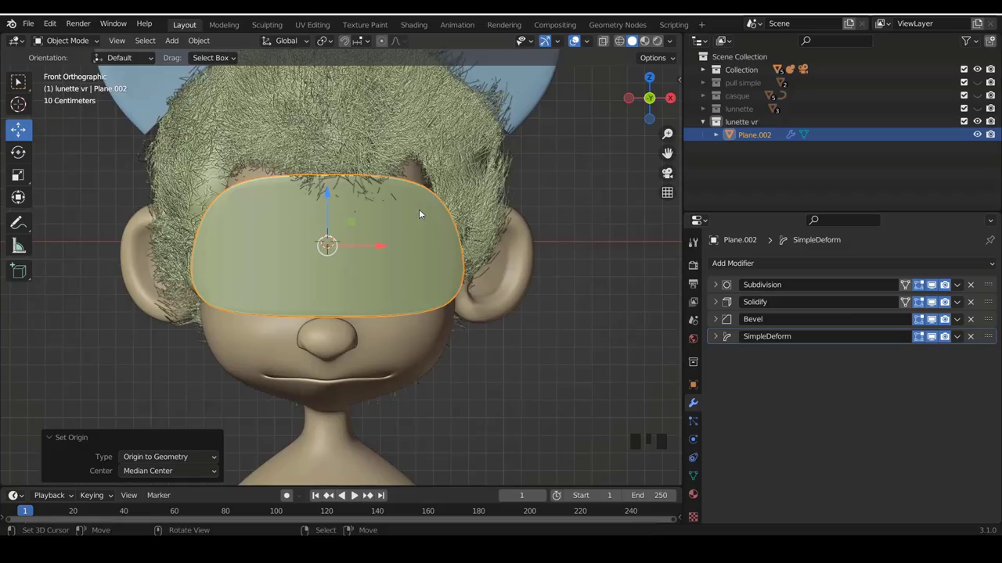
pyautogui.moveTo(450, 235); pyautogui.dragTo(509, 182)
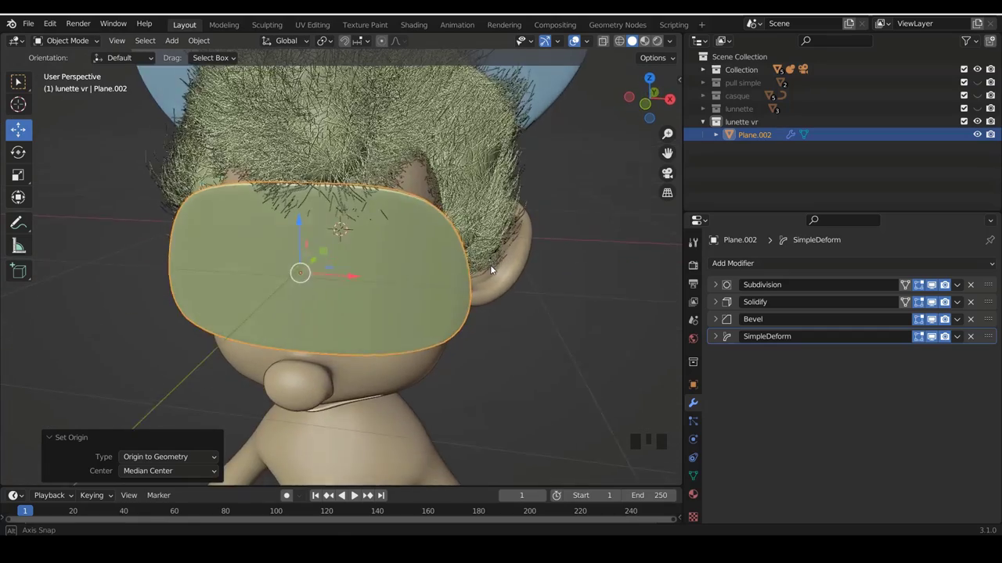
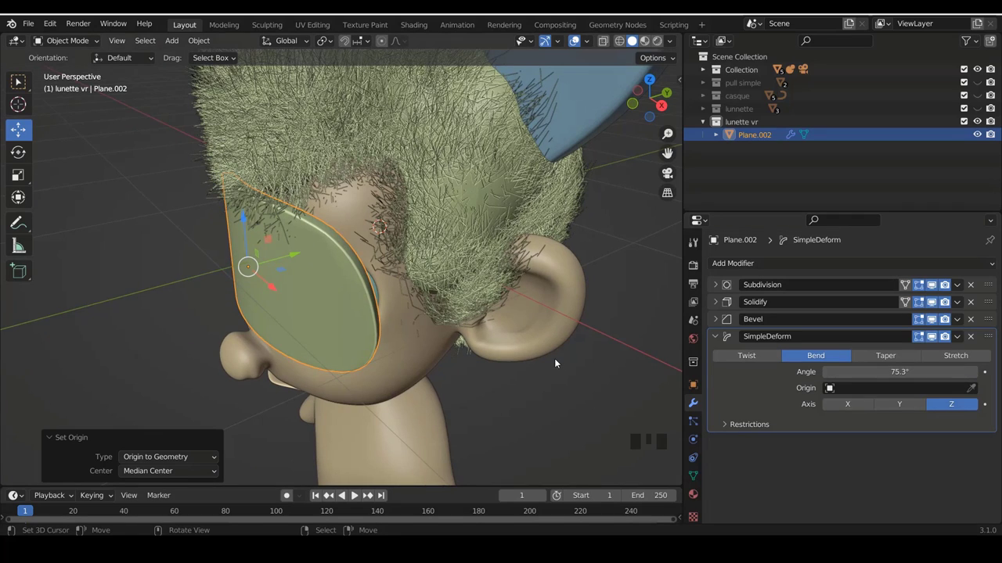
# From front view, raise the 75.3°-bent visor slightly upward along Z.
pyautogui.press('KP_1')
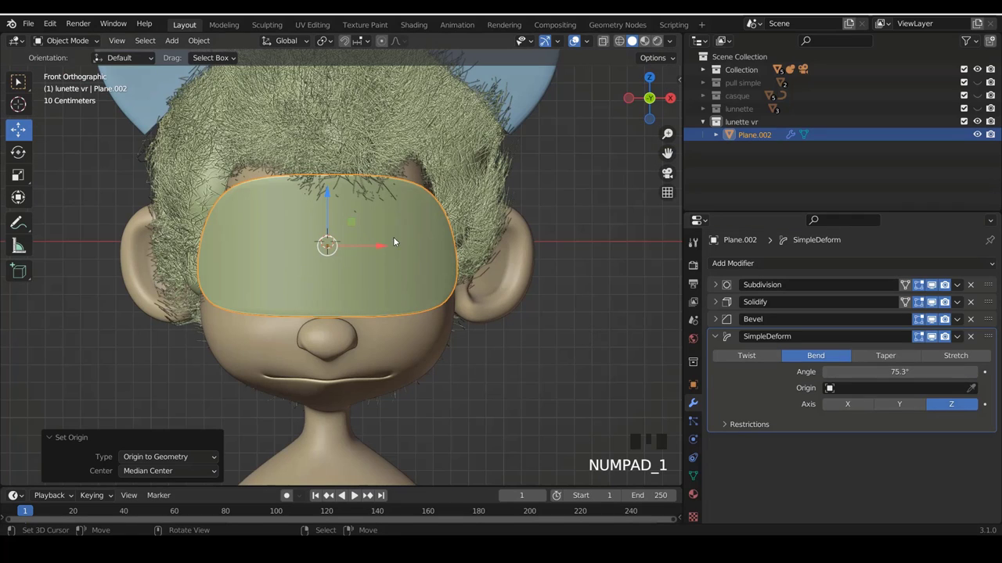
pyautogui.moveTo(395, 253); pyautogui.dragTo(344, 221)
pyautogui.press('KP_1')
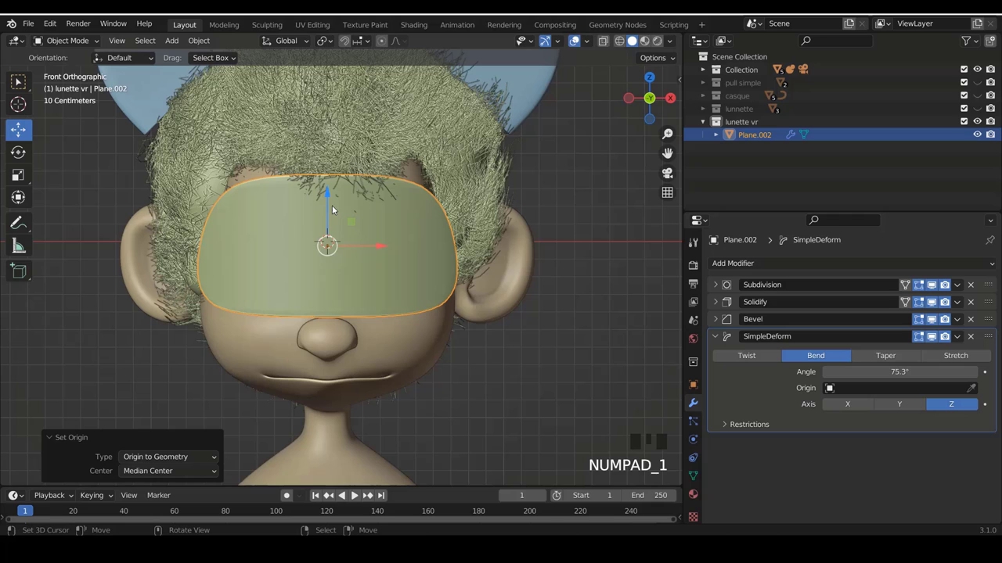
pyautogui.moveTo(334, 197); pyautogui.dragTo(981, 85)
# Show the hidden hood and headphones collections again in the Outliner.
pyautogui.click(980, 85)
pyautogui.click(985, 100)
pyautogui.click(984, 111)
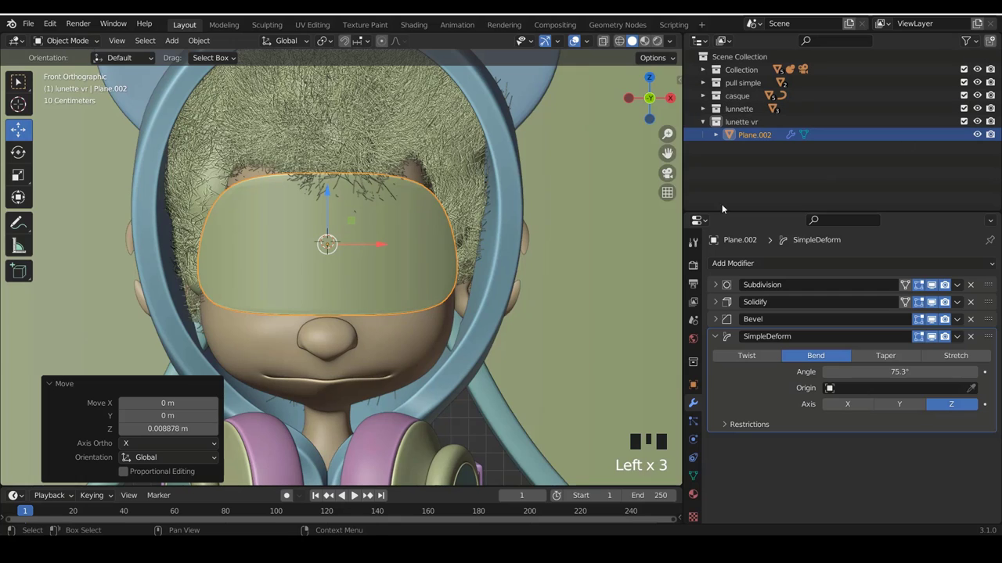
# Widen the visor slightly by scaling it along X only.
pyautogui.scroll(-3)
pyautogui.press('a')
pyautogui.scroll(3)
pyautogui.rightClick(410, 258)
pyautogui.press('s')
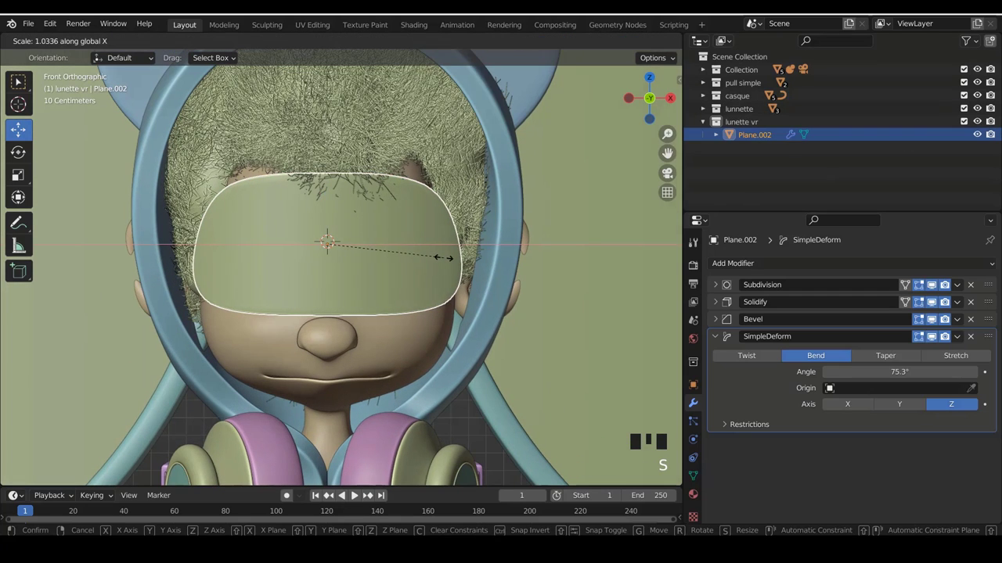
pyautogui.press('a')
# Unhide the glasses (lunnette) collection and select its frame, lenses and arms.
pyautogui.scroll(-3)
pyautogui.scroll(-3)
pyautogui.click(707, 124)
pyautogui.click(733, 109)
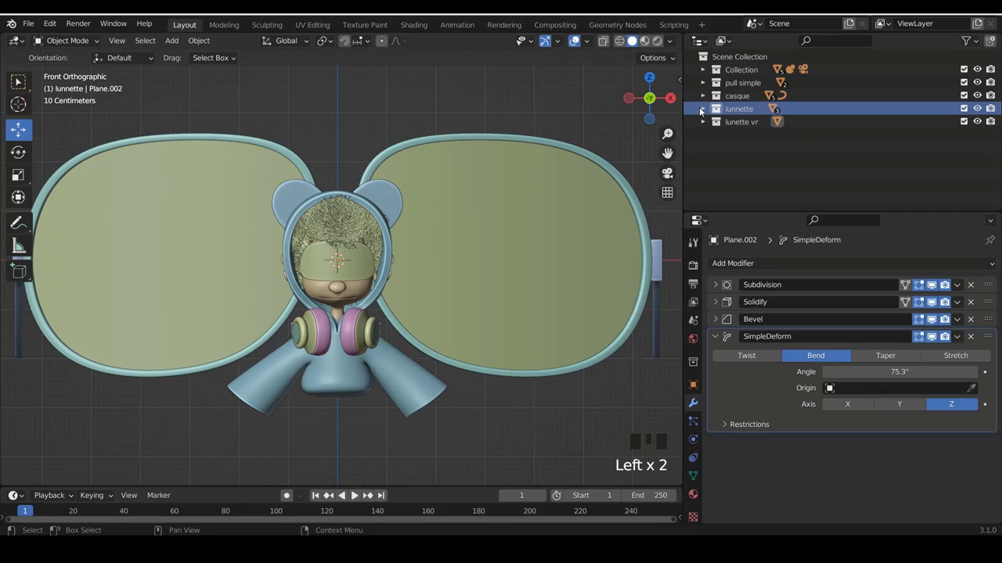
pyautogui.click(710, 109)
pyautogui.click(744, 115)
pyautogui.moveTo(743, 113); pyautogui.dragTo(406, 199)
# Scale the oversized glasses down to about 1.018 so they sit over the visor and eyes.
pyautogui.scroll(-3)
pyautogui.press('s')
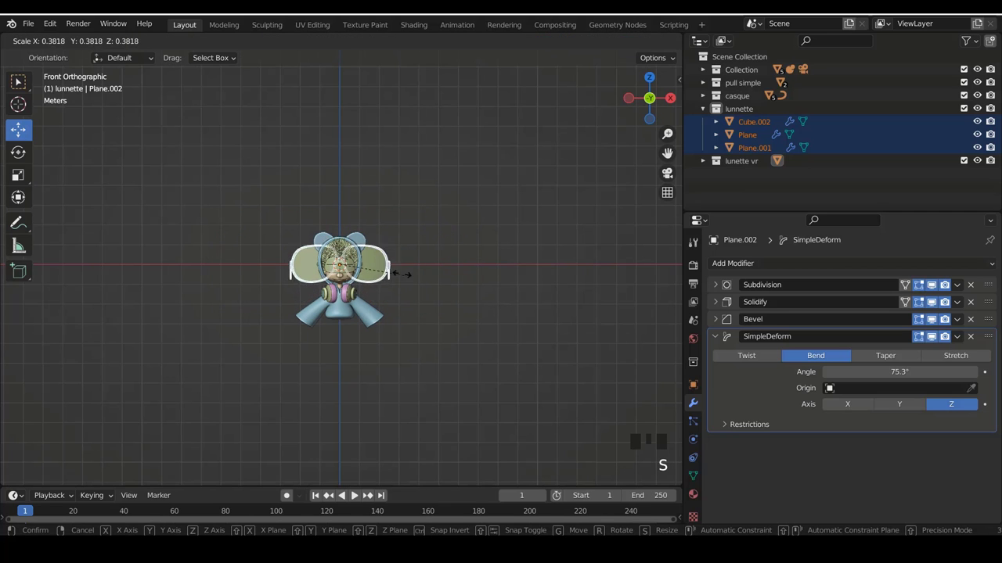
pyautogui.moveTo(396, 271); pyautogui.dragTo(353, 268)
pyautogui.scroll(3)
pyautogui.moveTo(401, 252); pyautogui.dragTo(329, 285)
pyautogui.press('KP_1')
pyautogui.scroll(3)
pyautogui.press('s')
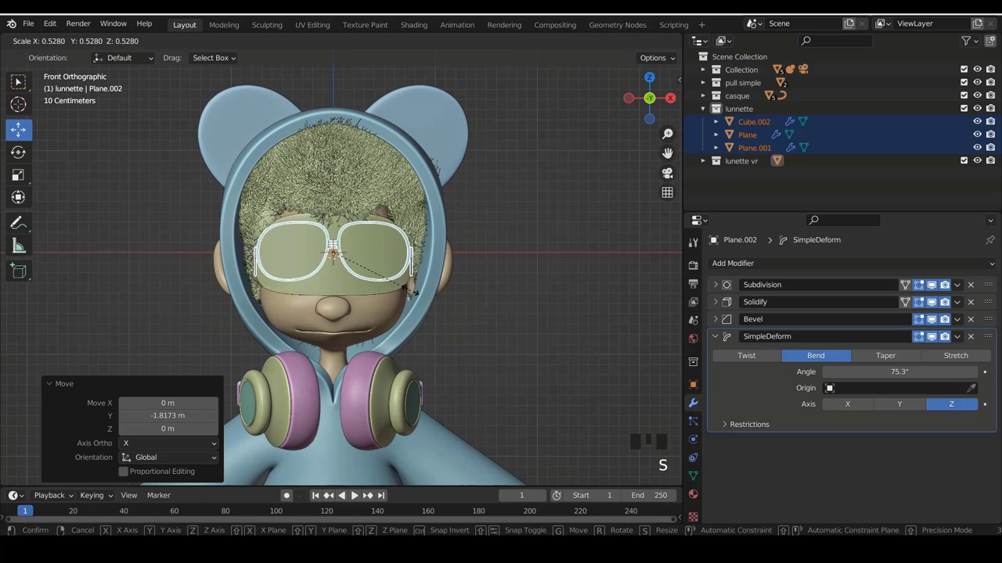
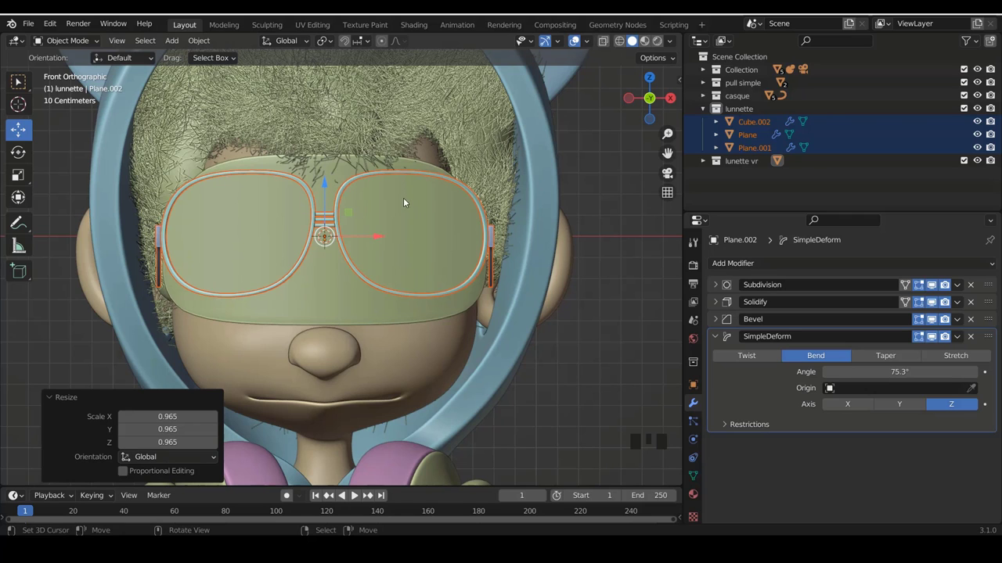
pyautogui.scroll(-3)
pyautogui.press('s')
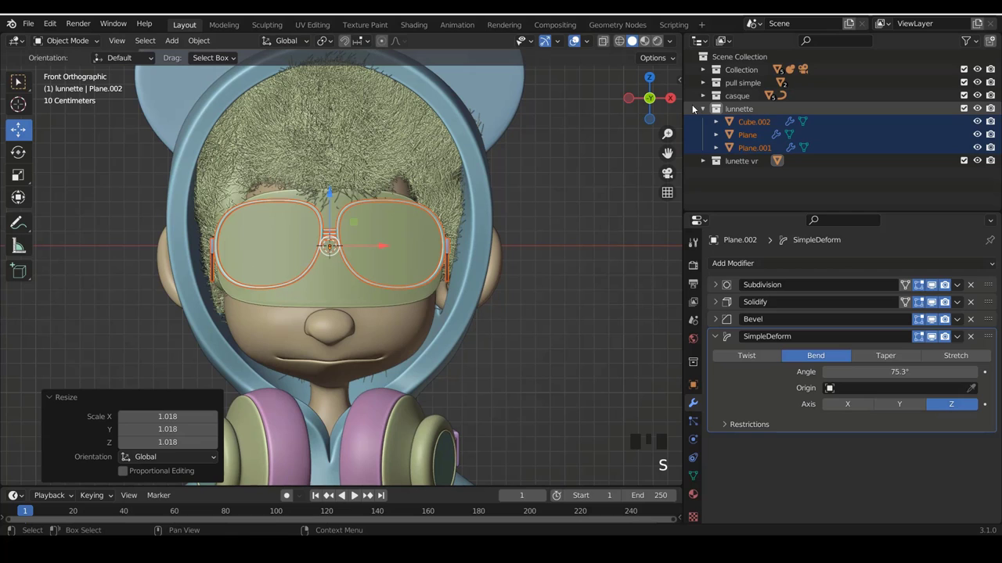
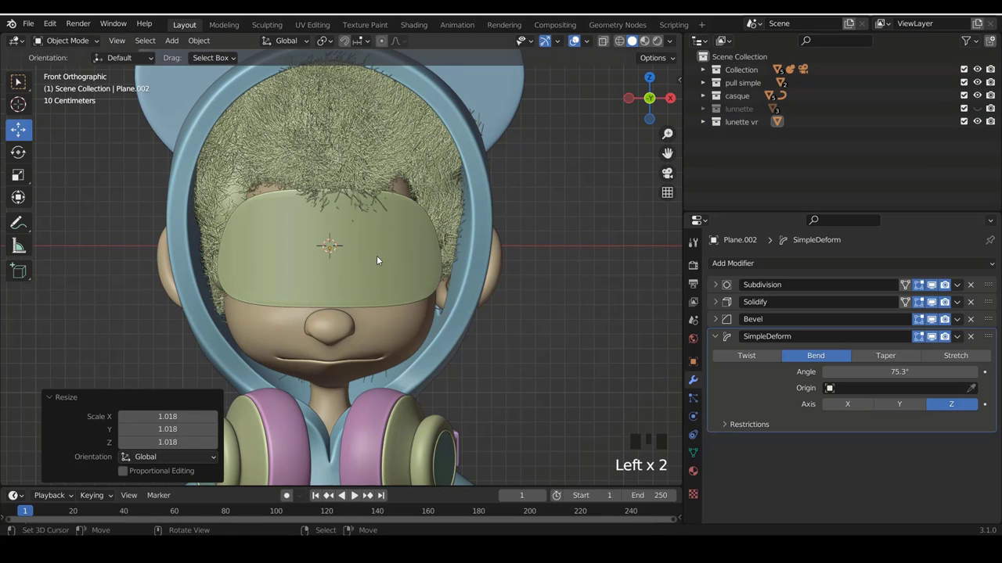
# Save, add a NurbsPath curve at the origin and give it a round Bevel Depth in Object Data.
pyautogui.press('ctrl+s')
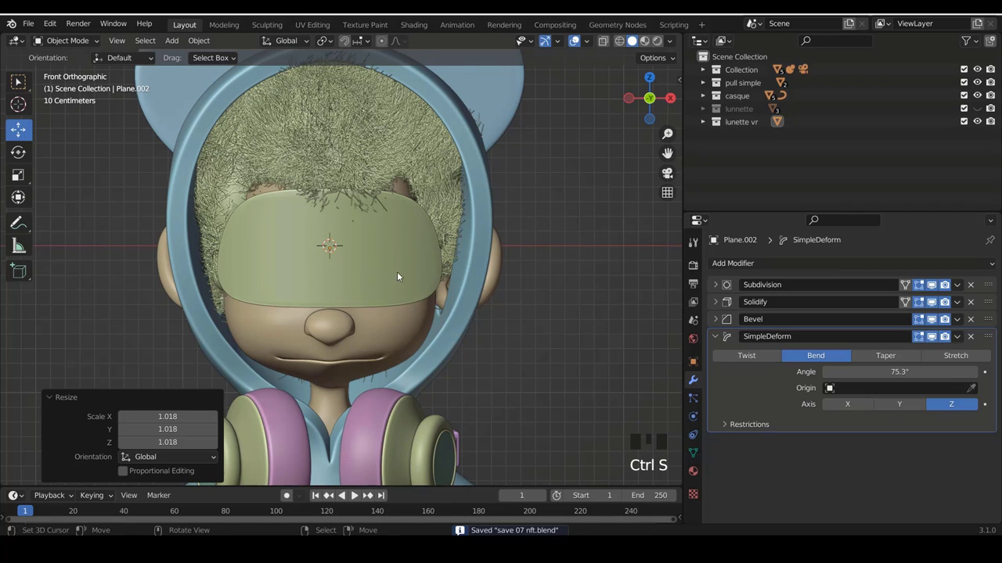
pyautogui.press('shift+a')
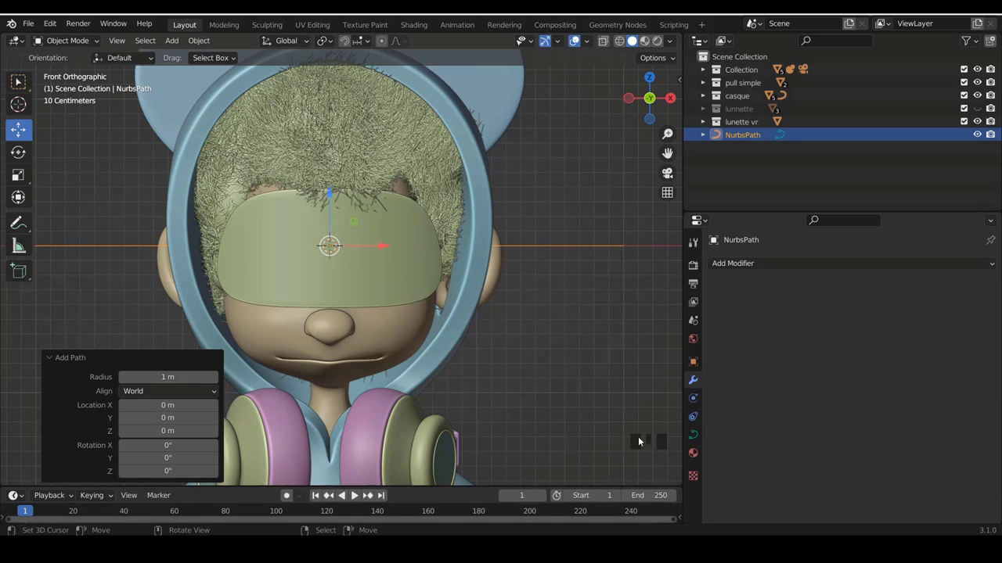
pyautogui.click(701, 437)
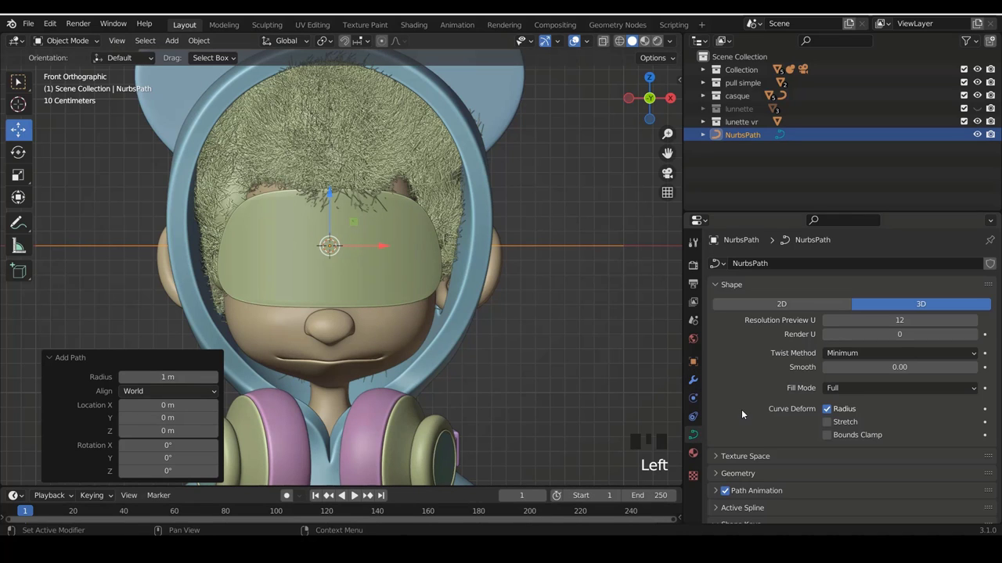
pyautogui.scroll(-3)
pyautogui.moveTo(723, 389); pyautogui.dragTo(759, 400)
pyautogui.scroll(-3)
pyautogui.scroll(-3)
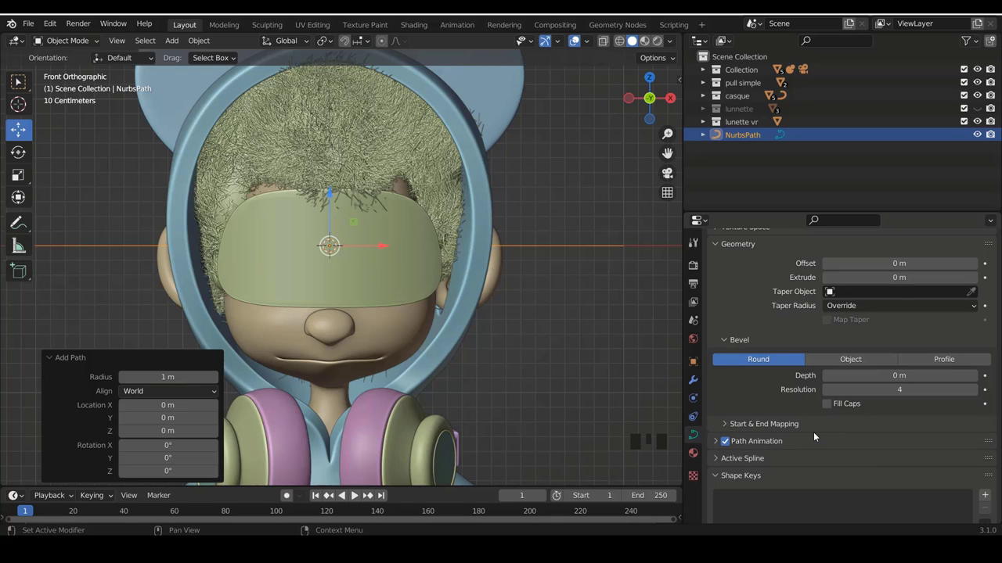
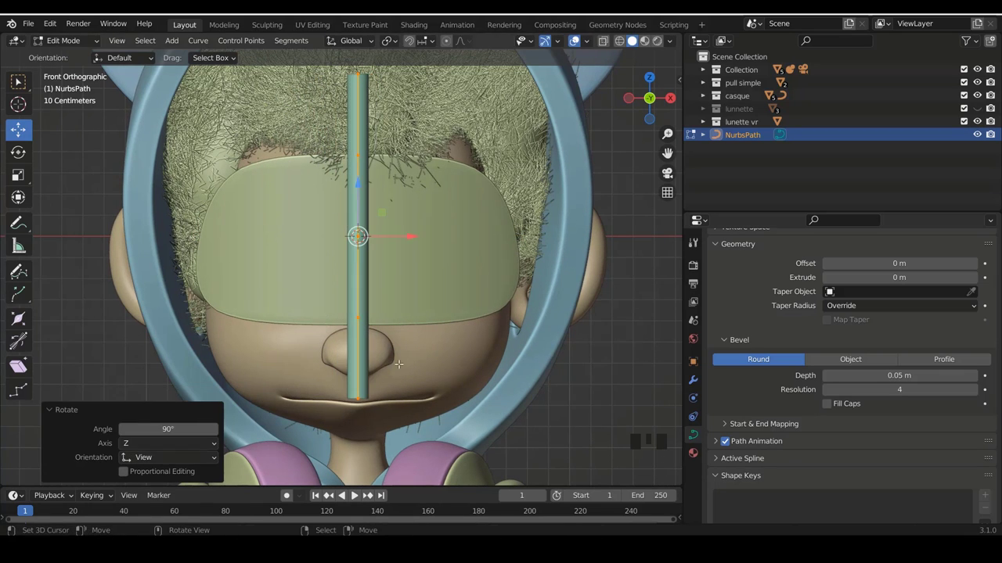
# Move the path to the visor's left edge, checking top and side views, with a 0.019 m bevel.
pyautogui.press('g')
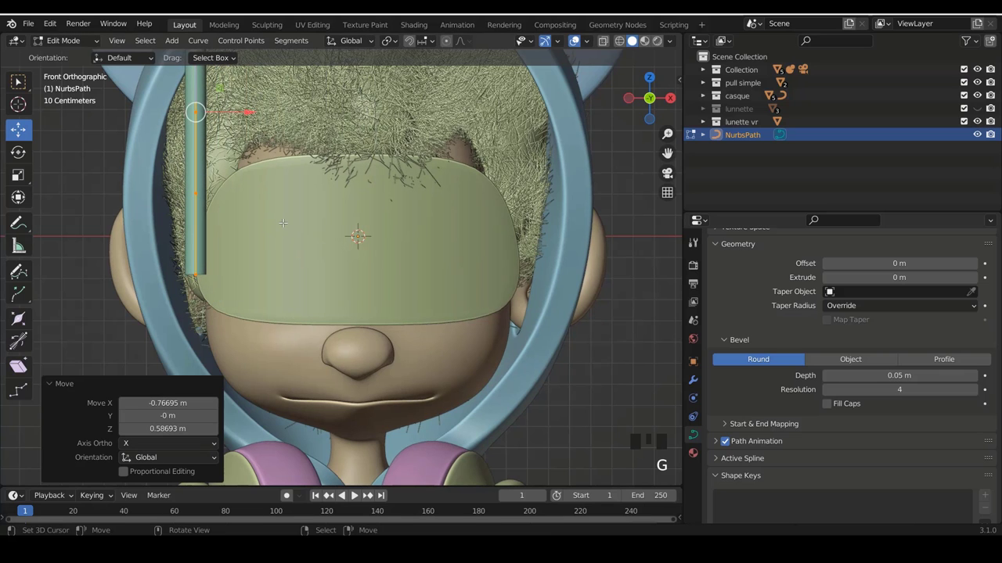
pyautogui.press('KP_7')
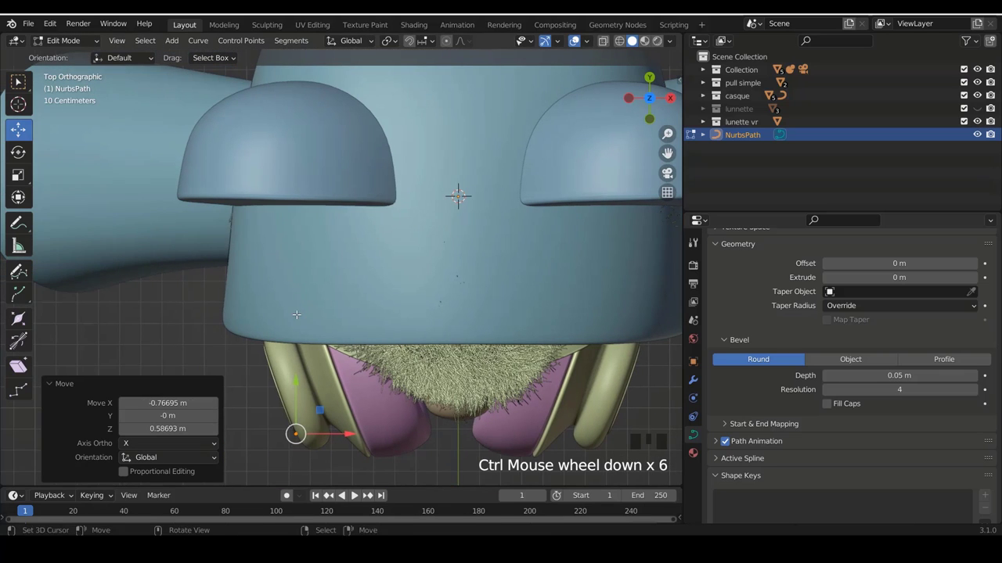
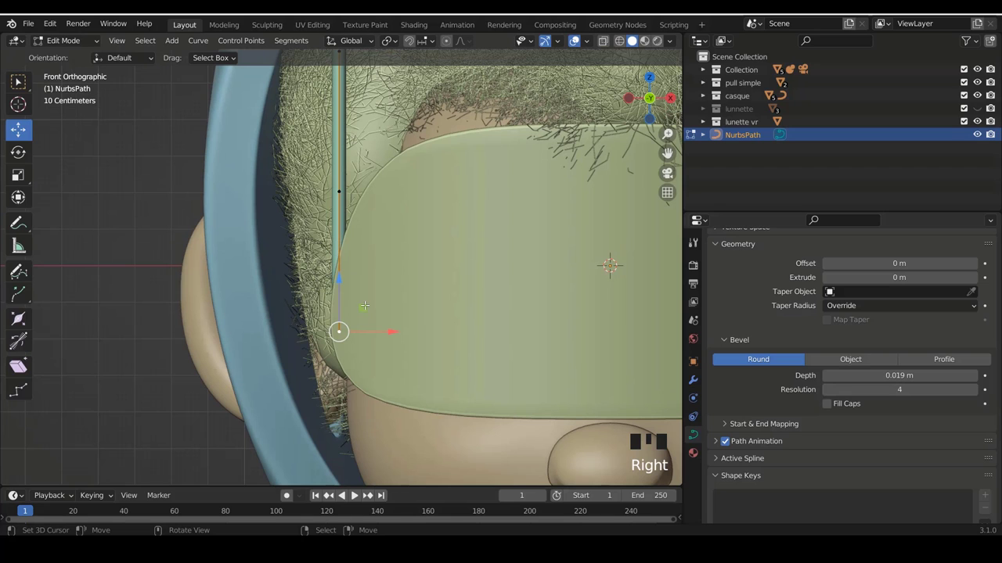
pyautogui.press('ctrl+KP_3')
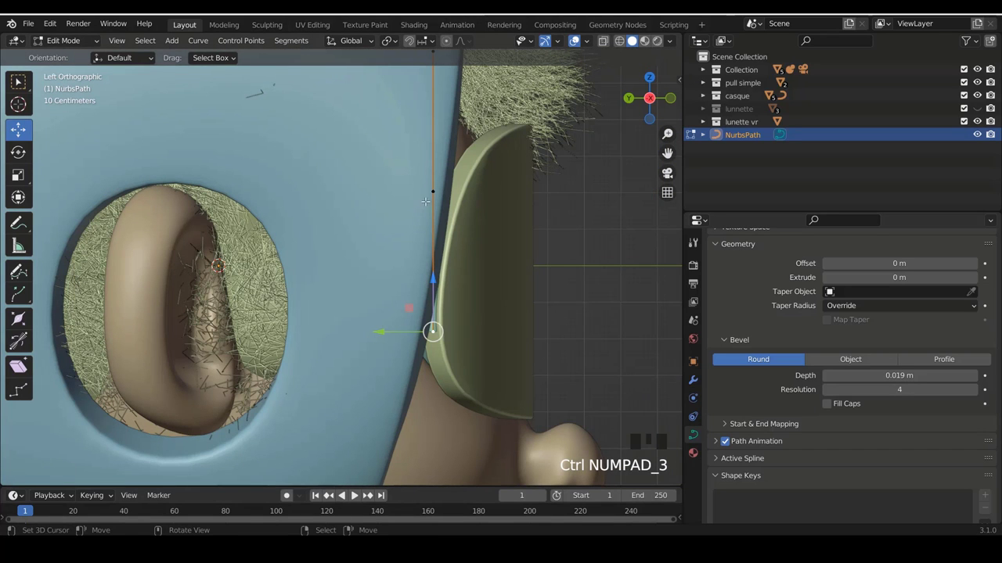
pyautogui.scroll(-3)
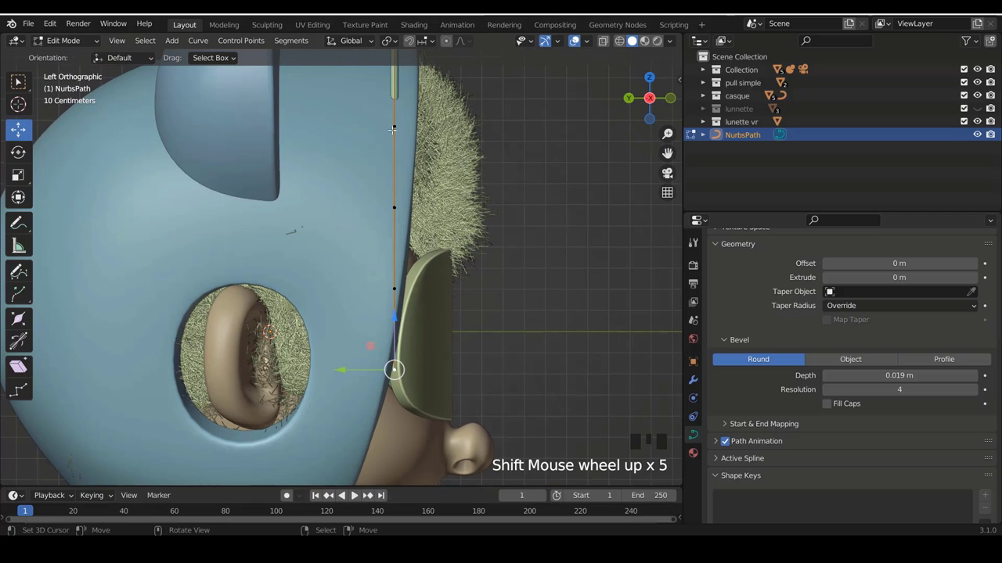
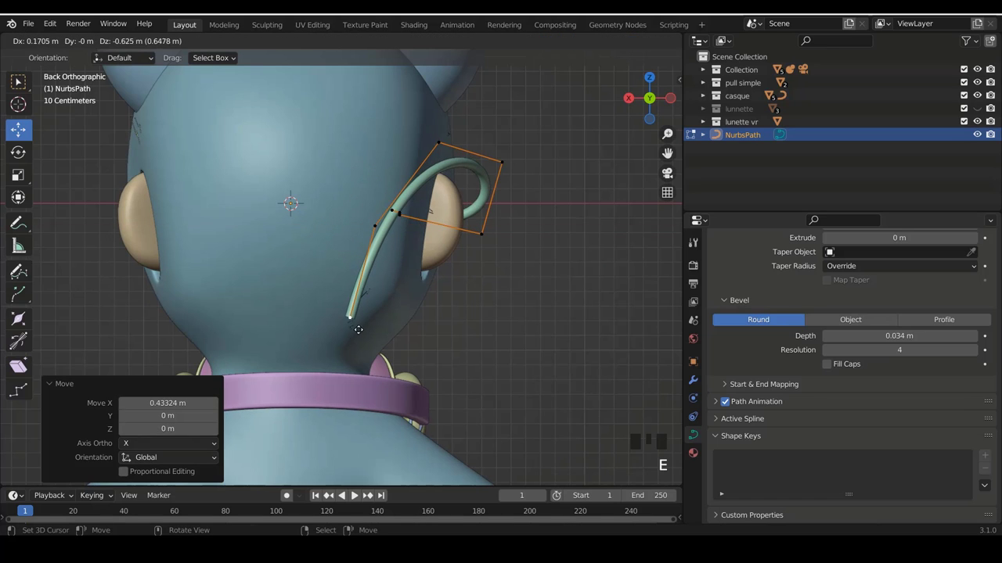
# Extrude the cable's end point down behind the ear toward the collar, checked from the side.
pyautogui.press('e')
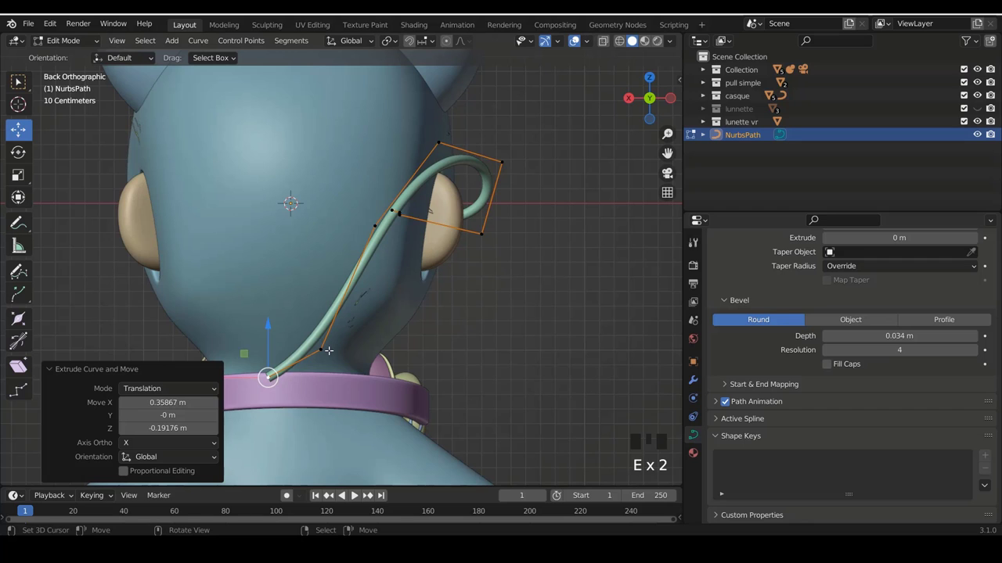
pyautogui.press('KP_3')
pyautogui.press('ctrl+KP_3')
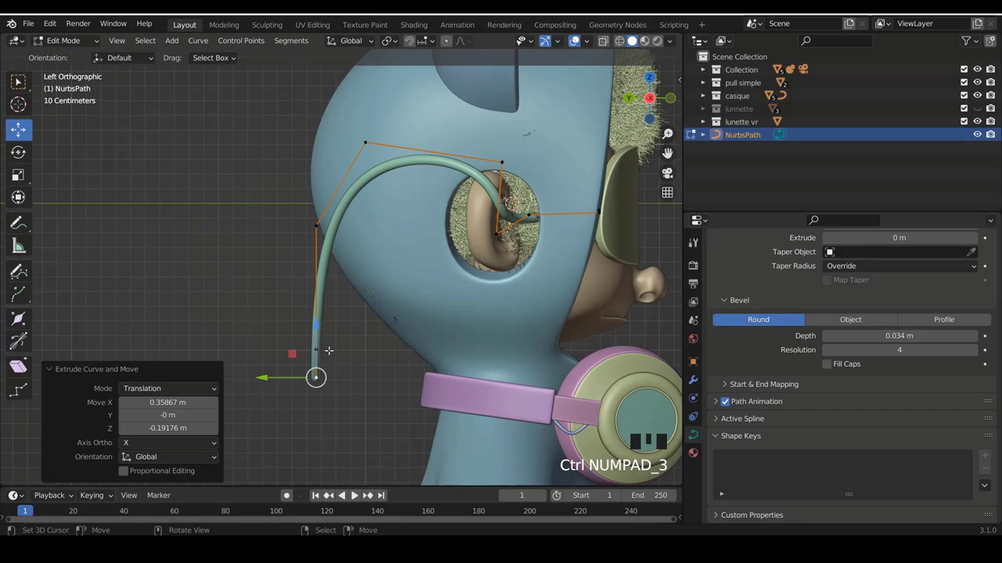
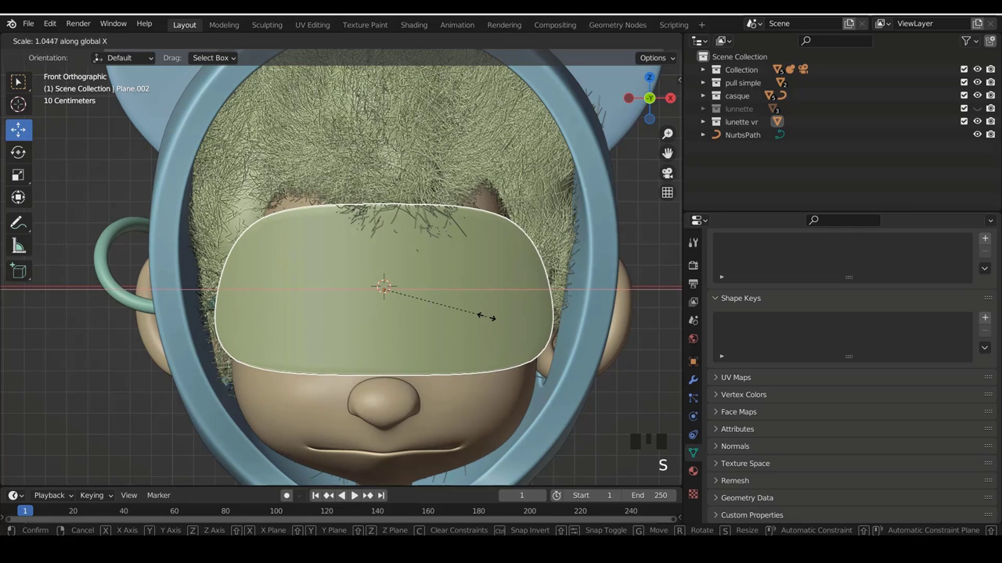
# Confirm the wider visor, save, and frame the whole character front-on with visor and cable.
pyautogui.press('a')
pyautogui.scroll(-3)
pyautogui.scroll(-3)
pyautogui.press('ctrl+s')
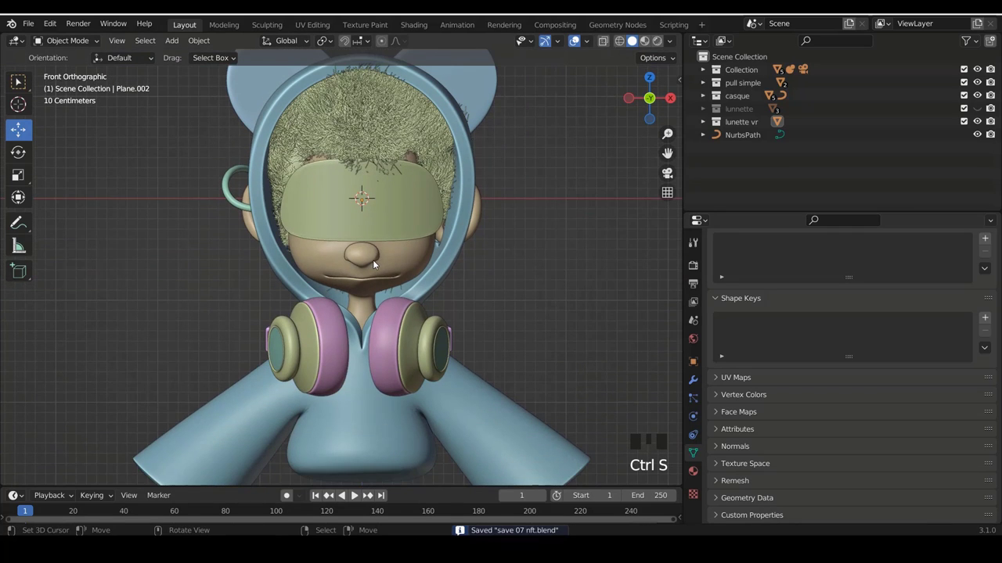
pyautogui.scroll(-3)
pyautogui.scroll(3)
pyautogui.scroll(-3)
pyautogui.moveTo(483, 243); pyautogui.dragTo(400, 223)
pyautogui.scroll(-3)
pyautogui.moveTo(464, 220); pyautogui.dragTo(240, 225)
pyautogui.press('KP_1')
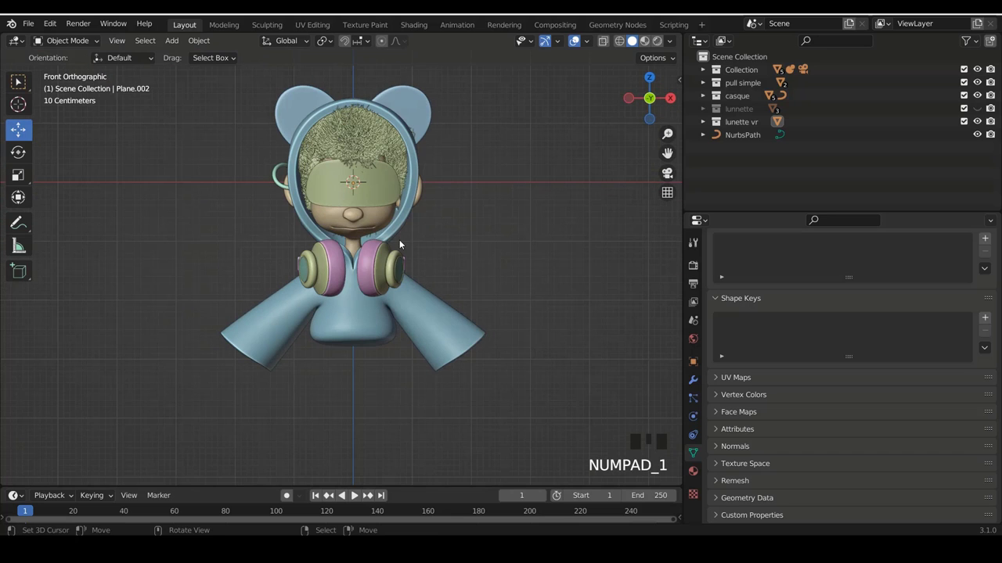
pyautogui.scroll(3)
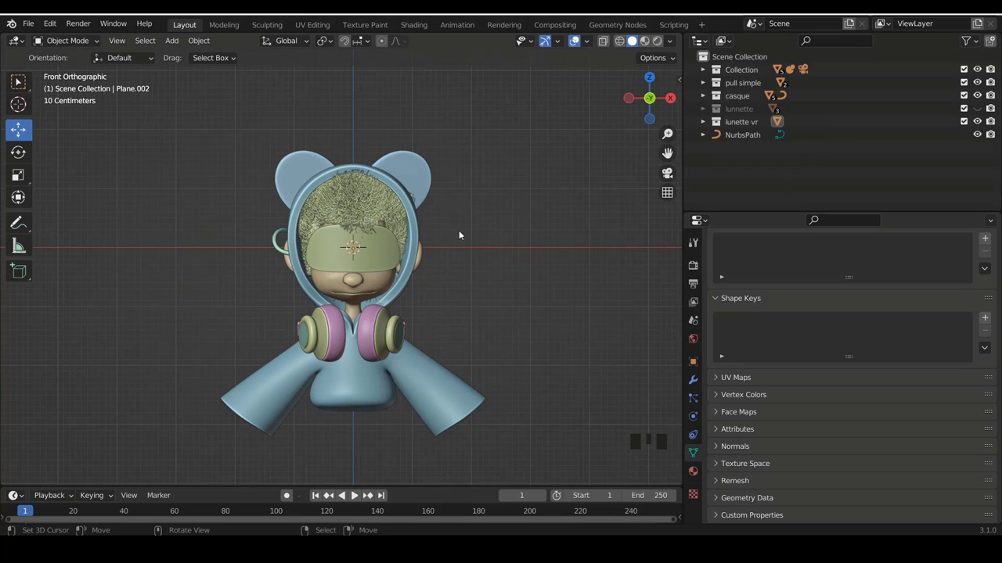
pyautogui.press('ctrl+s')
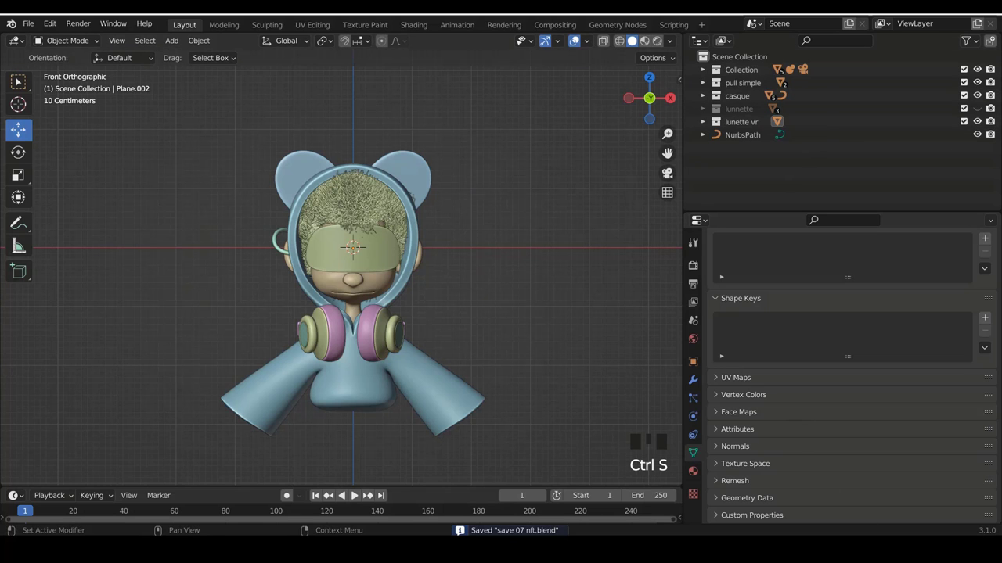